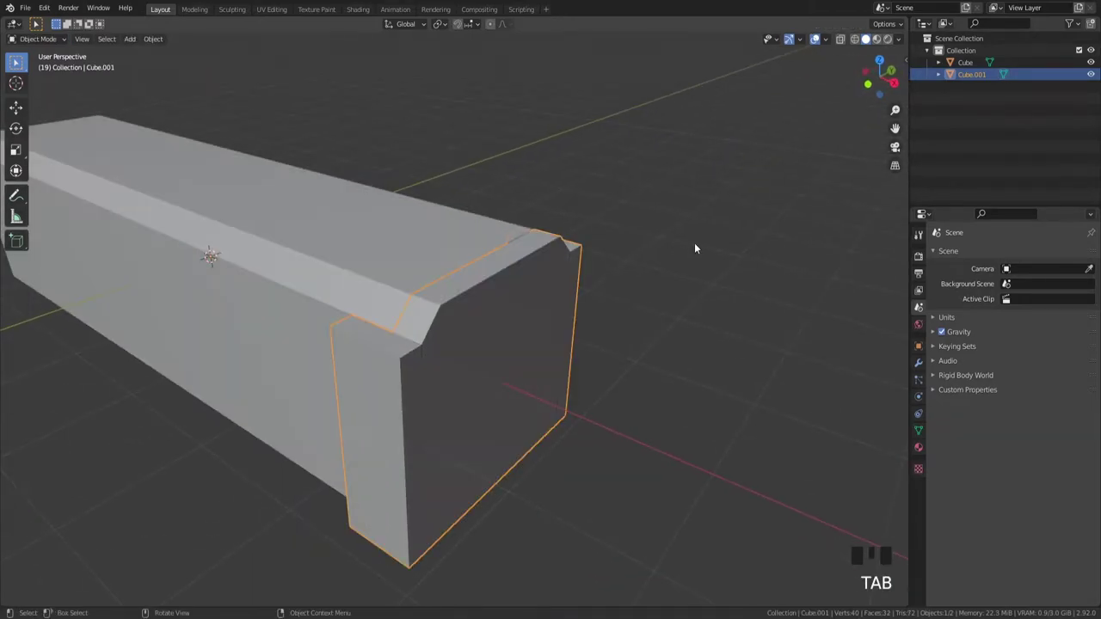
Step: Select the pistol body Cube and enter Edit Mode on its mesh
{"action": "scroll", "scroll_direction": "down", "scroll_amount": 3}
{"action": "left_click", "coordinate": [724, 243]}
{"action": "scroll", "scroll_direction": "down", "scroll_amount": 3}
{"action": "left_click_drag", "start_coordinate": [633, 276], "coordinate": [560, 294]}
{"action": "left_click", "coordinate": [561, 294]}
{"action": "key", "text": "`"}
Step: From front view, start a loop cut across the body to mark the grip extrusion
{"action": "scroll", "scroll_direction": "up", "scroll_amount": 3}
{"action": "scroll", "scroll_direction": "down", "scroll_amount": 3}
{"action": "left_click_drag", "start_coordinate": [588, 271], "coordinate": [609, 256]}
{"action": "key", "text": "Tab"}
{"action": "key", "text": "ctrl+r"}
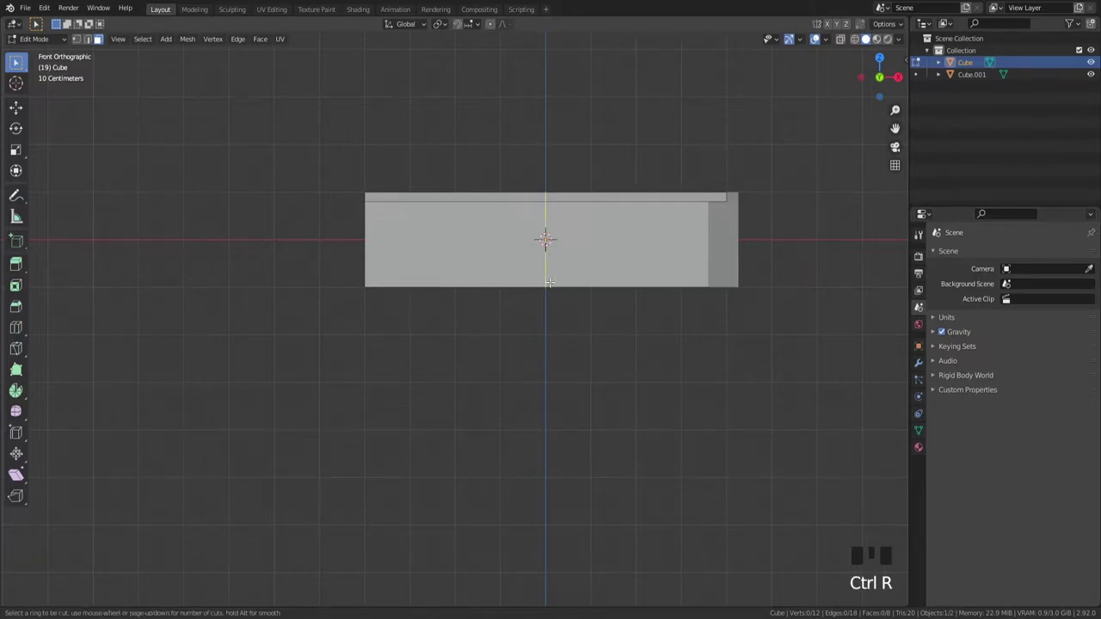
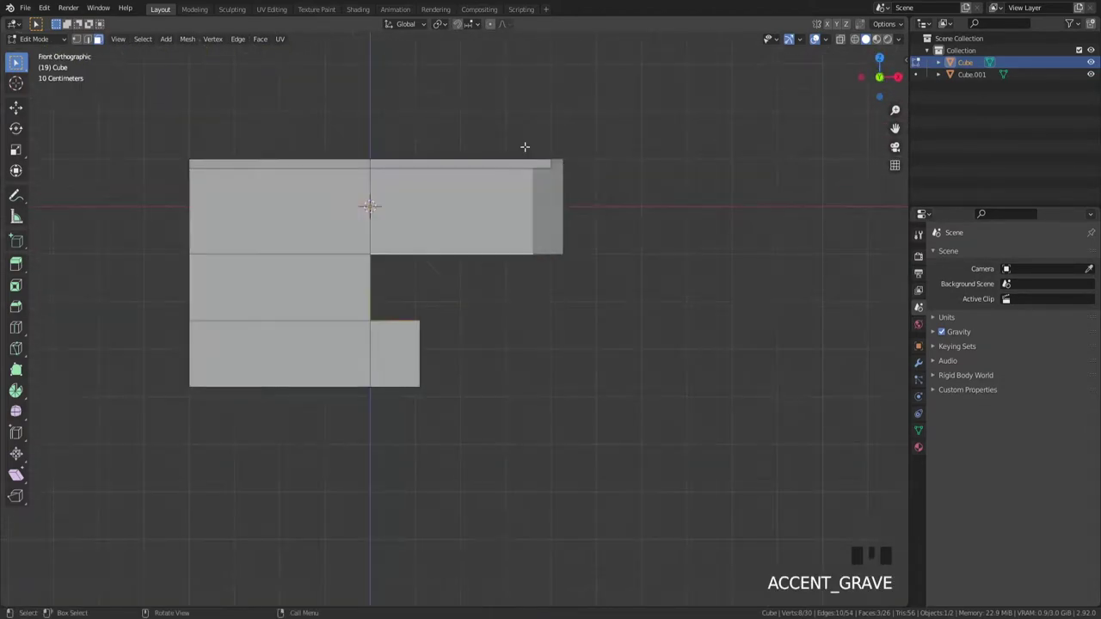
Step: Duplicate the notch faces into a separate block object and stretch it out
{"action": "scroll", "scroll_direction": "up", "scroll_amount": 3}
{"action": "key", "text": "shift+d"}
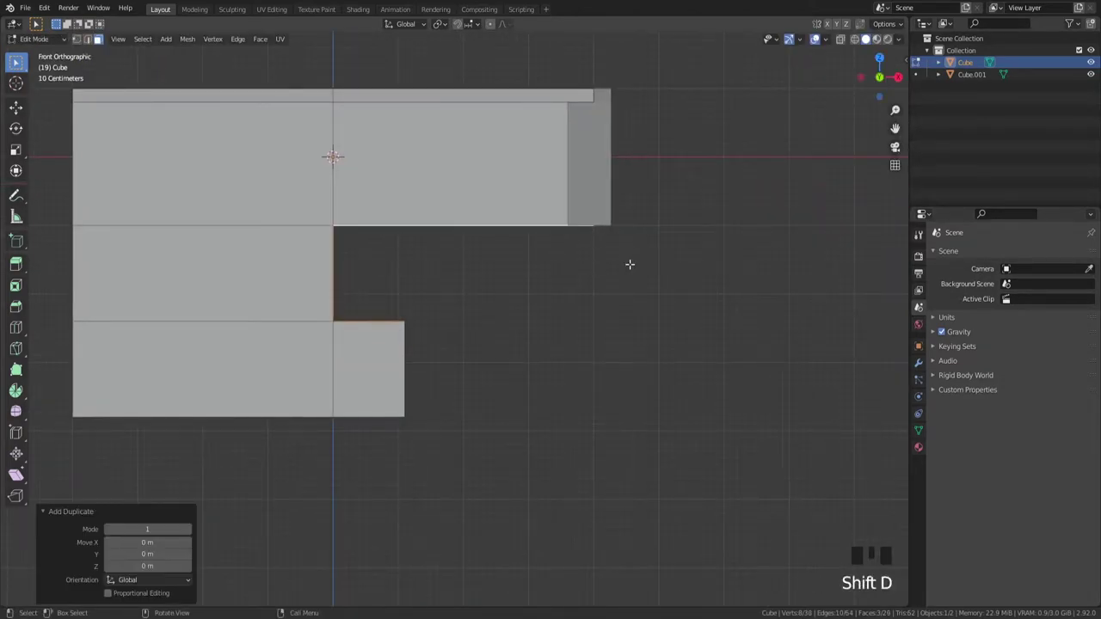
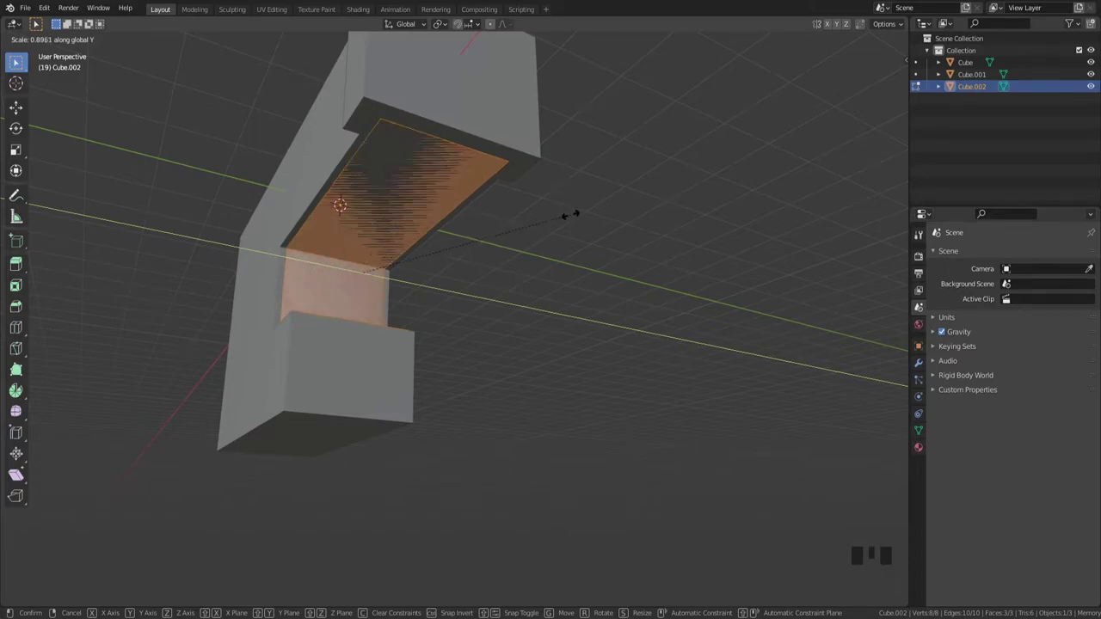
{"action": "key", "text": "`"}
{"action": "scroll", "scroll_direction": "up", "scroll_amount": 3}
{"action": "scroll", "scroll_direction": "up", "scroll_amount": 3}
{"action": "key", "text": "1"}
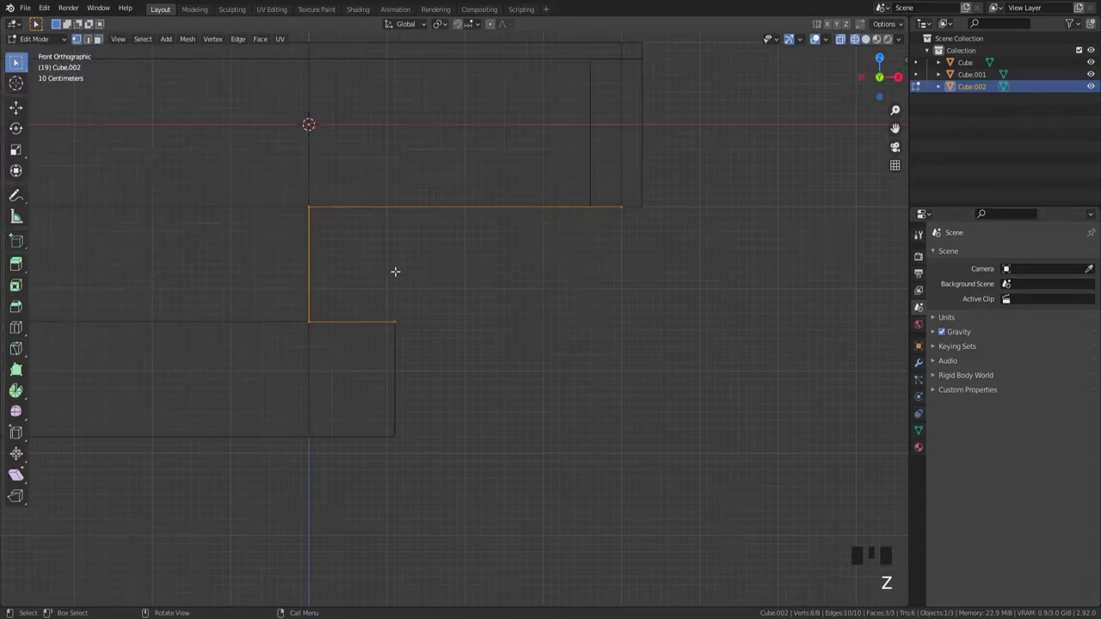
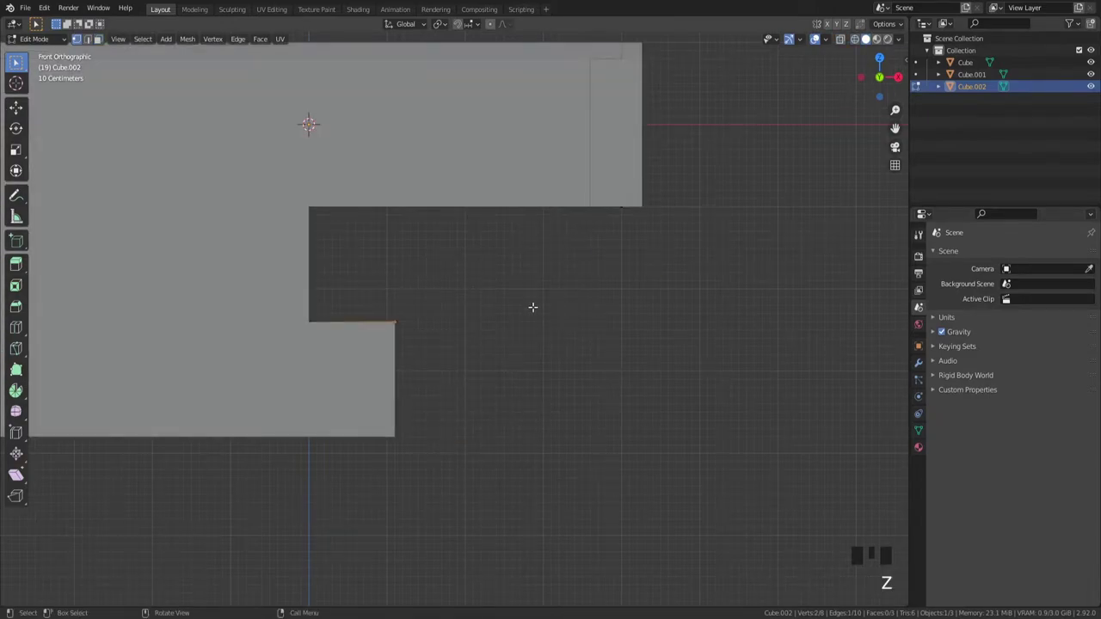
Step: Move the block's edge along the barrel and slide it sideways into the notch
{"action": "key", "text": "g"}
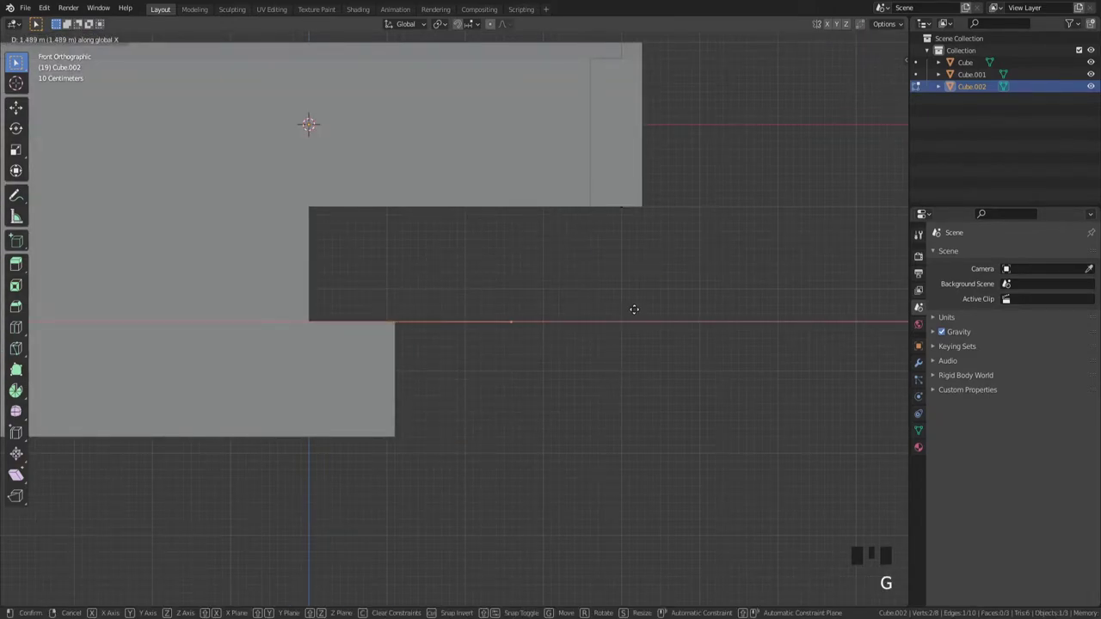
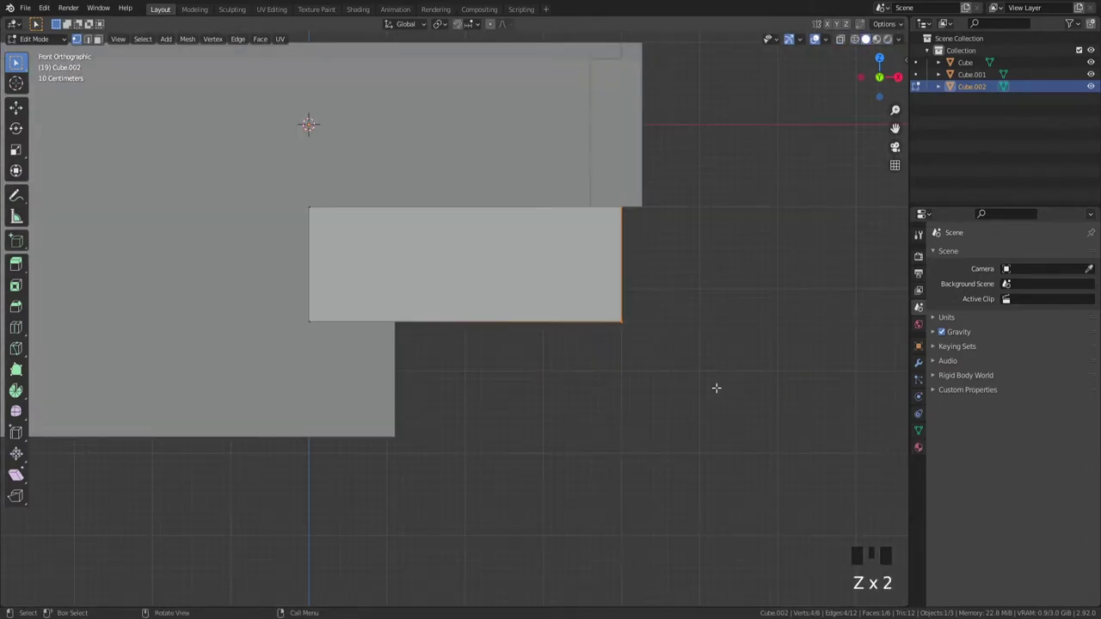
{"action": "scroll", "scroll_direction": "down", "scroll_amount": 3}
{"action": "key", "text": "g"}
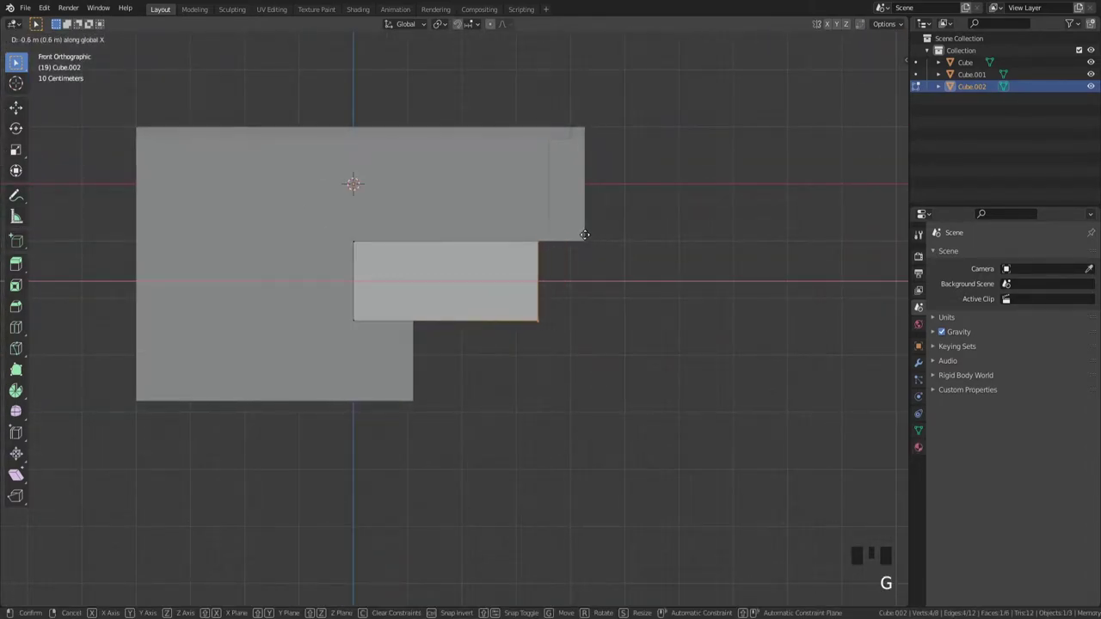
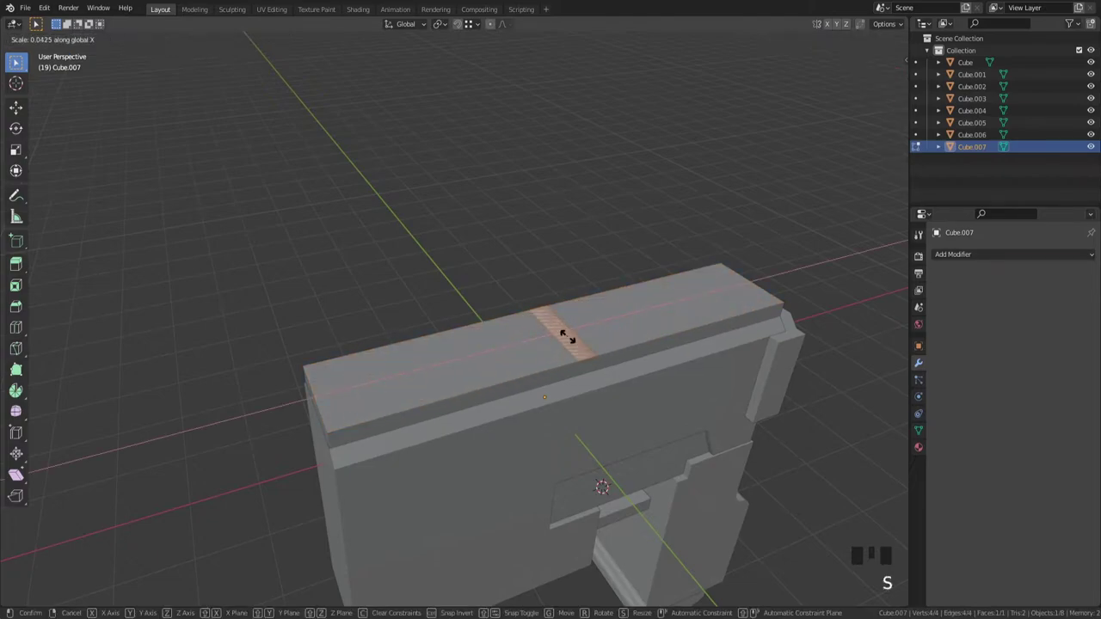
Step: From top view, scale the slab into a thin crosswise strip and move its faces to the rail end
{"action": "key", "text": "`"}
{"action": "scroll", "scroll_direction": "up", "scroll_amount": 3}
{"action": "key", "text": "s"}
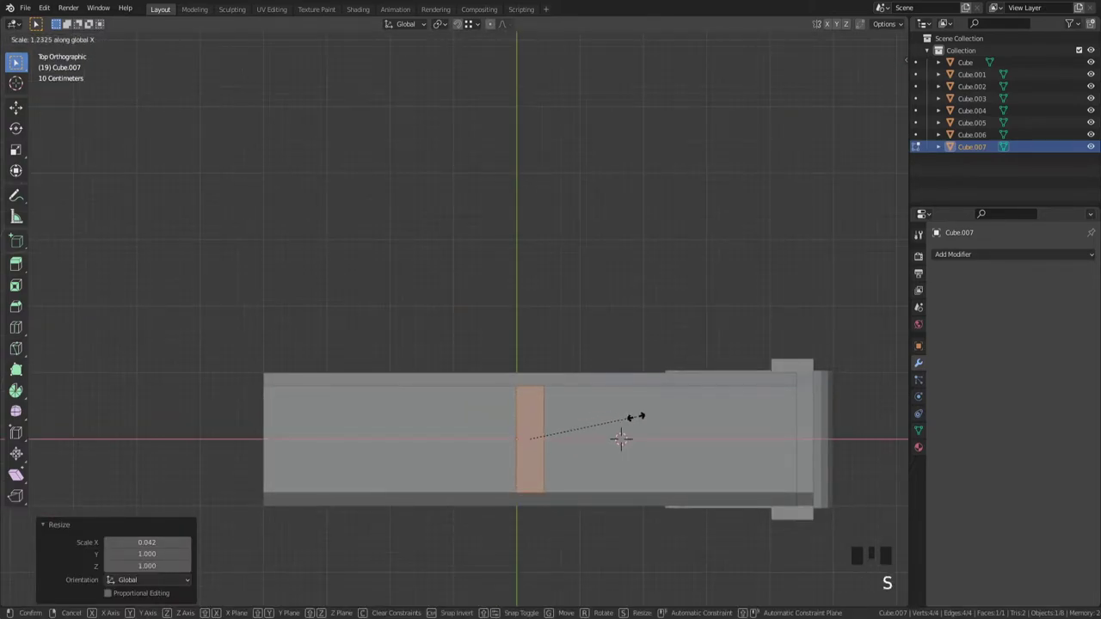
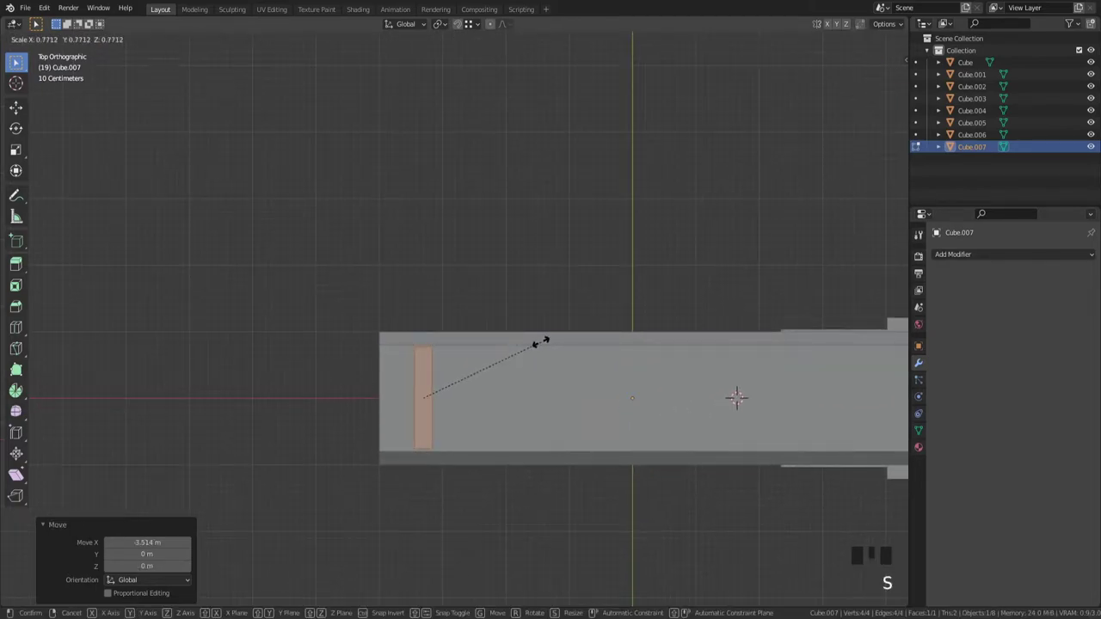
{"action": "key", "text": "s"}
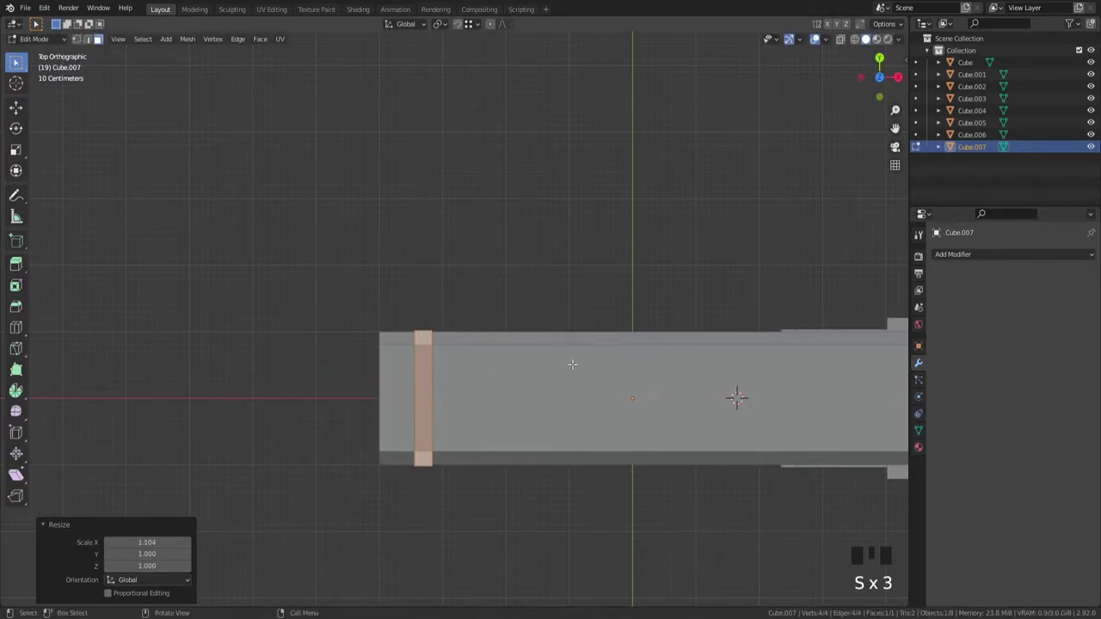
{"action": "key", "text": "g"}
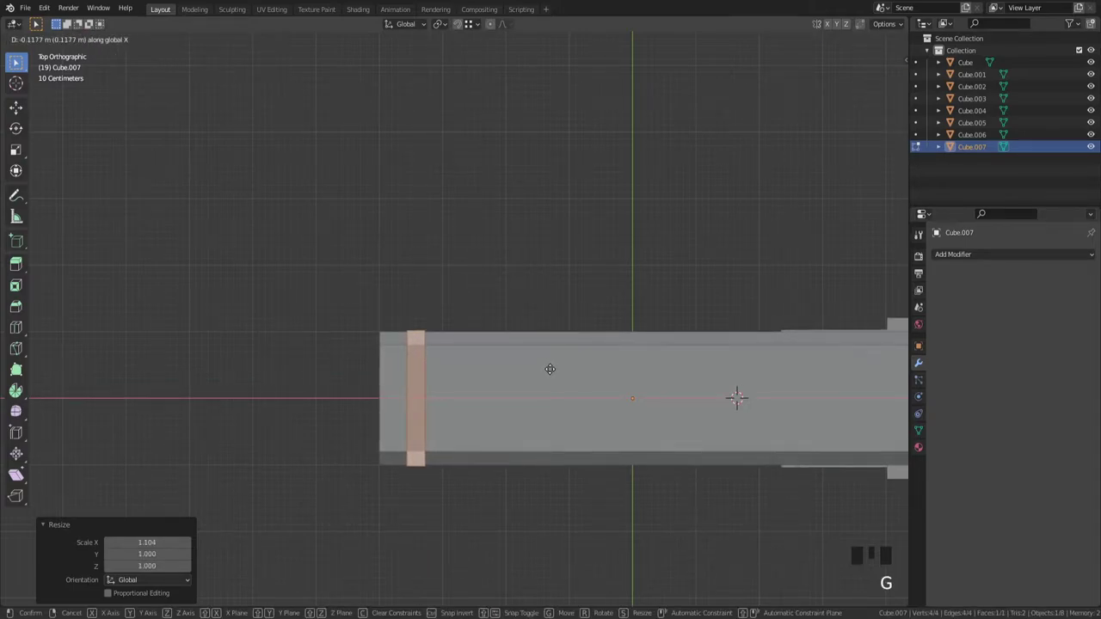
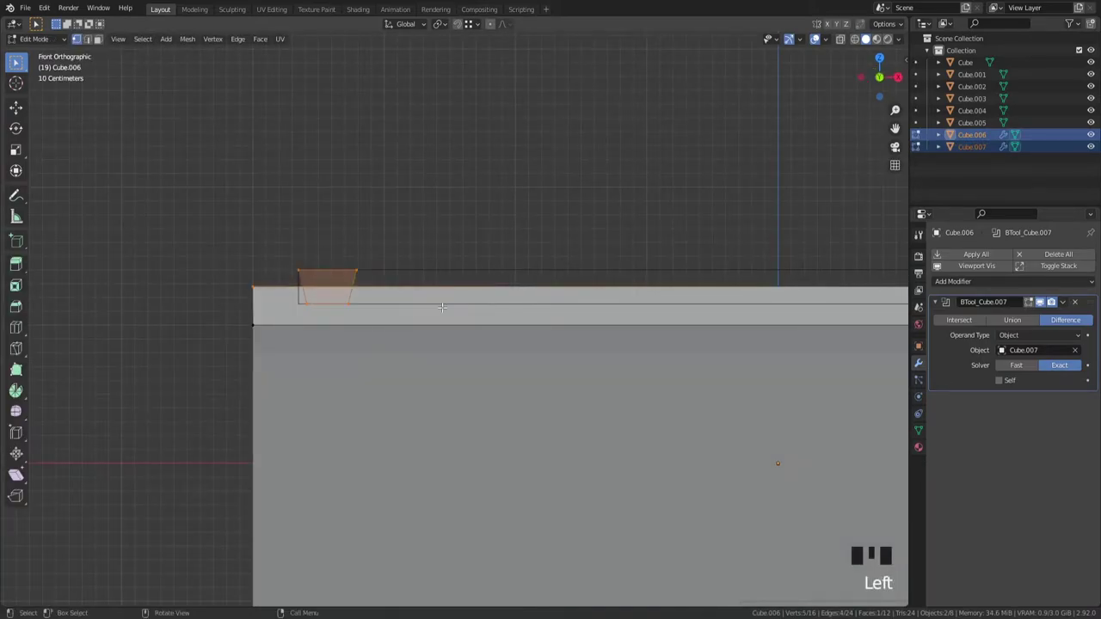
Step: Move the tooth cutter's vertices to refine its taper
{"action": "scroll", "scroll_direction": "up", "scroll_amount": 3}
{"action": "key", "text": "g"}
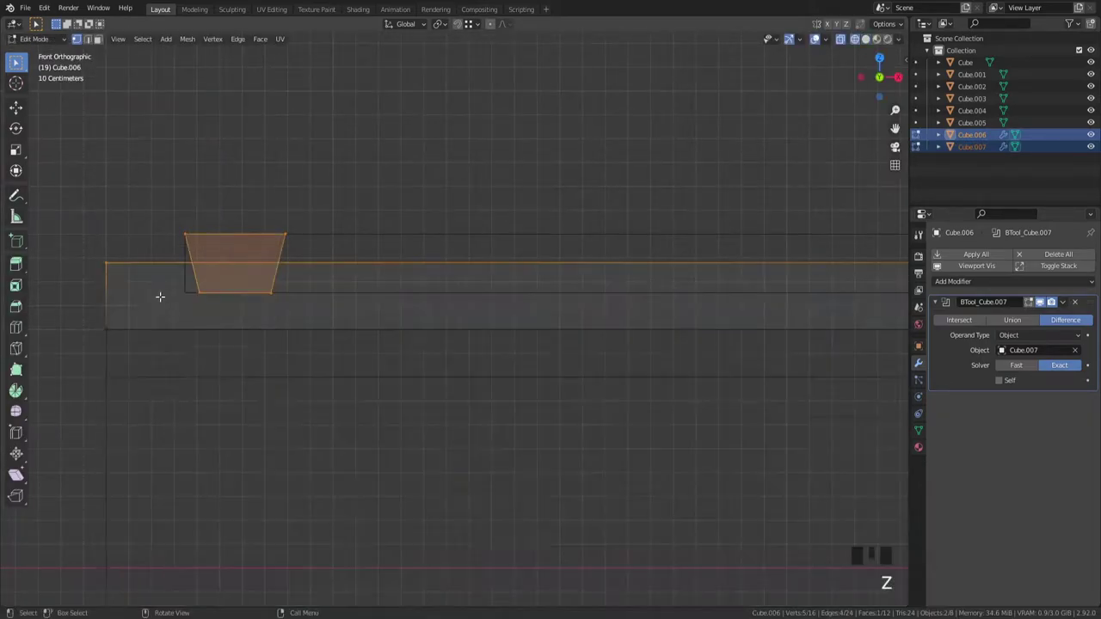
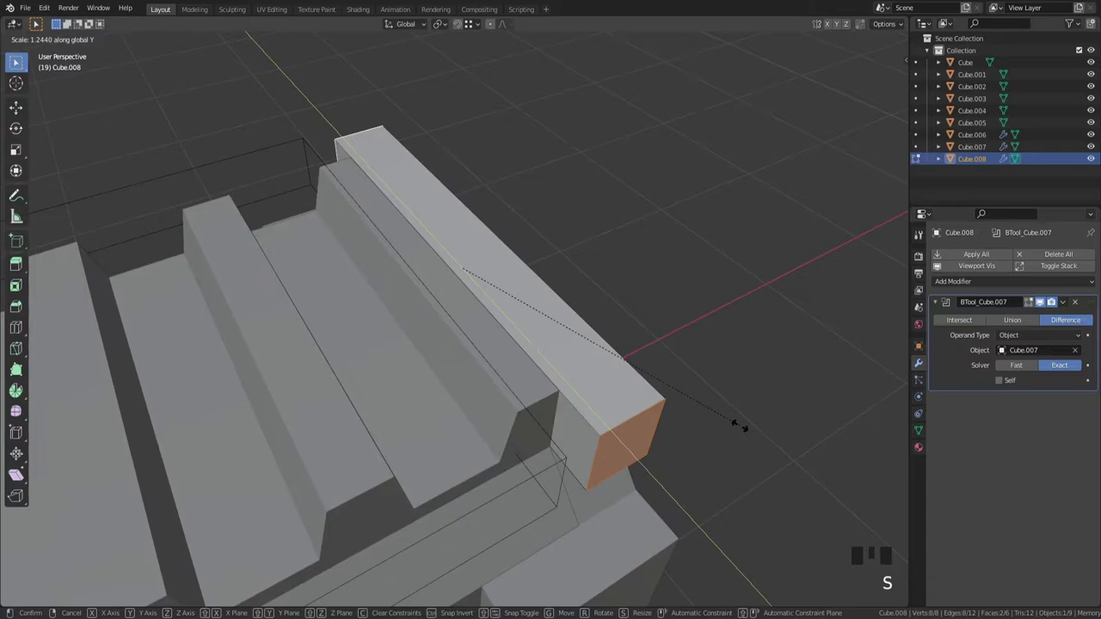
Step: Slide an edge along the new rail piece to define its end blocks
{"action": "key", "text": "ctrl+r"}
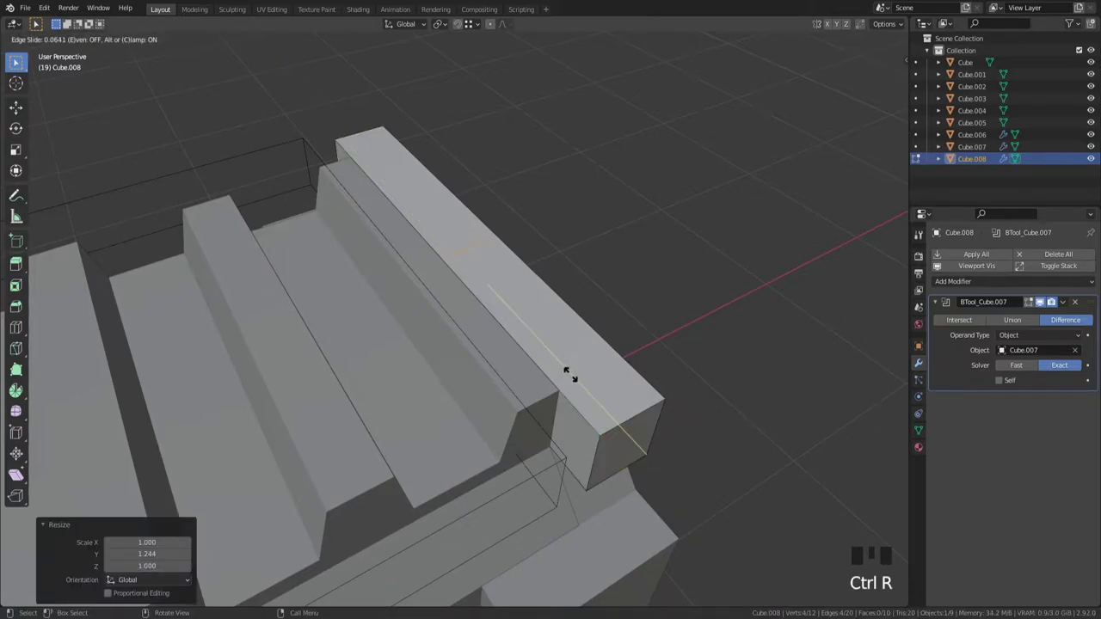
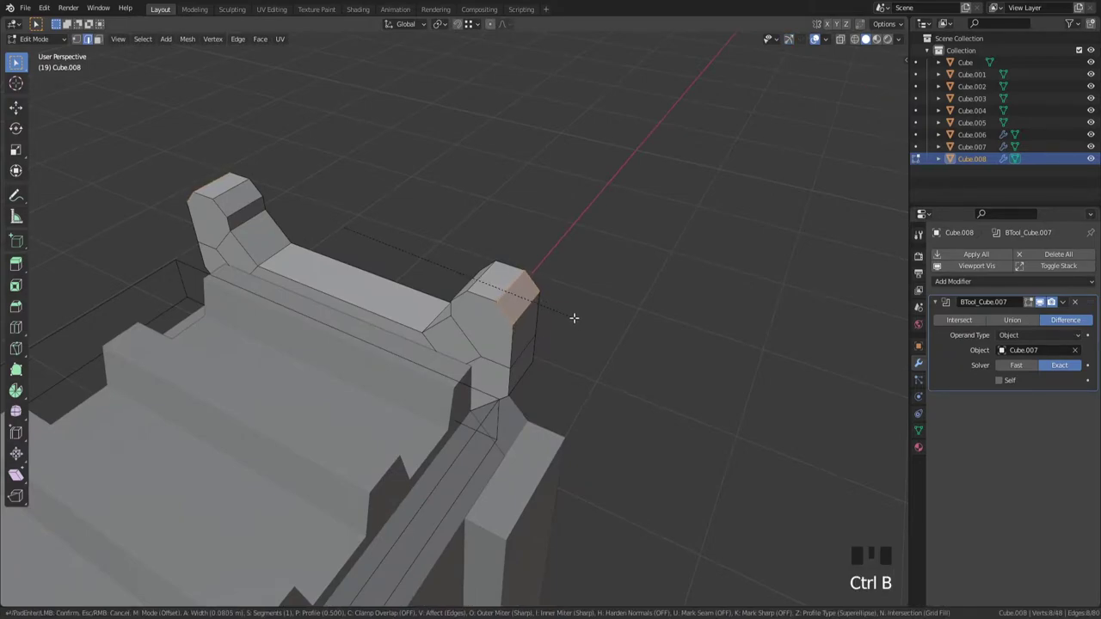
Step: Undo stray edits, review the beveled rail bar from several angles and save the file
{"action": "key", "text": "Tab"}
{"action": "scroll", "scroll_direction": "down", "scroll_amount": 3}
{"action": "left_click_drag", "start_coordinate": [624, 318], "coordinate": [651, 276]}
{"action": "key", "text": "ctrl+z"}
{"action": "key", "text": "ctrl+z"}
{"action": "key", "text": "Tab"}
{"action": "left_click", "coordinate": [641, 272]}
{"action": "scroll", "scroll_direction": "down", "scroll_amount": 3}
{"action": "left_click_drag", "start_coordinate": [631, 314], "coordinate": [452, 351]}
{"action": "scroll", "scroll_direction": "down", "scroll_amount": 3}
{"action": "left_click_drag", "start_coordinate": [463, 356], "coordinate": [539, 351]}
{"action": "scroll", "scroll_direction": "up", "scroll_amount": 3}
{"action": "left_click_drag", "start_coordinate": [512, 396], "coordinate": [604, 304]}
{"action": "key", "text": "ctrl+s"}
Step: In front view, place the cursor at the body's front-top corner and bring up the Add menu for a cylinder
{"action": "scroll", "scroll_direction": "down", "scroll_amount": 3}
{"action": "scroll", "scroll_direction": "up", "scroll_amount": 3}
{"action": "key", "text": "`"}
{"action": "scroll", "scroll_direction": "up", "scroll_amount": 3}
{"action": "left_click_drag", "start_coordinate": [559, 429], "coordinate": [432, 264]}
{"action": "right_click", "coordinate": [432, 264]}
{"action": "key", "text": "shift+a"}
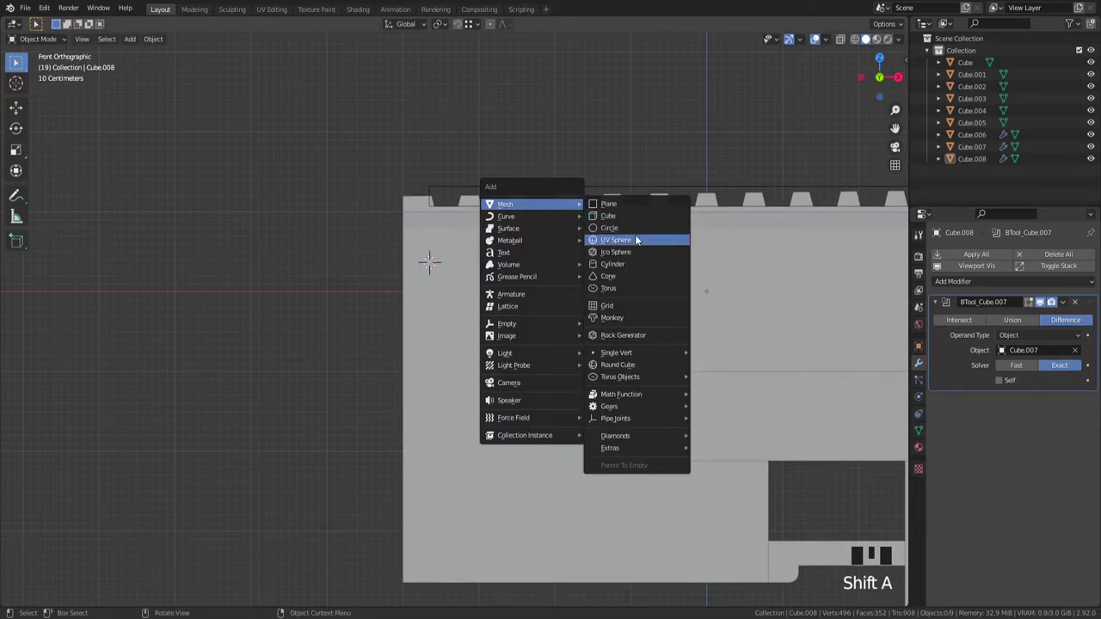
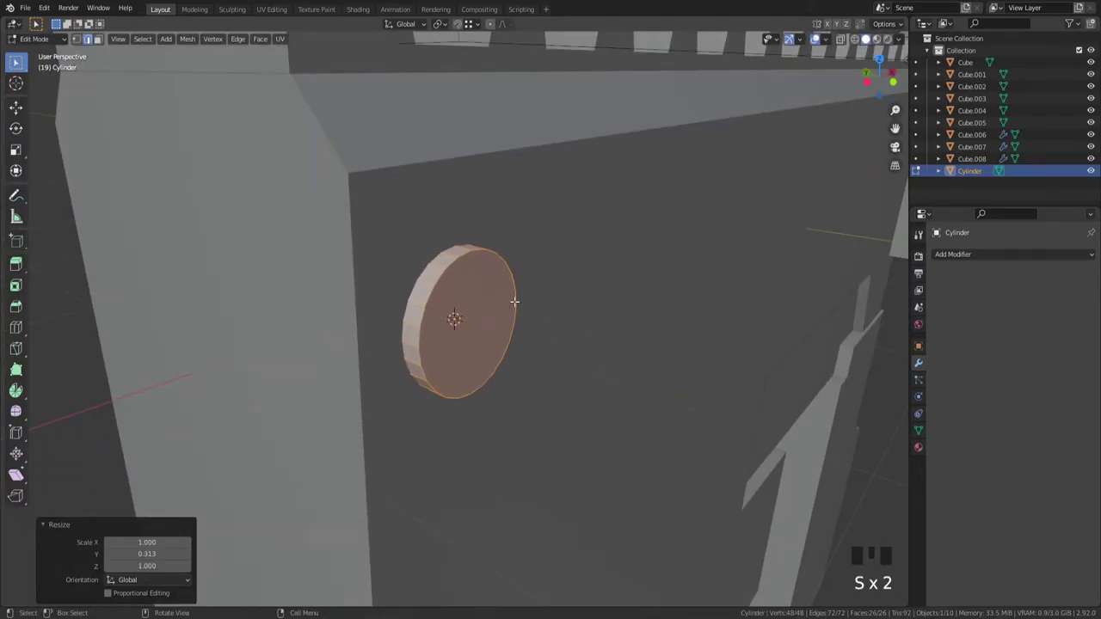
Step: Orbit to check the flattened disc on the body and recalculate its normals with all faces selected
{"action": "key", "text": "Tab"}
{"action": "scroll", "scroll_direction": "down", "scroll_amount": 3}
{"action": "middle_click", "coordinate": [598, 334]}
{"action": "key", "text": "Tab"}
{"action": "key", "text": "a"}
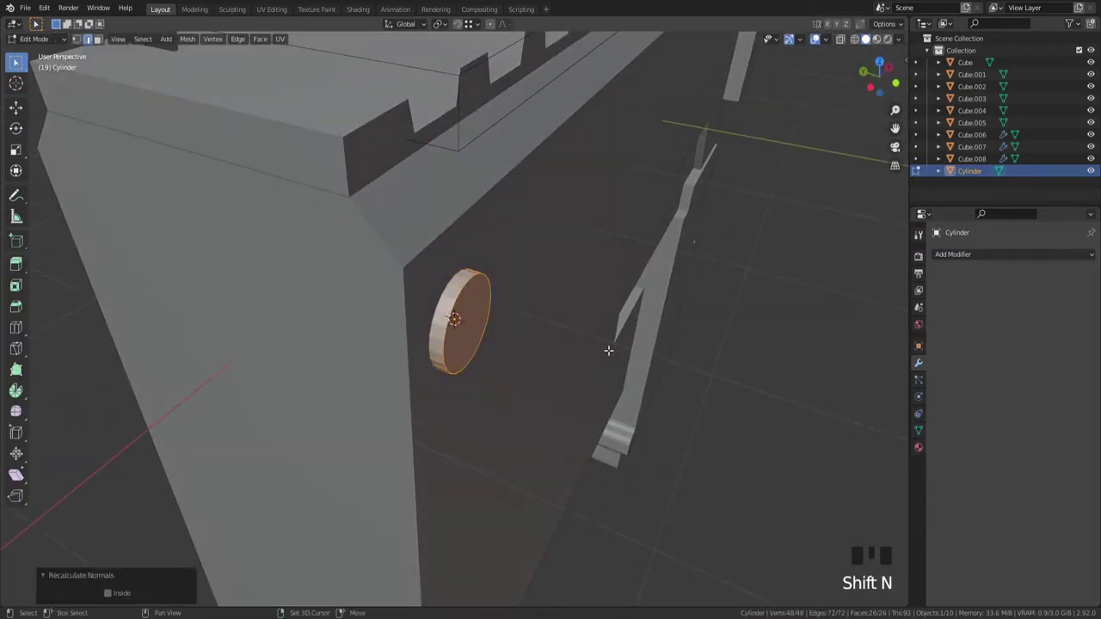
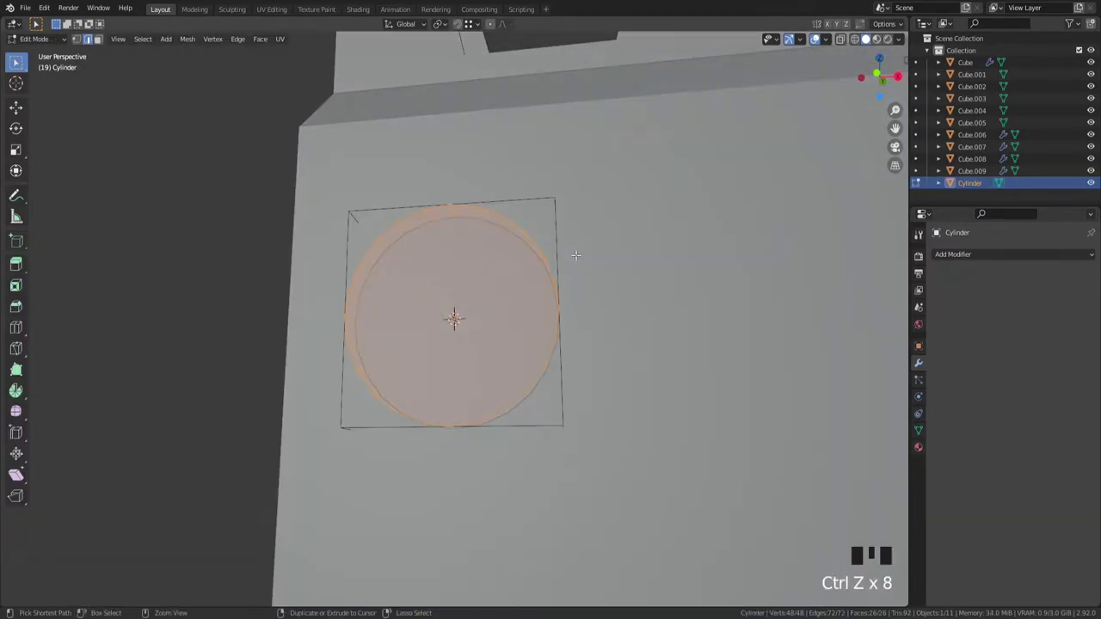
Step: Leave Edit Mode and orbit to frame the disc on the pistol body for the boolean cut
{"action": "key", "text": "Tab"}
{"action": "scroll", "scroll_direction": "down", "scroll_amount": 3}
{"action": "left_click_drag", "start_coordinate": [587, 296], "coordinate": [607, 303]}
{"action": "scroll", "scroll_direction": "down", "scroll_amount": 3}
{"action": "left_click_drag", "start_coordinate": [607, 303], "coordinate": [630, 308]}
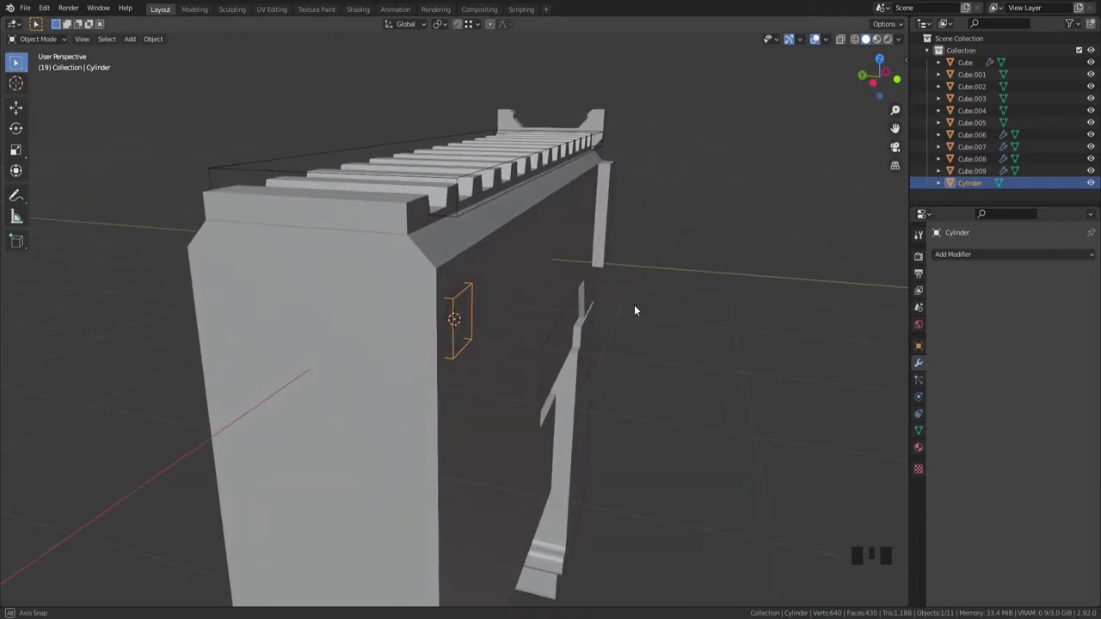
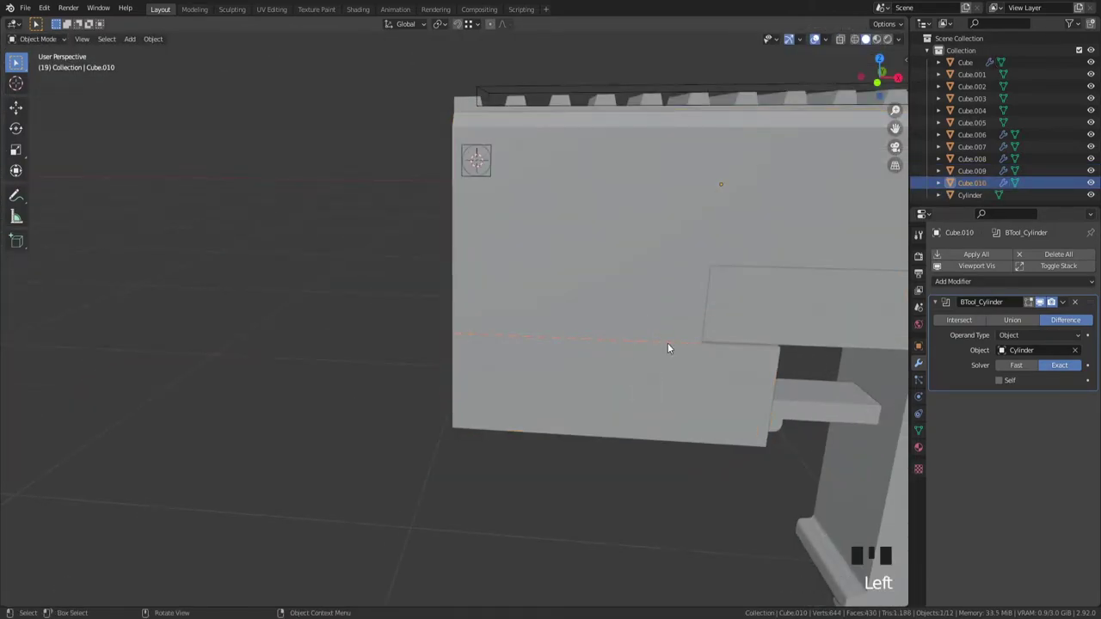
Step: Edit Cube.010 and move its selected edge upward to form a thin strip
{"action": "key", "text": "Tab"}
{"action": "key", "text": "a"}
{"action": "scroll", "scroll_direction": "up", "scroll_amount": 3}
{"action": "key", "text": "g"}
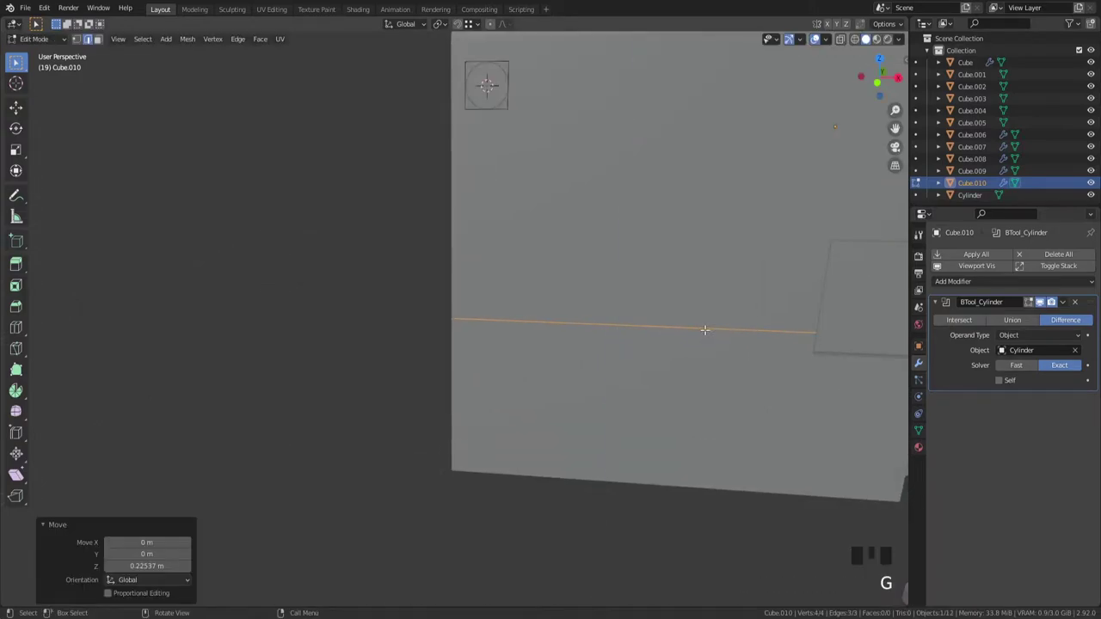
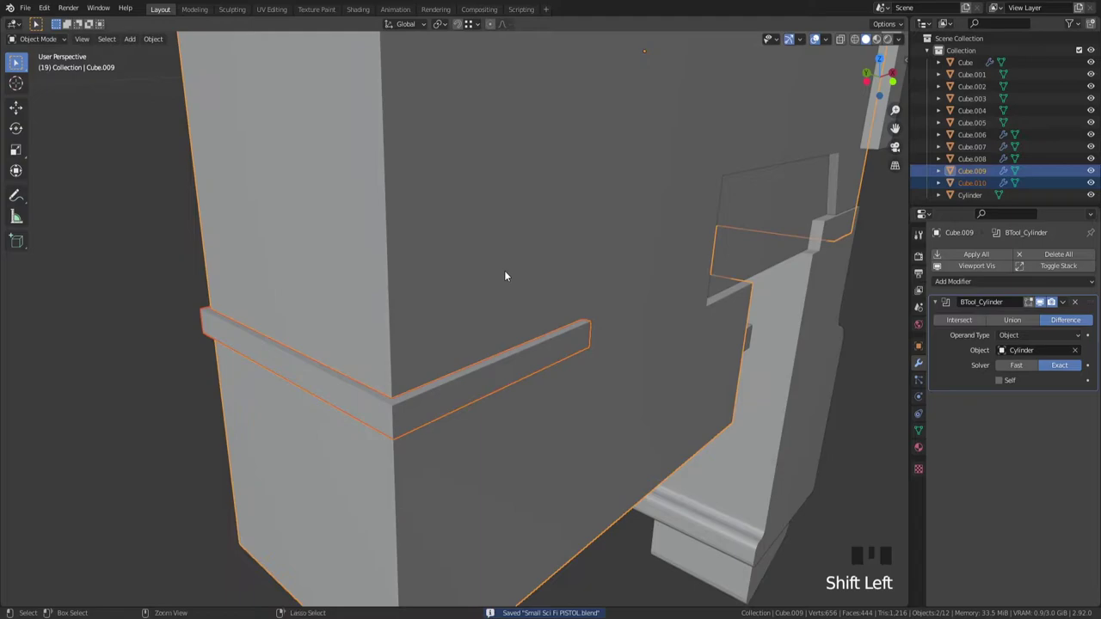
Step: Subtract the strip Cube.010 from the body with a BoolTool difference and save
{"action": "key", "text": "ctrl+KP_Subtract"}
{"action": "key", "text": "ctrl+s"}
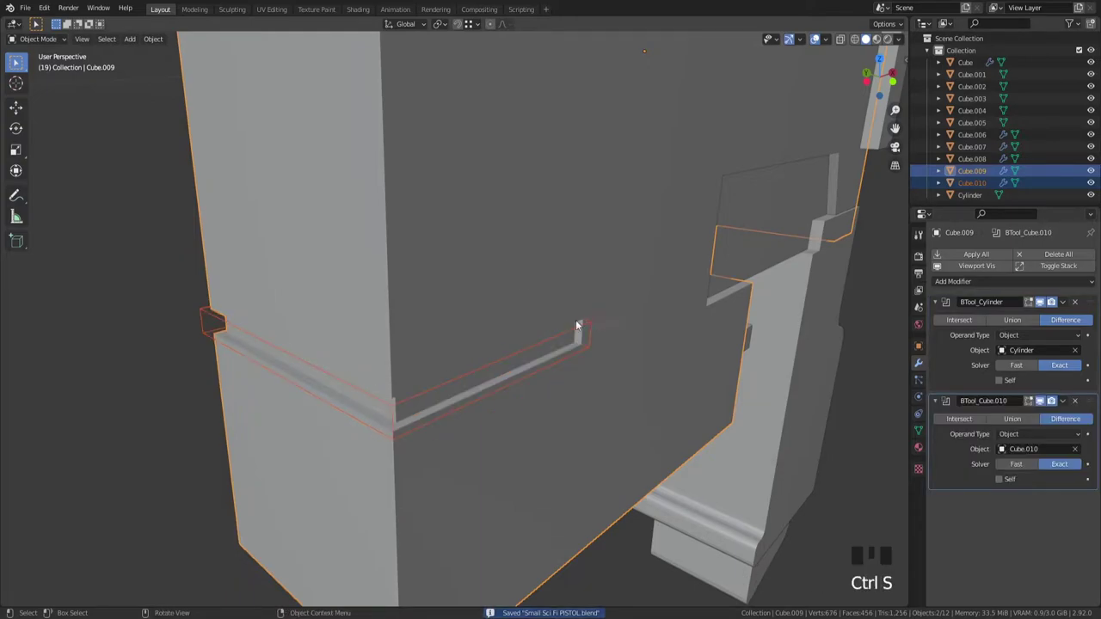
{"action": "left_click", "coordinate": [589, 330]}
{"action": "left_click_drag", "start_coordinate": [671, 335], "coordinate": [620, 315]}
Step: Edit the strip in front view and scale it down along Z to slim the groove
{"action": "key", "text": "`"}
{"action": "scroll", "scroll_direction": "down", "scroll_amount": 3}
{"action": "key", "text": "Tab"}
{"action": "scroll", "scroll_direction": "up", "scroll_amount": 3}
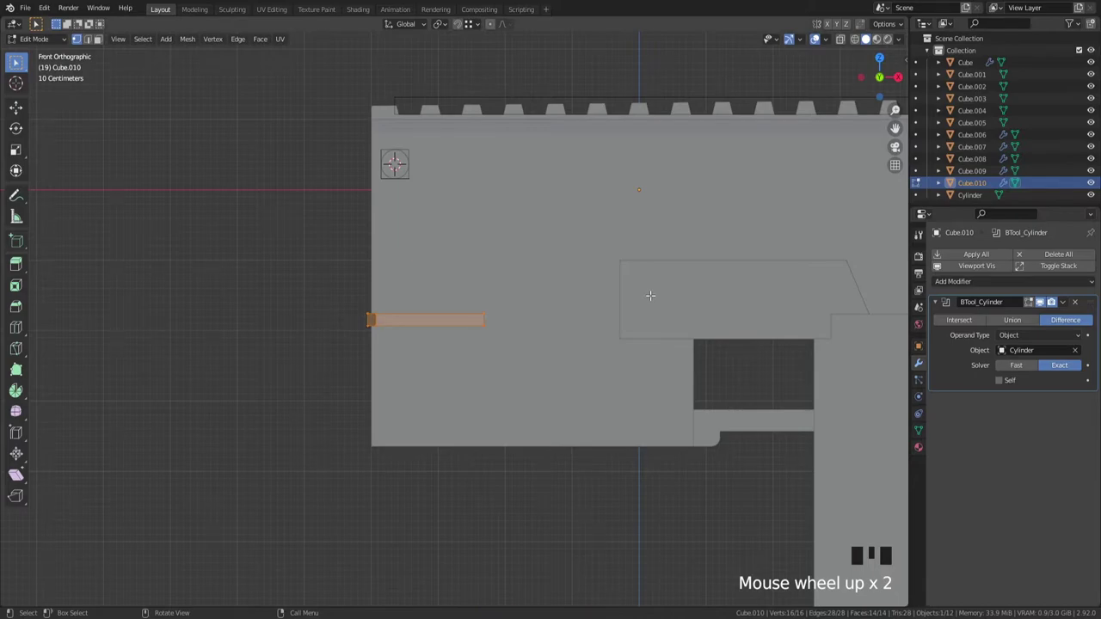
{"action": "key", "text": "a"}
{"action": "key", "text": "z"}
{"action": "key", "text": "s"}
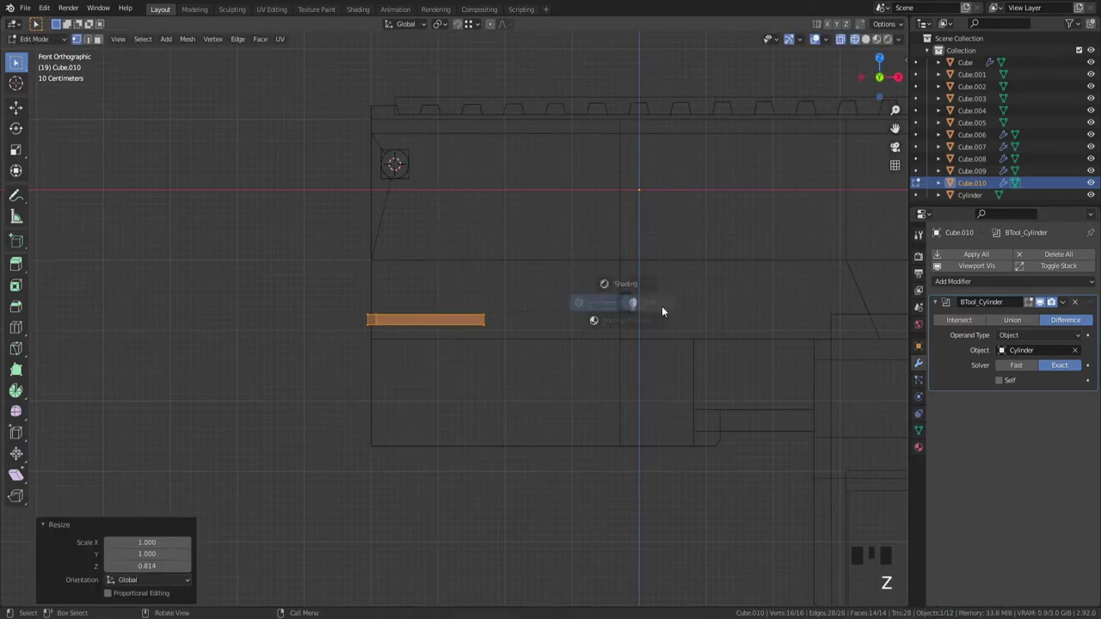
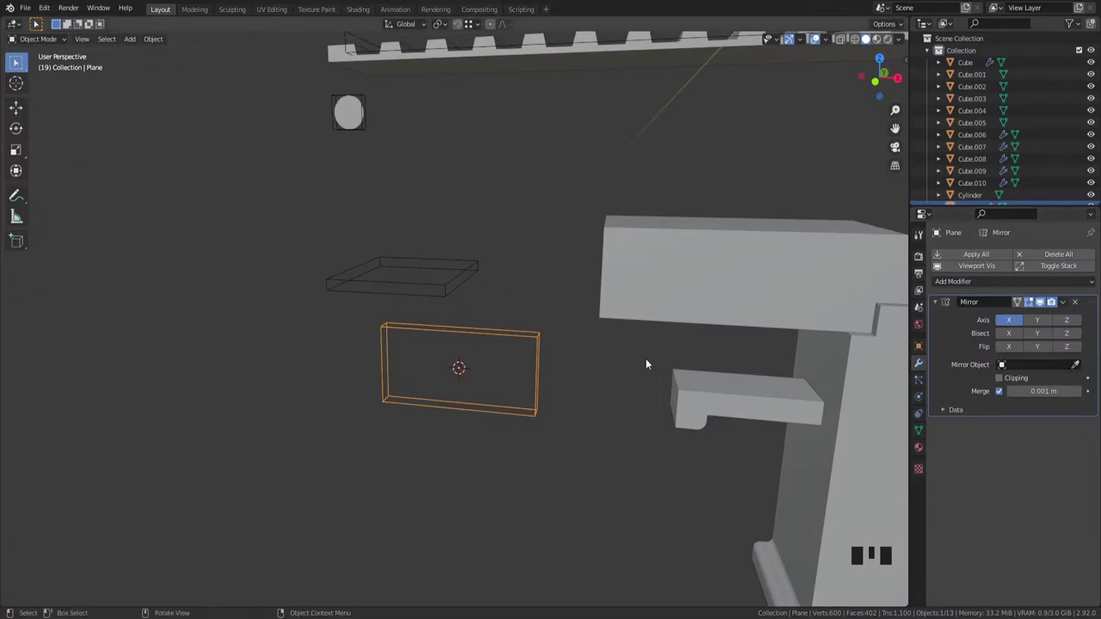
Step: Set the panel cutter's Mirror Object to Cube.009 so the panel repeats on both body sides
{"action": "left_click", "coordinate": [1049, 305]}
{"action": "left_click", "coordinate": [1085, 364]}
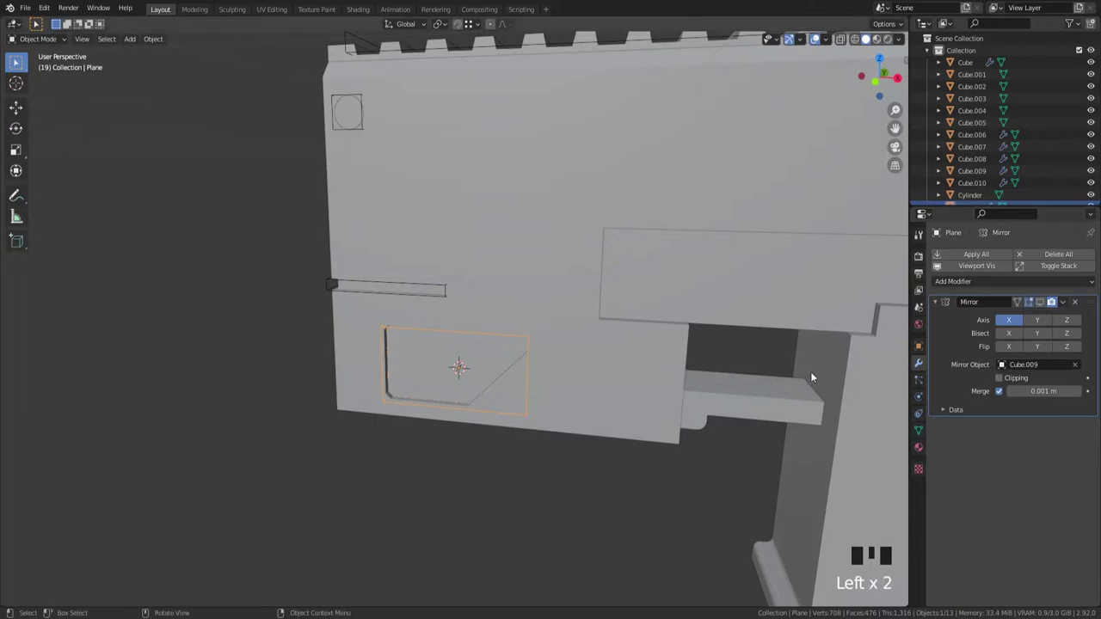
{"action": "left_click", "coordinate": [1048, 308]}
{"action": "left_click_drag", "start_coordinate": [551, 384], "coordinate": [1038, 327]}
{"action": "left_click", "coordinate": [1038, 327]}
{"action": "left_click", "coordinate": [1026, 324]}
{"action": "left_click_drag", "start_coordinate": [581, 471], "coordinate": [699, 441]}
{"action": "left_click", "coordinate": [700, 441]}
{"action": "scroll", "scroll_direction": "down", "scroll_amount": 3}
{"action": "left_click_drag", "start_coordinate": [651, 460], "coordinate": [459, 455]}
{"action": "scroll", "scroll_direction": "up", "scroll_amount": 3}
Step: Check the mirrored panel with undo/redo, save the file, and bring up the Add menu
{"action": "key", "text": "ctrl+z"}
{"action": "left_click_drag", "start_coordinate": [521, 429], "coordinate": [640, 416]}
{"action": "key", "text": "ctrl+shift+z"}
{"action": "left_click_drag", "start_coordinate": [645, 411], "coordinate": [597, 418]}
{"action": "key", "text": "ctrl+s"}
{"action": "left_click_drag", "start_coordinate": [786, 392], "coordinate": [621, 355]}
{"action": "left_click", "coordinate": [621, 354]}
{"action": "left_click_drag", "start_coordinate": [651, 346], "coordinate": [639, 356]}
{"action": "key", "text": "`"}
{"action": "scroll", "scroll_direction": "up", "scroll_amount": 3}
{"action": "left_click_drag", "start_coordinate": [630, 342], "coordinate": [444, 309]}
{"action": "right_click", "coordinate": [444, 308]}
{"action": "key", "text": "shift+a"}
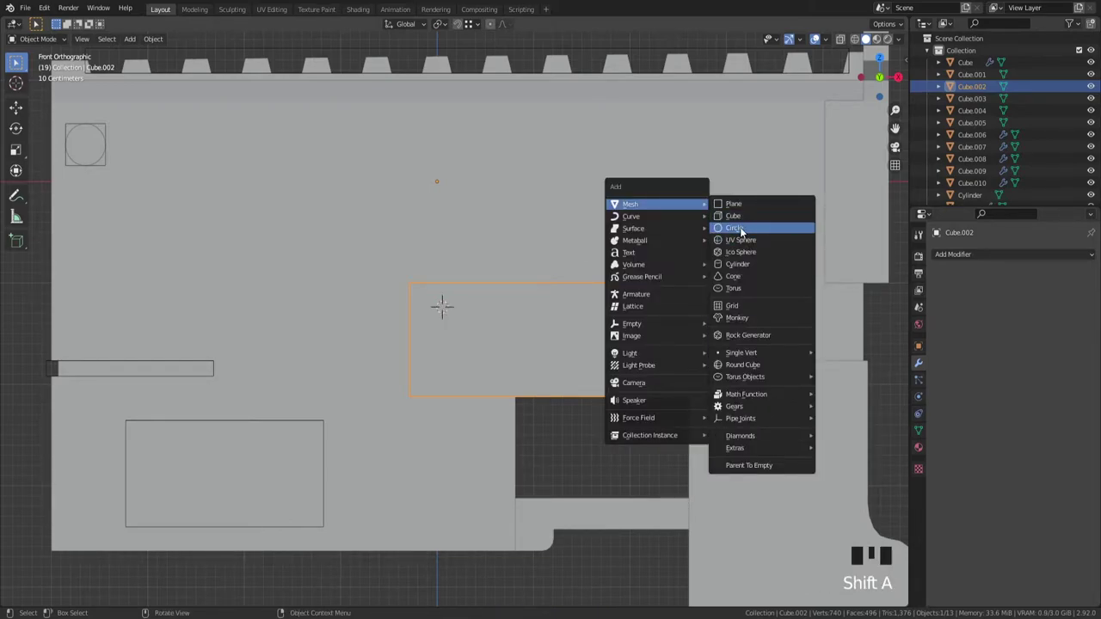
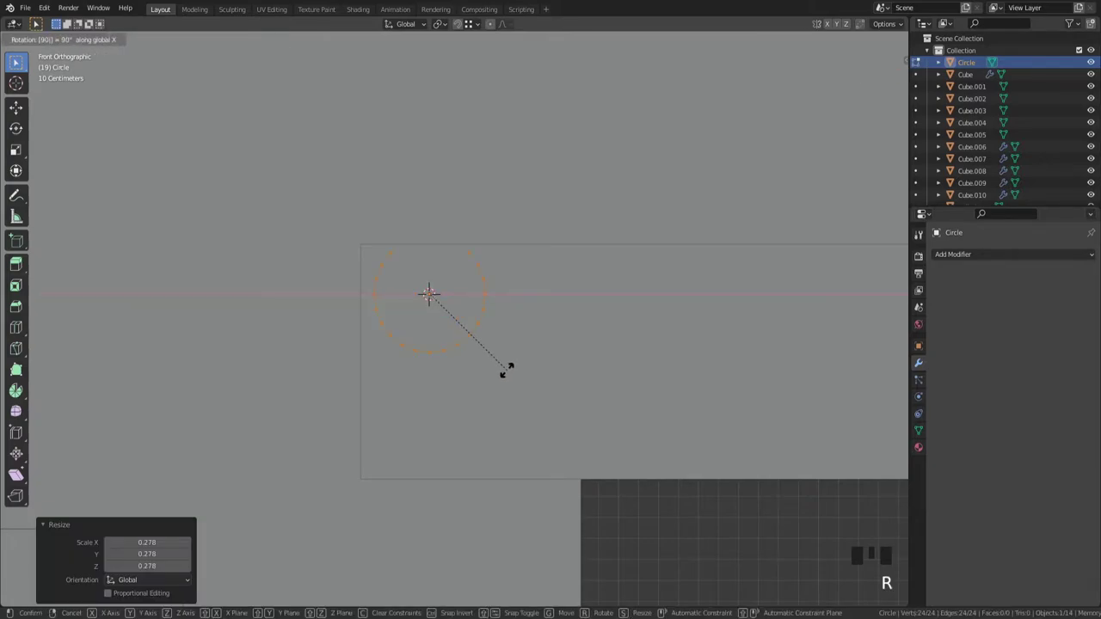
Step: Shrink the new circle, extrude it into a short stud with inset, beveled inner edges, and place it
{"action": "key", "text": "s"}
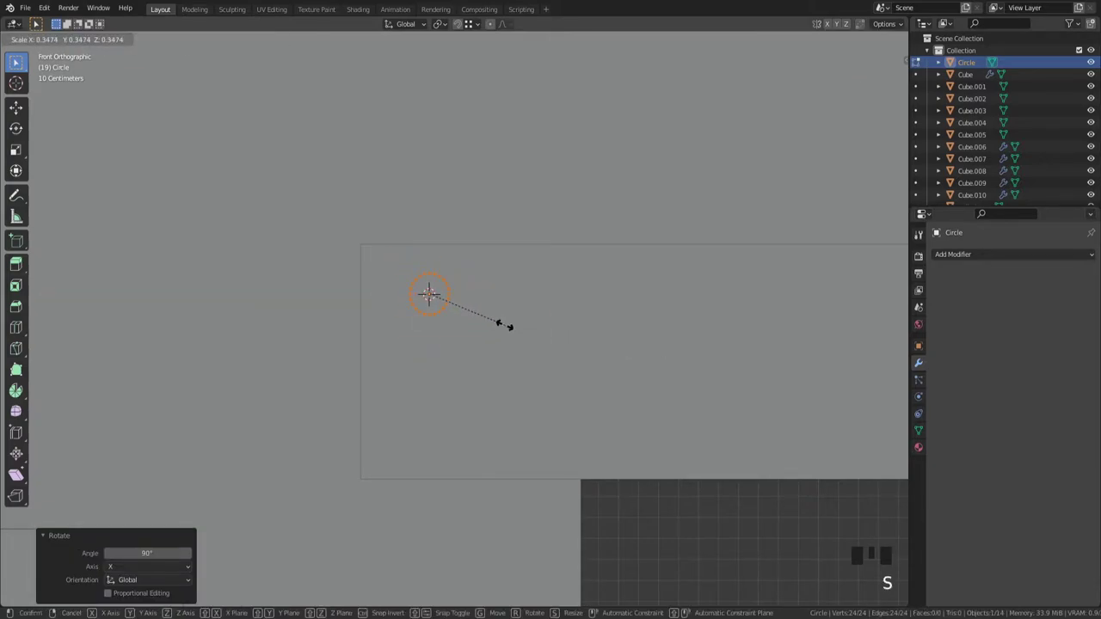
{"action": "scroll", "scroll_direction": "up", "scroll_amount": 3}
{"action": "key", "text": "s"}
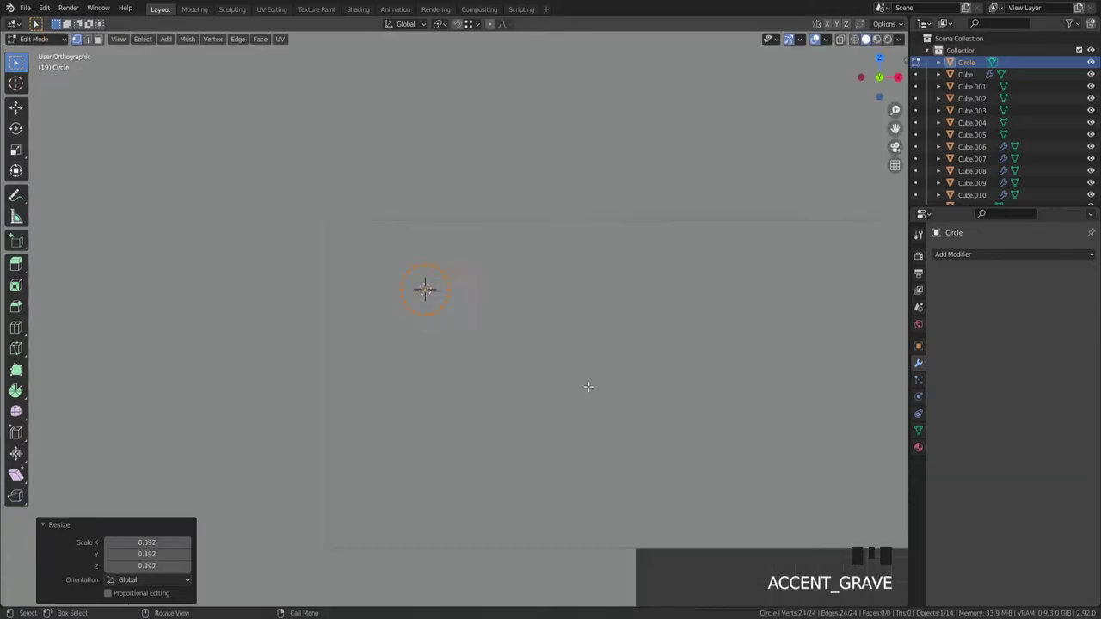
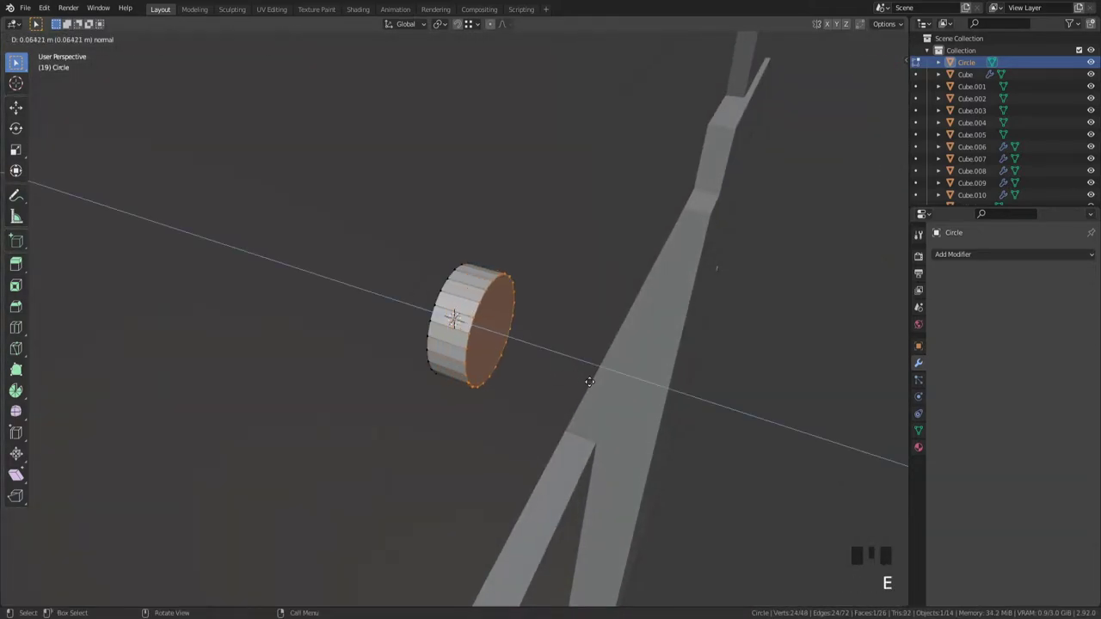
{"action": "key", "text": "ctrl+b"}
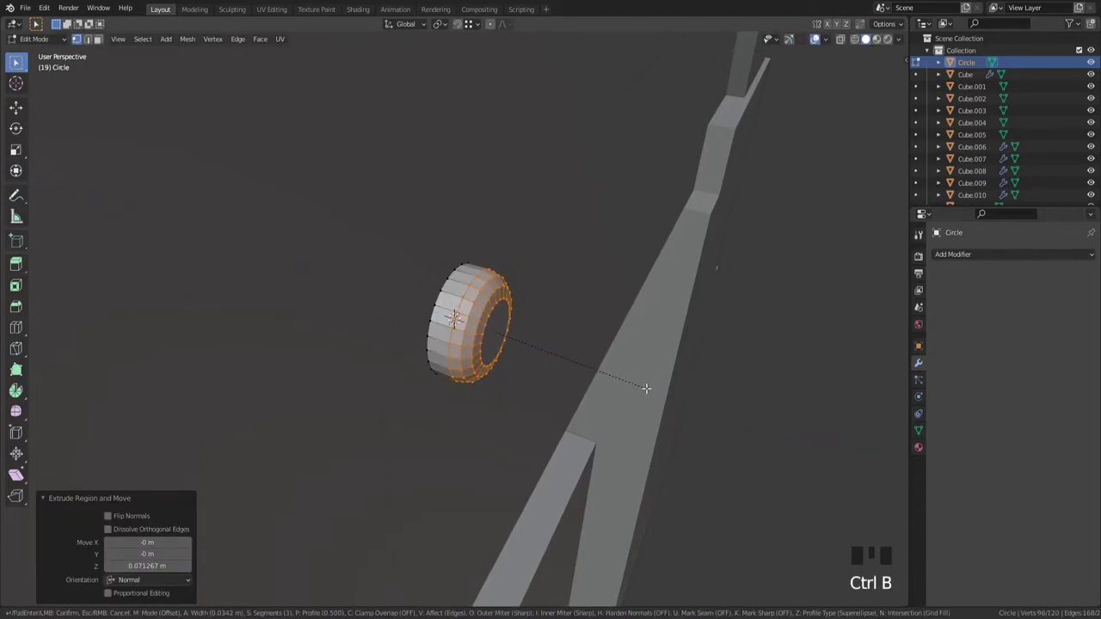
{"action": "scroll", "scroll_direction": "up", "scroll_amount": 3}
{"action": "key", "text": "g"}
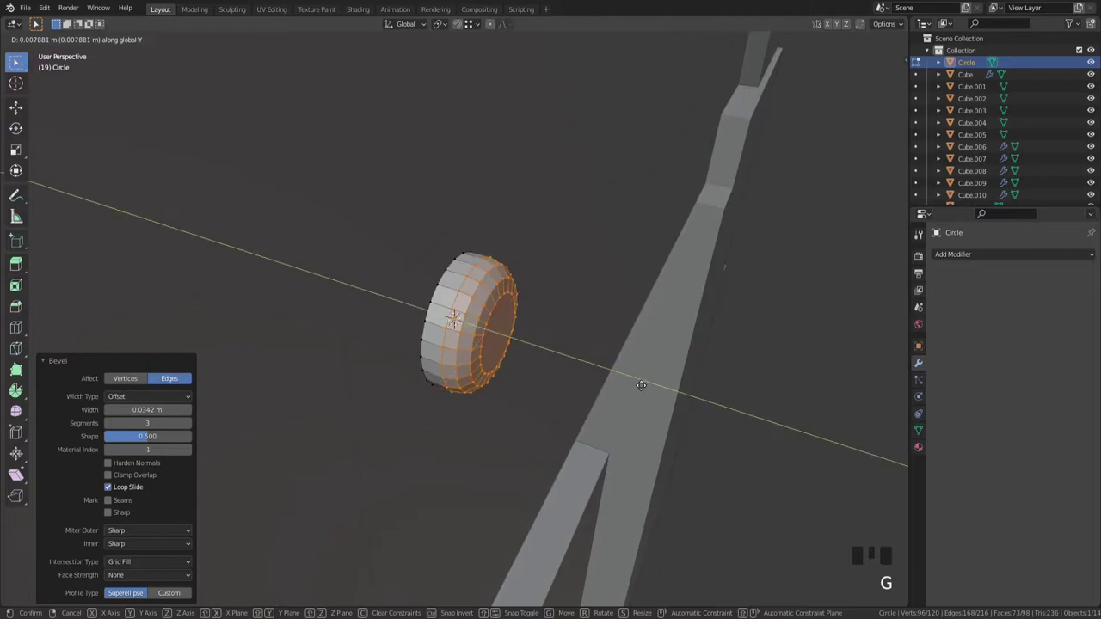
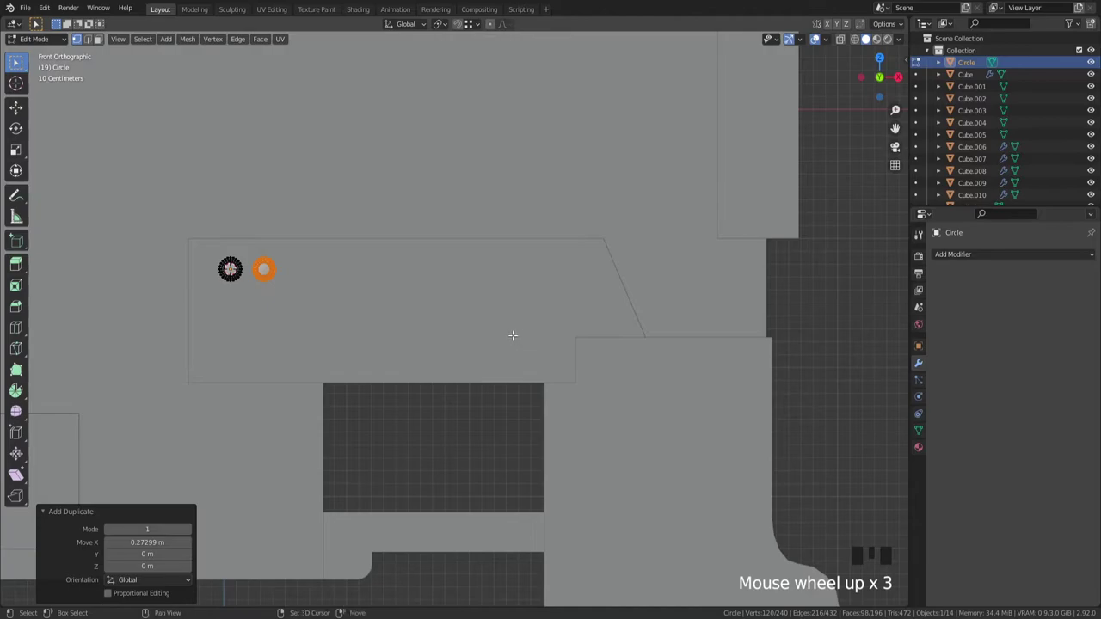
Step: Duplicate the stud twice onto the side panel and separate the copies as Circle.001
{"action": "key", "text": "shift+d"}
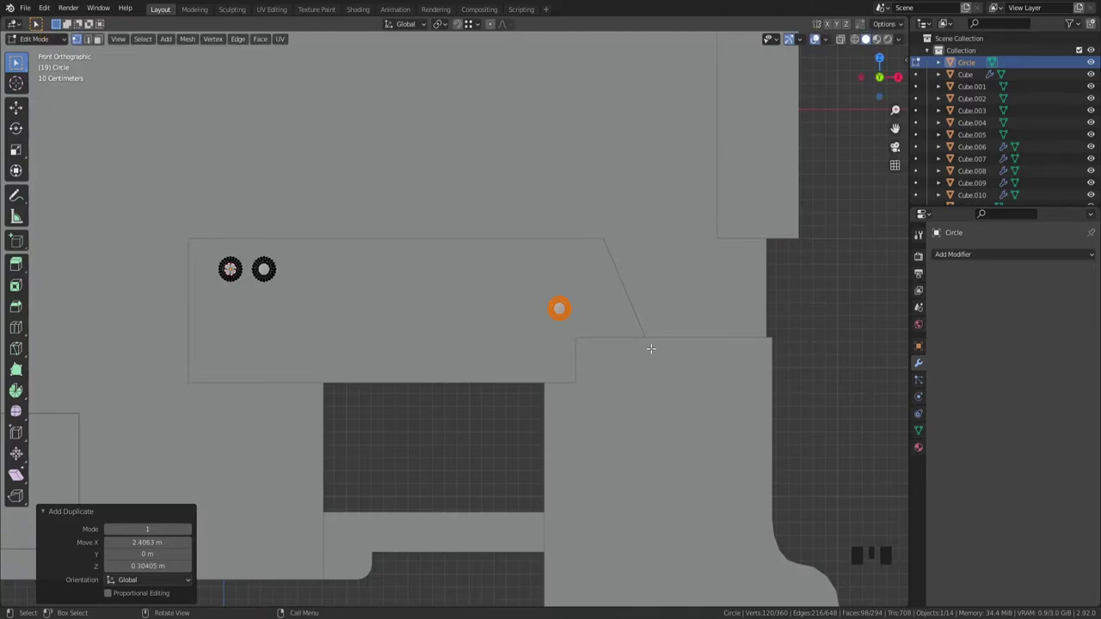
{"action": "key", "text": "shift+d"}
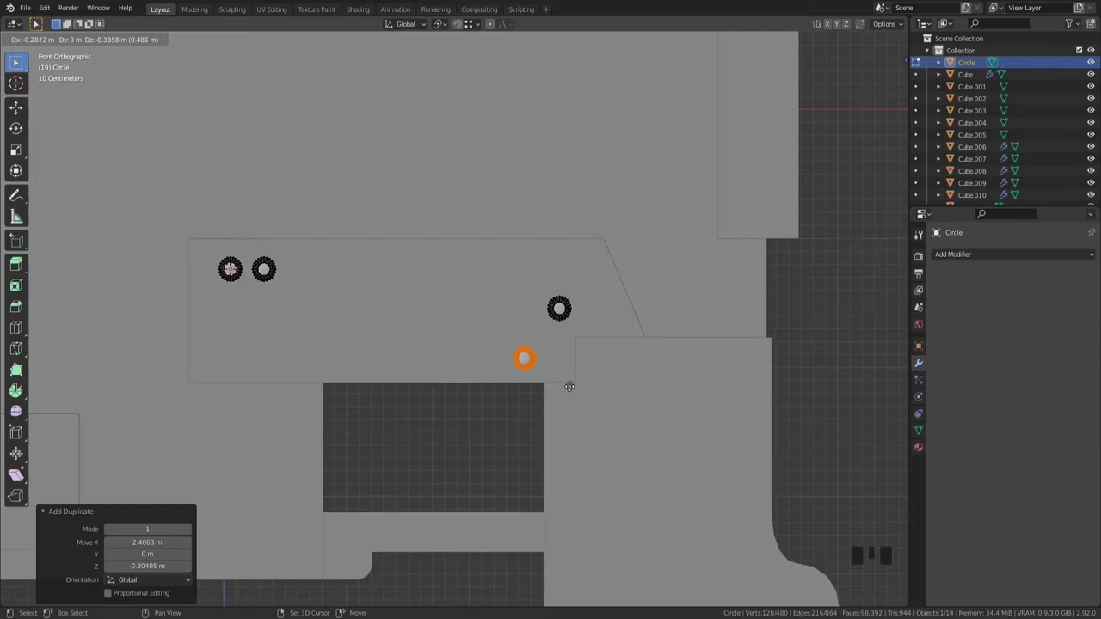
{"action": "key", "text": "p"}
{"action": "key", "text": "Tab"}
{"action": "left_click_drag", "start_coordinate": [554, 362], "coordinate": [515, 332]}
{"action": "scroll", "scroll_direction": "up", "scroll_amount": 3}
{"action": "left_click_drag", "start_coordinate": [570, 351], "coordinate": [651, 349]}
Step: Select the body Cube.009 and enter Edit Mode on its mesh
{"action": "left_click", "coordinate": [650, 349]}
{"action": "scroll", "scroll_direction": "down", "scroll_amount": 3}
{"action": "left_click_drag", "start_coordinate": [650, 349], "coordinate": [598, 197]}
{"action": "left_click", "coordinate": [597, 197]}
{"action": "scroll", "scroll_direction": "down", "scroll_amount": 3}
{"action": "left_click_drag", "start_coordinate": [509, 334], "coordinate": [527, 334]}
{"action": "key", "text": "Tab"}
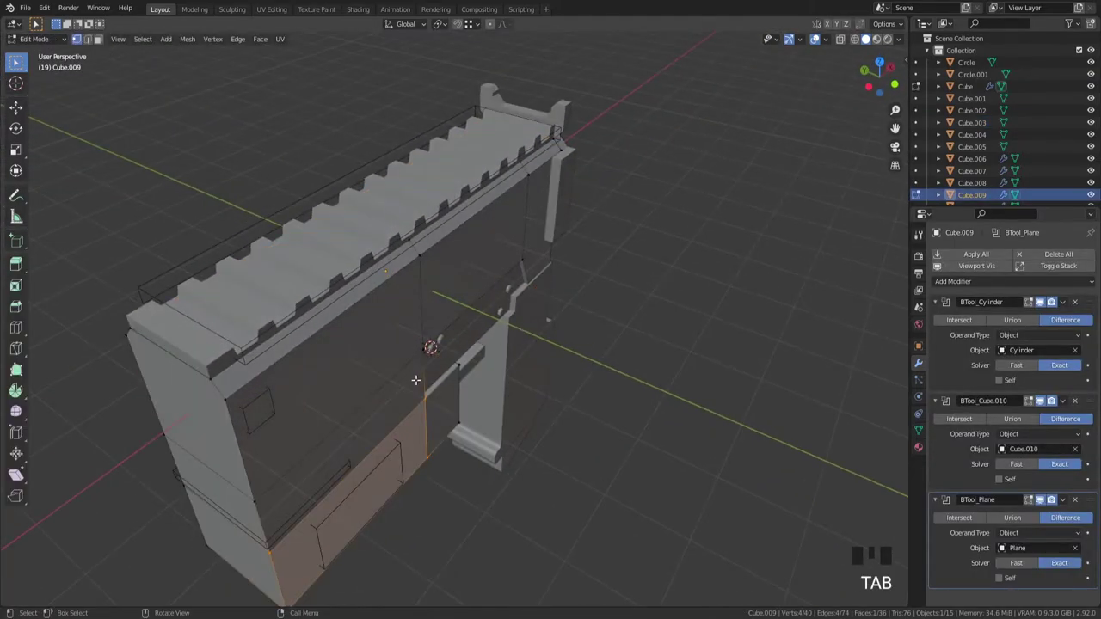
Step: Select the body's side faces and scale them slightly along the X axis
{"action": "key", "text": "a"}
{"action": "scroll", "scroll_direction": "up", "scroll_amount": 3}
{"action": "key", "text": "s"}
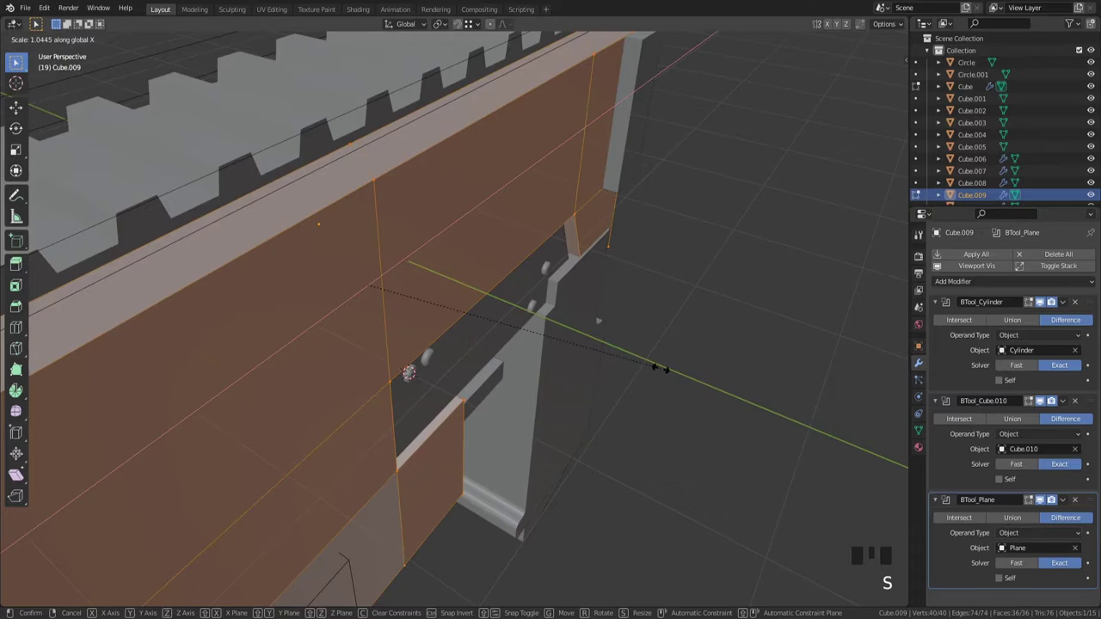
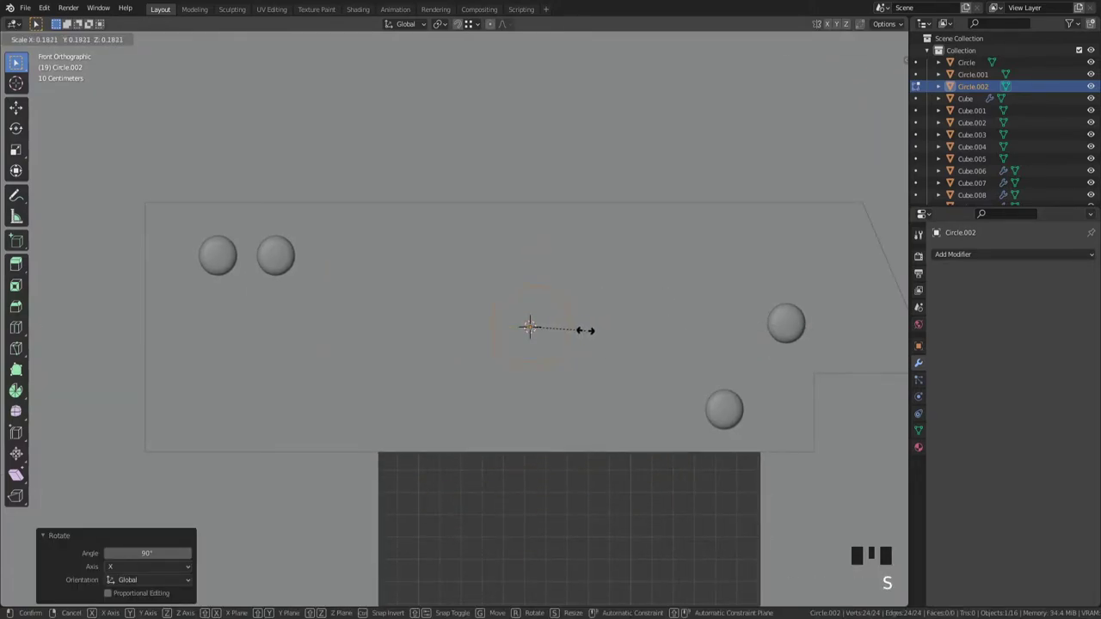
Step: Lower the new circle on the panel and pull a vertex into a teardrop point with proportional editing
{"action": "key", "text": "g"}
{"action": "key", "text": "Tab"}
{"action": "key", "text": "g"}
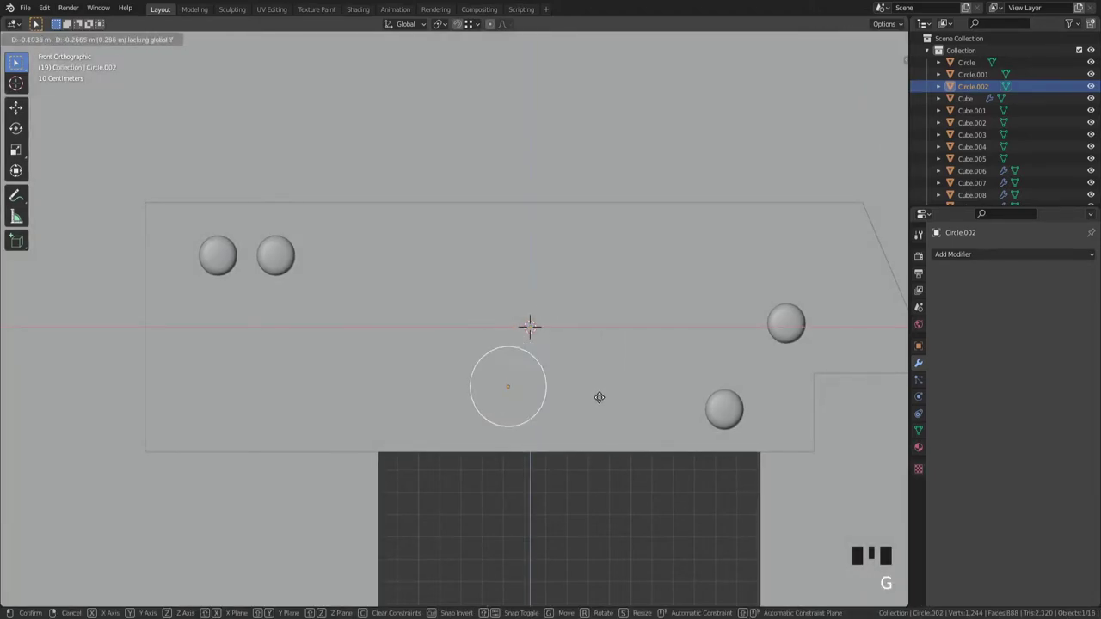
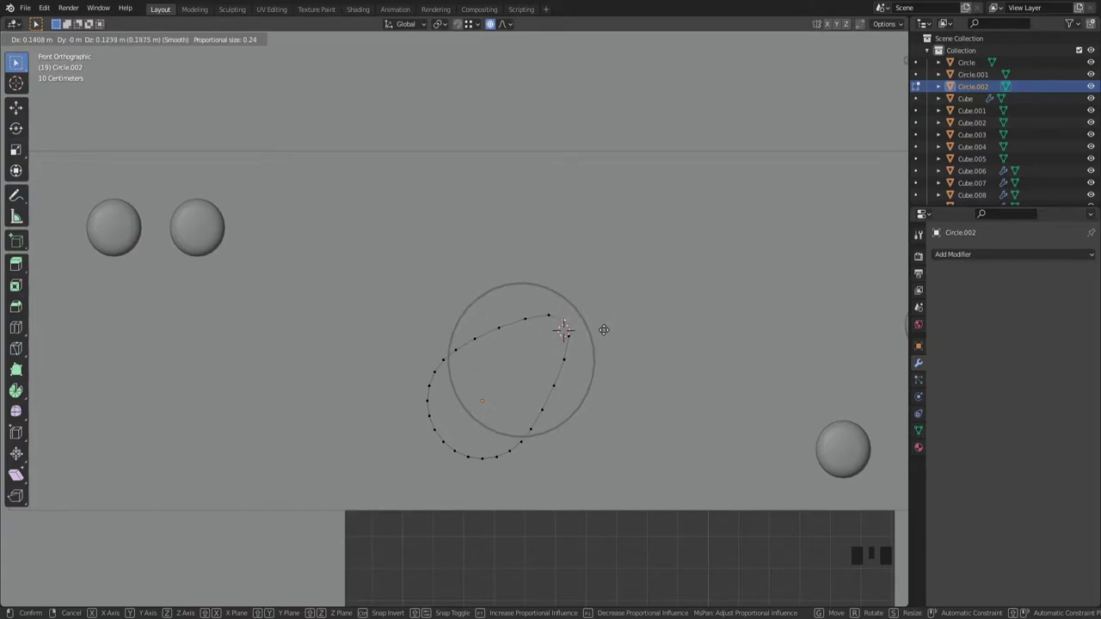
{"action": "key", "text": "Tab"}
{"action": "scroll", "scroll_direction": "down", "scroll_amount": 3}
Step: Re-enter Edit Mode on Circle.002 and select all of the teardrop outline
{"action": "scroll", "scroll_direction": "up", "scroll_amount": 3}
{"action": "left_click_drag", "start_coordinate": [598, 377], "coordinate": [637, 398]}
{"action": "key", "text": "Tab"}
{"action": "key", "text": "`"}
{"action": "key", "text": "a"}
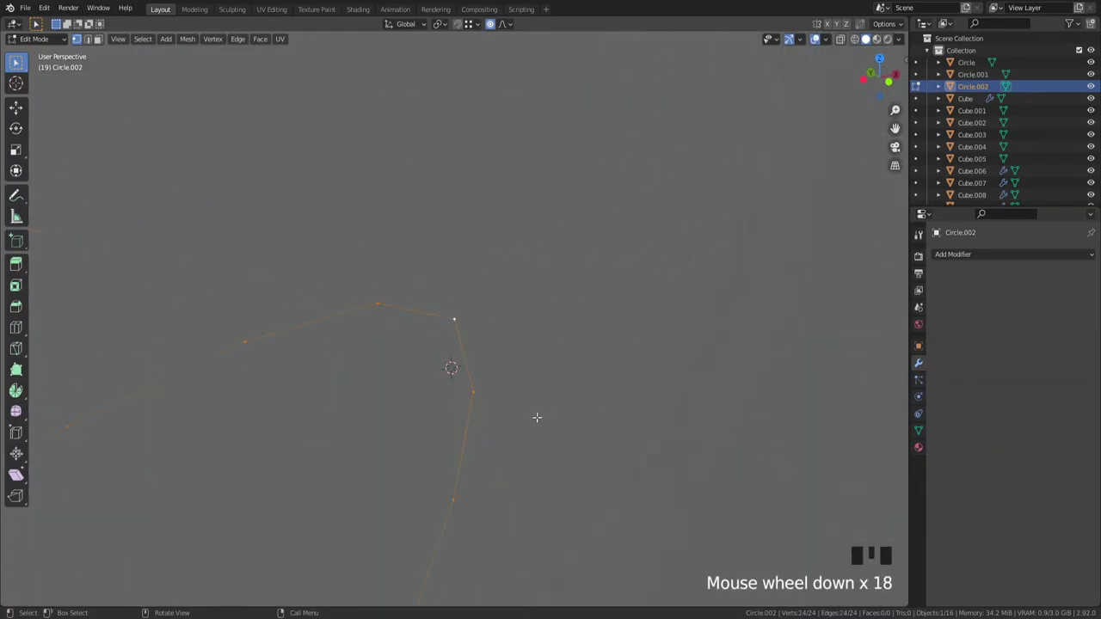
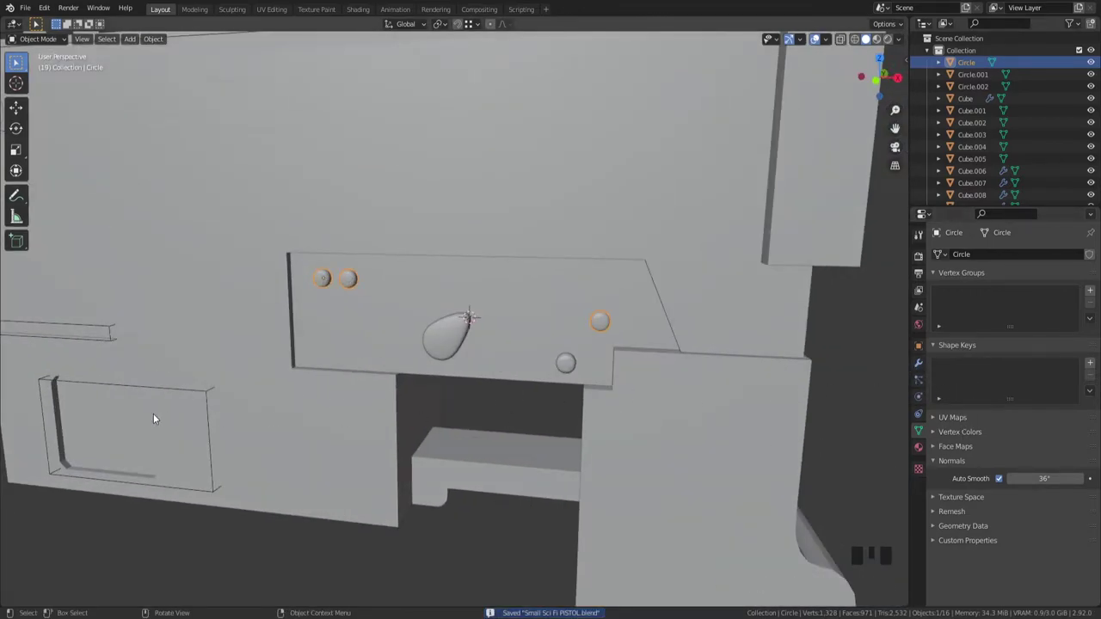
Step: Select the three studs and teardrop with the mirrored Plane active and bring up Link/Transfer Data (Ctrl+L)
{"action": "left_click", "coordinate": [209, 398]}
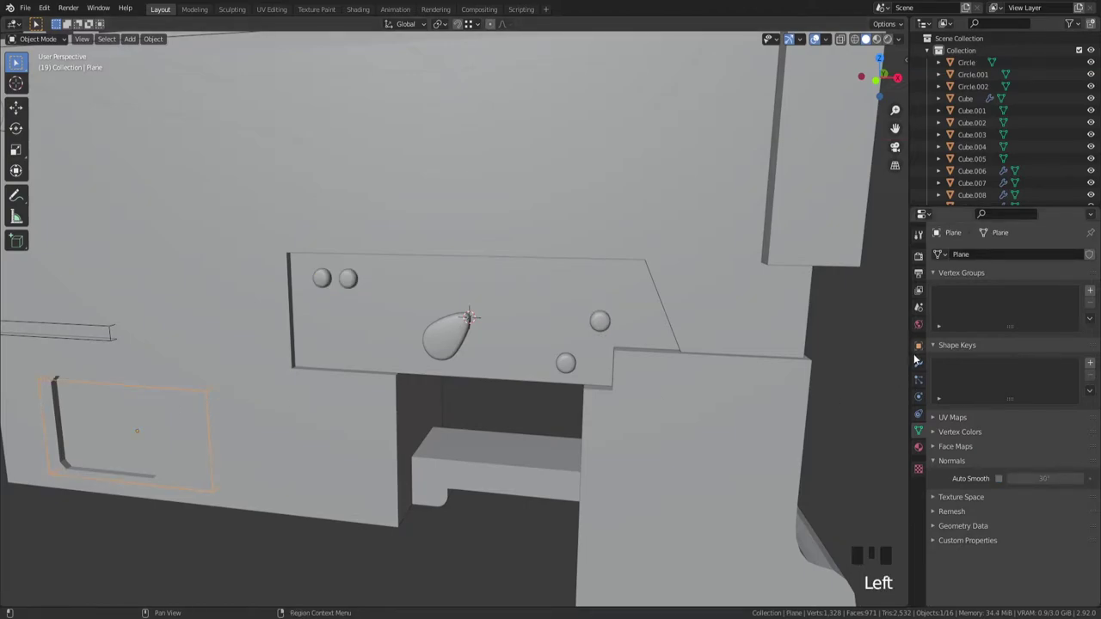
{"action": "left_click", "coordinate": [919, 368]}
{"action": "left_click", "coordinate": [596, 327]}
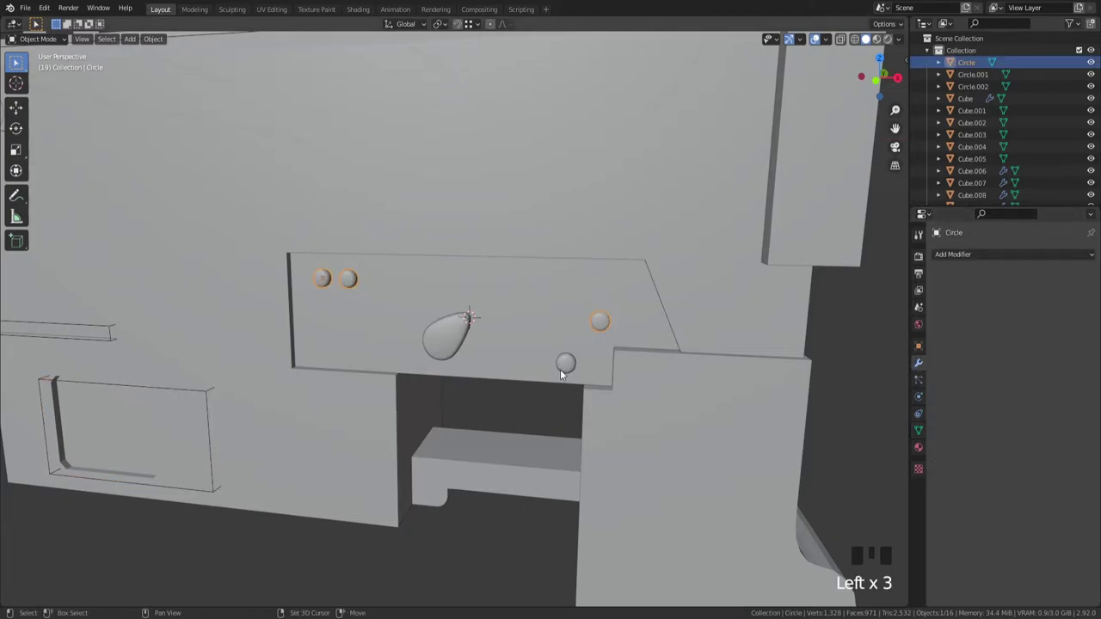
{"action": "left_click", "coordinate": [574, 368]}
{"action": "left_click", "coordinate": [457, 346]}
{"action": "left_click", "coordinate": [209, 397]}
{"action": "key", "text": "ctrl+l"}
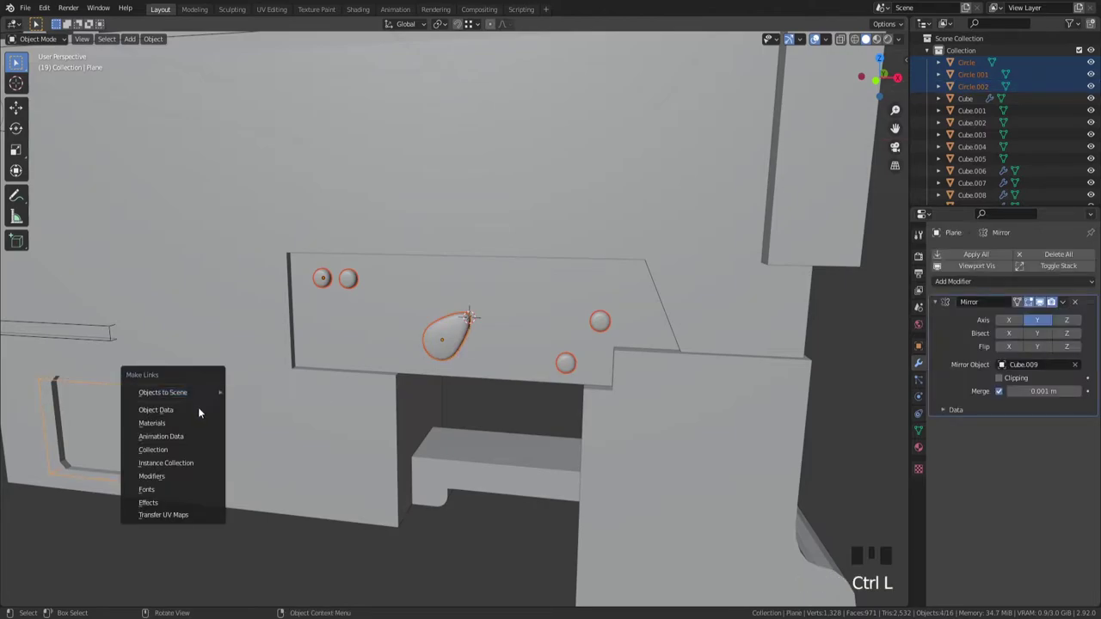
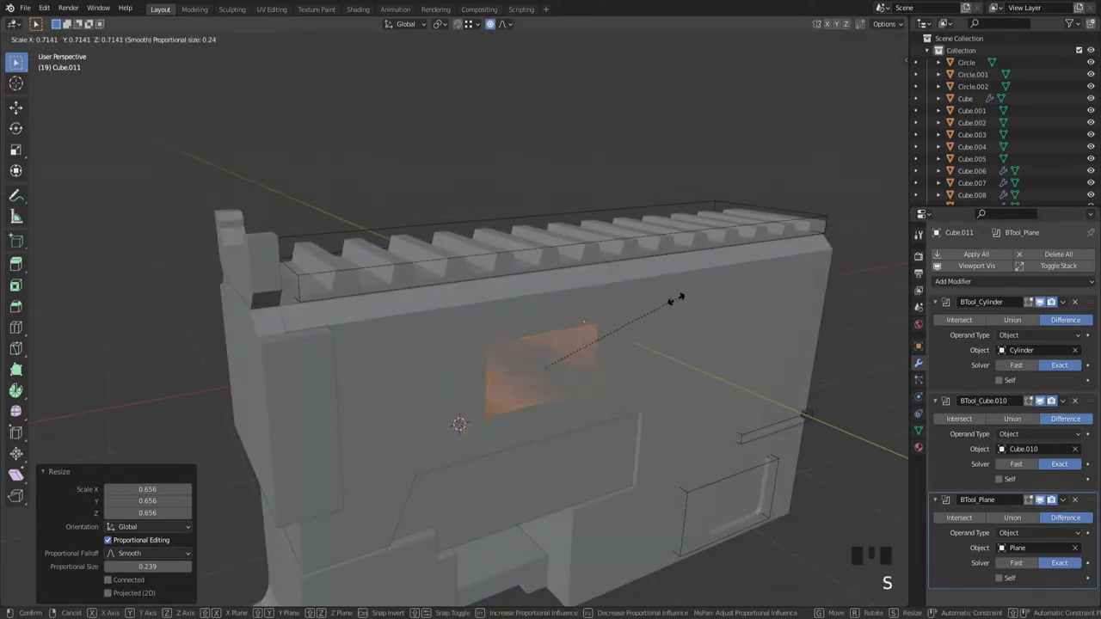
Step: Stretch the far-side rectangular cutter along the X axis
{"action": "key", "text": "s"}
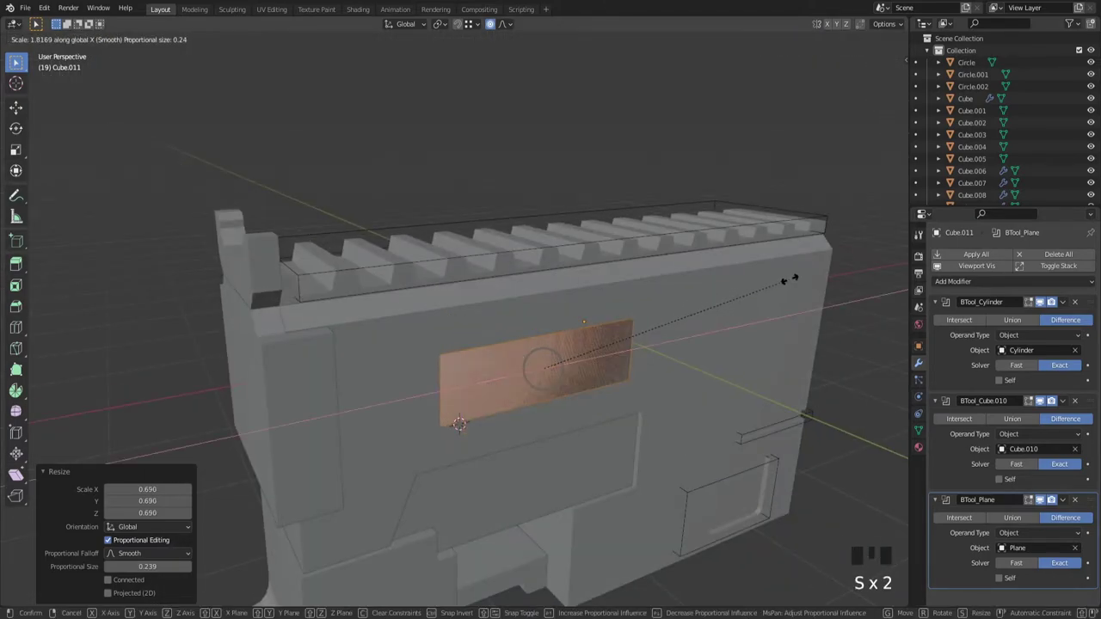
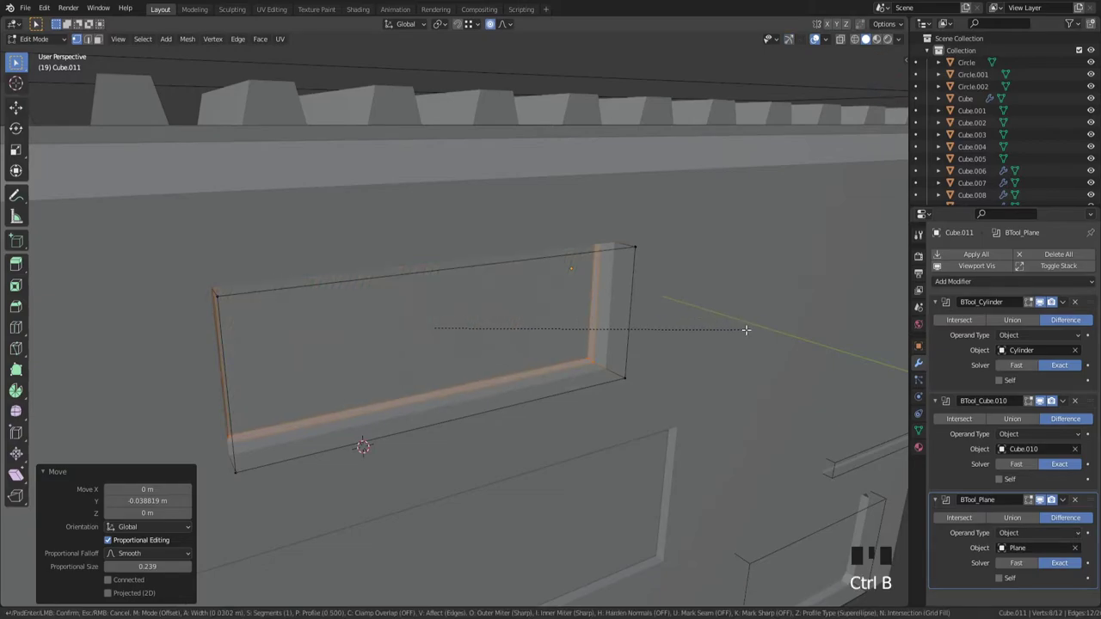
Step: Confirm the bevel, push the cutter deeper into the body, and return to Object Mode to see the recess
{"action": "key", "text": "Tab"}
{"action": "left_click_drag", "start_coordinate": [676, 354], "coordinate": [783, 311]}
{"action": "left_click", "coordinate": [783, 311]}
{"action": "left_click_drag", "start_coordinate": [684, 361], "coordinate": [675, 281]}
{"action": "left_click", "coordinate": [675, 281]}
{"action": "left_click_drag", "start_coordinate": [679, 281], "coordinate": [756, 300]}
{"action": "key", "text": "g"}
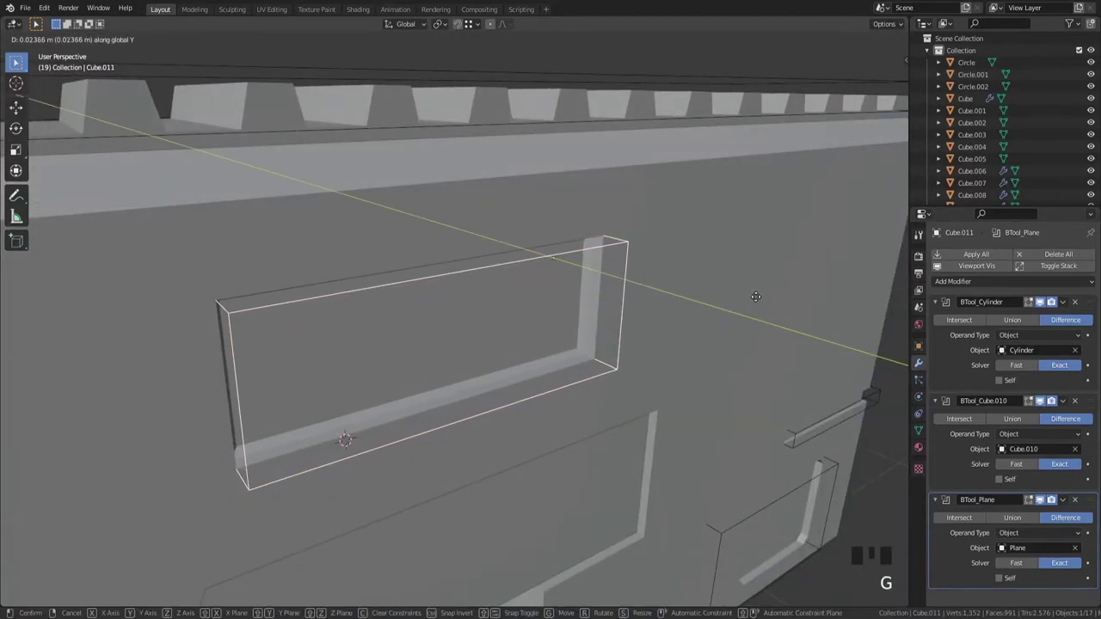
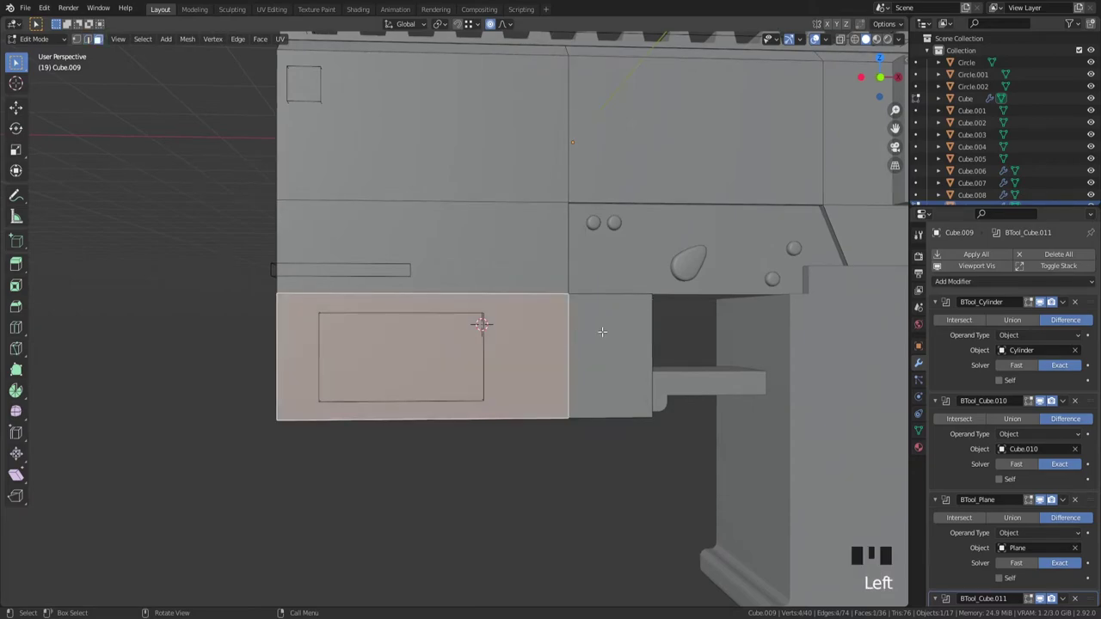
{"action": "key", "text": "shift+s"}
{"action": "key", "text": "Tab"}
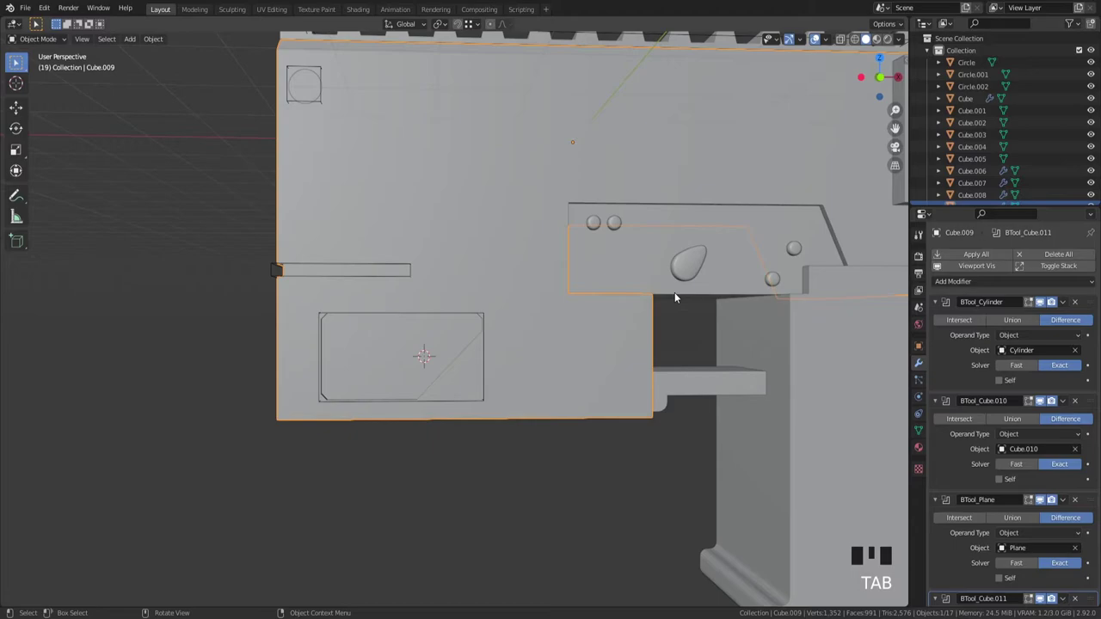
{"action": "scroll", "scroll_direction": "up", "scroll_amount": 3}
Step: Duplicate the lower panel cutter, slide it along X, and flip the copy's plate in front view
{"action": "left_click", "coordinate": [490, 313]}
{"action": "scroll", "scroll_direction": "down", "scroll_amount": 3}
{"action": "key", "text": "shift+d"}
{"action": "key", "text": "g"}
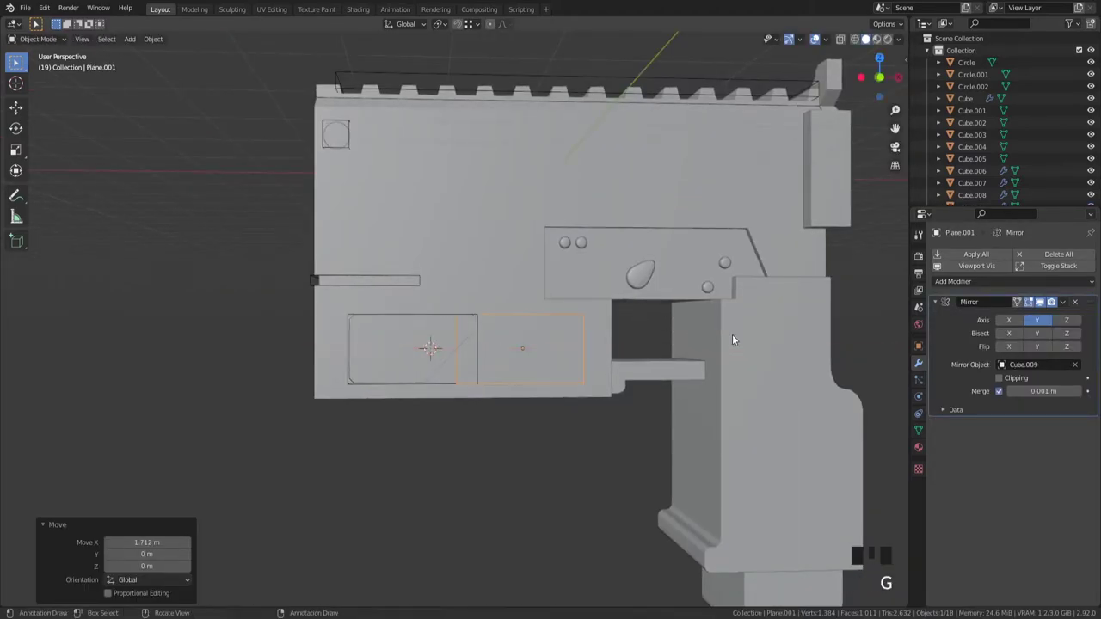
{"action": "key", "text": "`"}
{"action": "key", "text": "z"}
{"action": "scroll", "scroll_direction": "up", "scroll_amount": 3}
{"action": "key", "text": "Tab"}
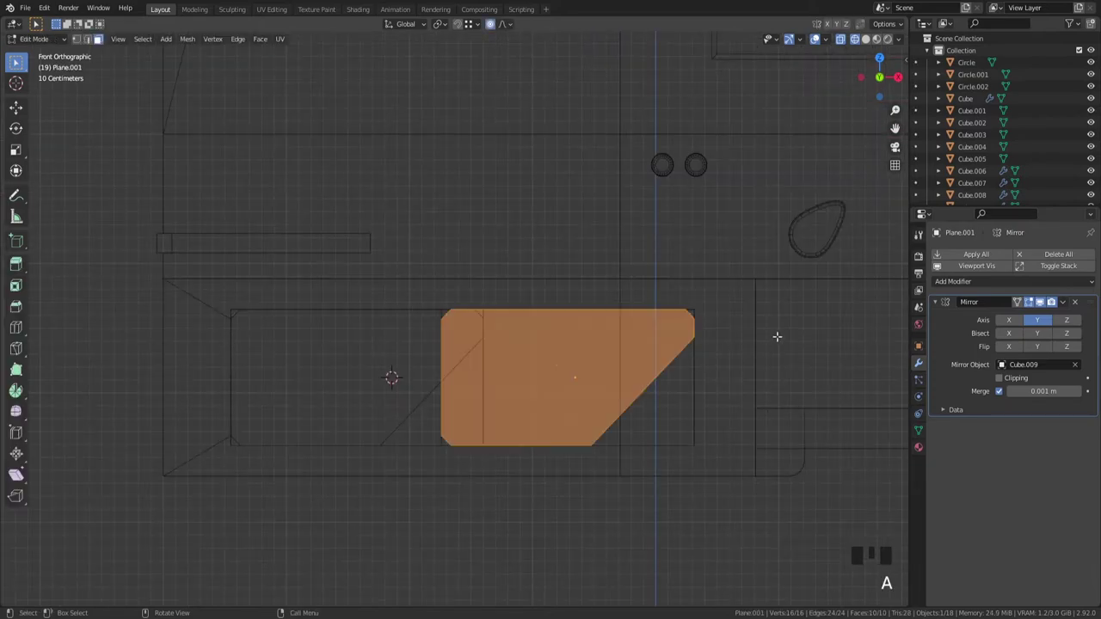
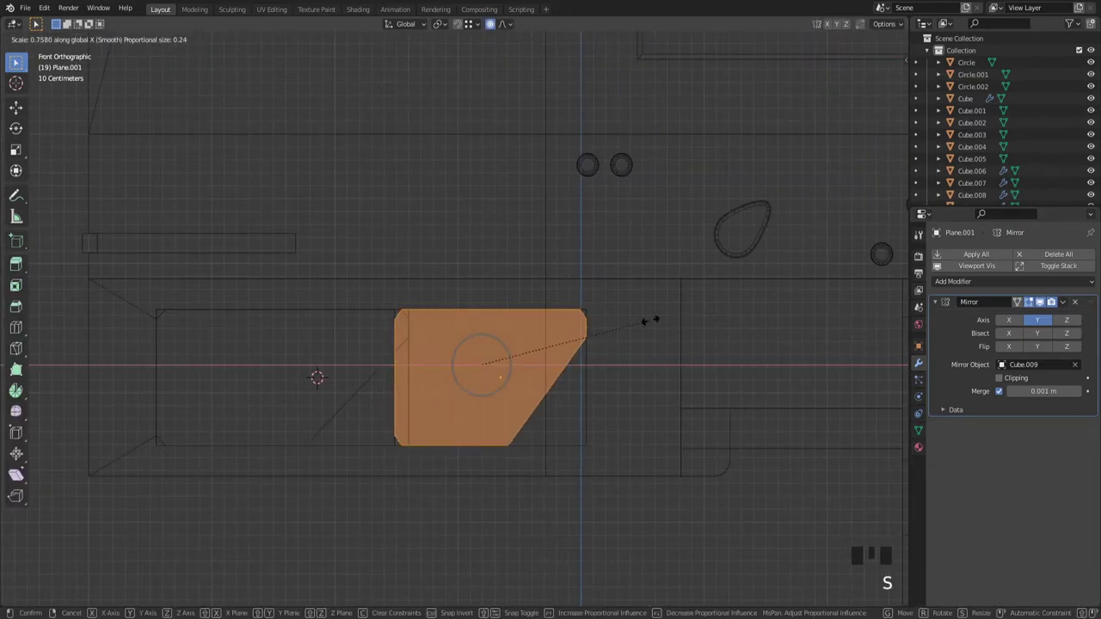
{"action": "key", "text": "s"}
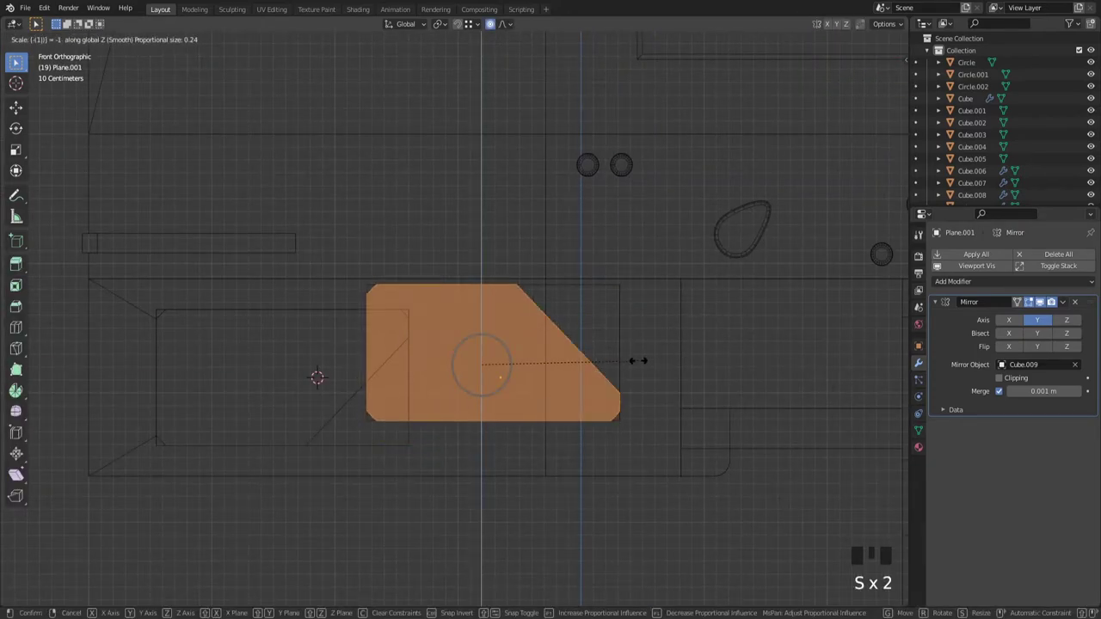
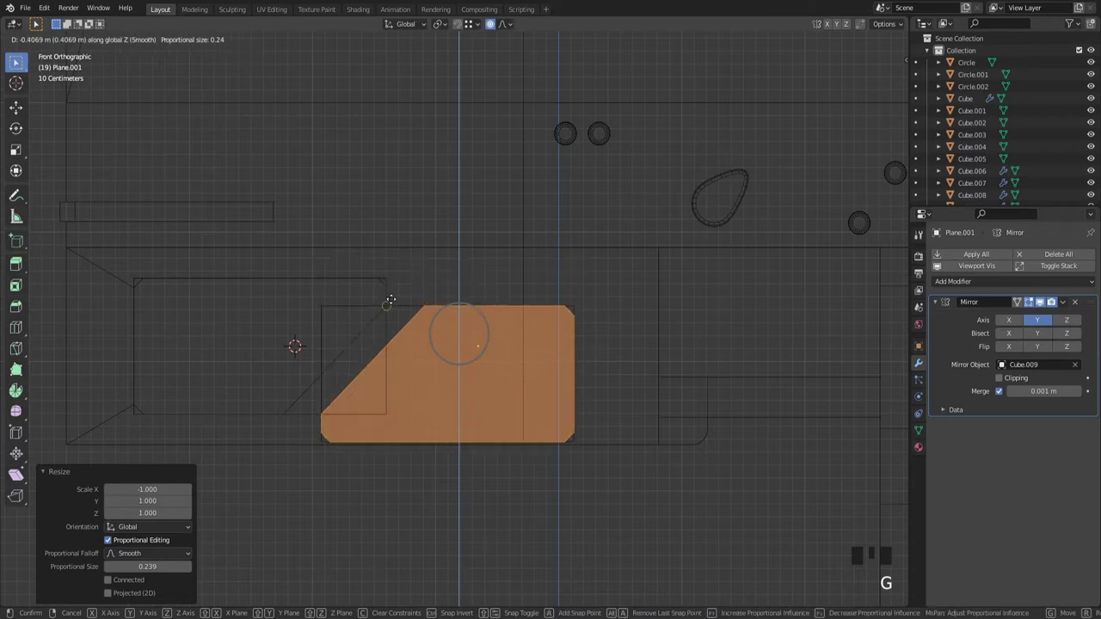
{"action": "scroll", "scroll_direction": "up", "scroll_amount": 3}
Step: Move the flipped plate into the recess and return to Object Mode
{"action": "key", "text": "g"}
{"action": "scroll", "scroll_direction": "down", "scroll_amount": 3}
{"action": "scroll", "scroll_direction": "down", "scroll_amount": 3}
{"action": "key", "text": "Tab"}
{"action": "scroll", "scroll_direction": "up", "scroll_amount": 3}
{"action": "key", "text": "Tab"}
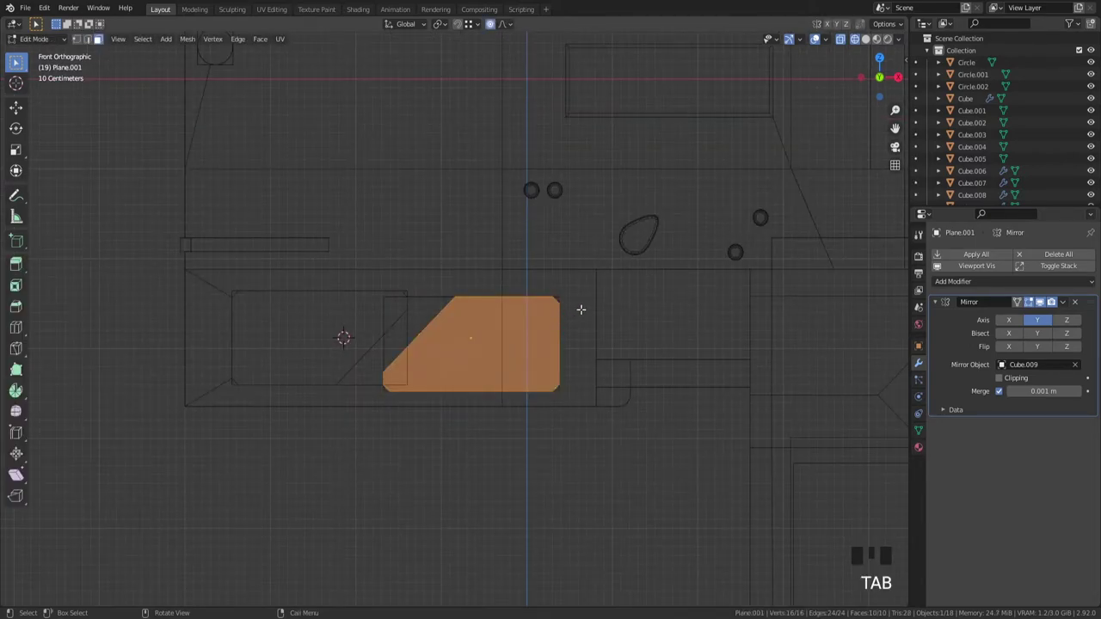
{"action": "key", "text": "Tab"}
Step: Join the two angled plates into one object and start scaling them along X
{"action": "left_click", "coordinate": [409, 288]}
{"action": "left_click", "coordinate": [412, 291]}
{"action": "left_click", "coordinate": [468, 209]}
{"action": "left_click_drag", "start_coordinate": [498, 214], "coordinate": [509, 223]}
{"action": "key", "text": "Tab"}
{"action": "key", "text": "a"}
{"action": "scroll", "scroll_direction": "up", "scroll_amount": 3}
{"action": "key", "text": "."}
{"action": "key", "text": "s"}
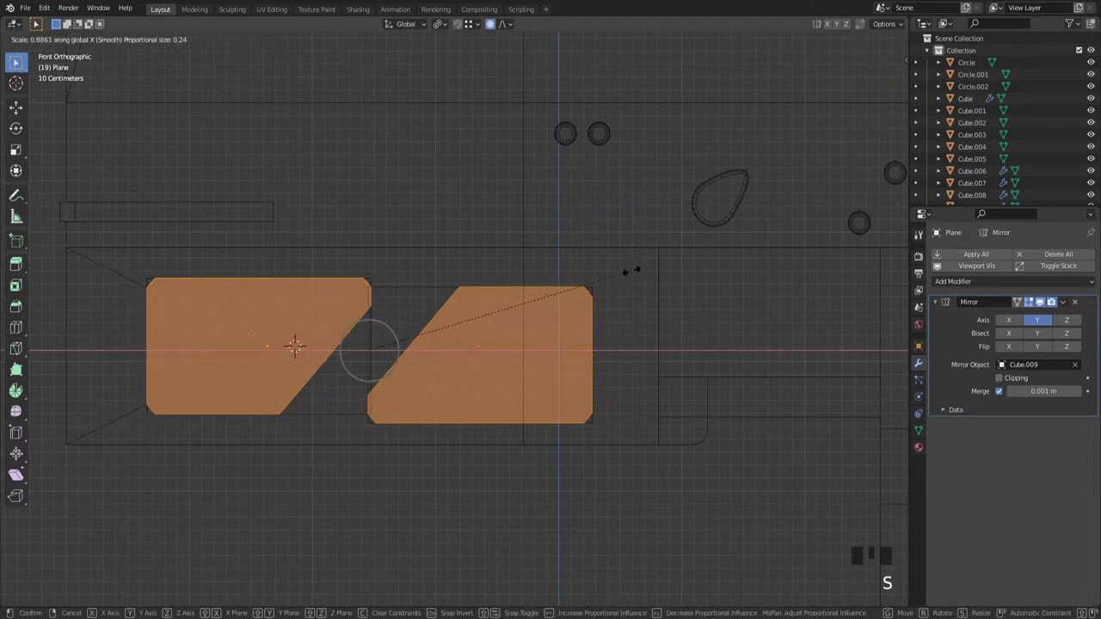
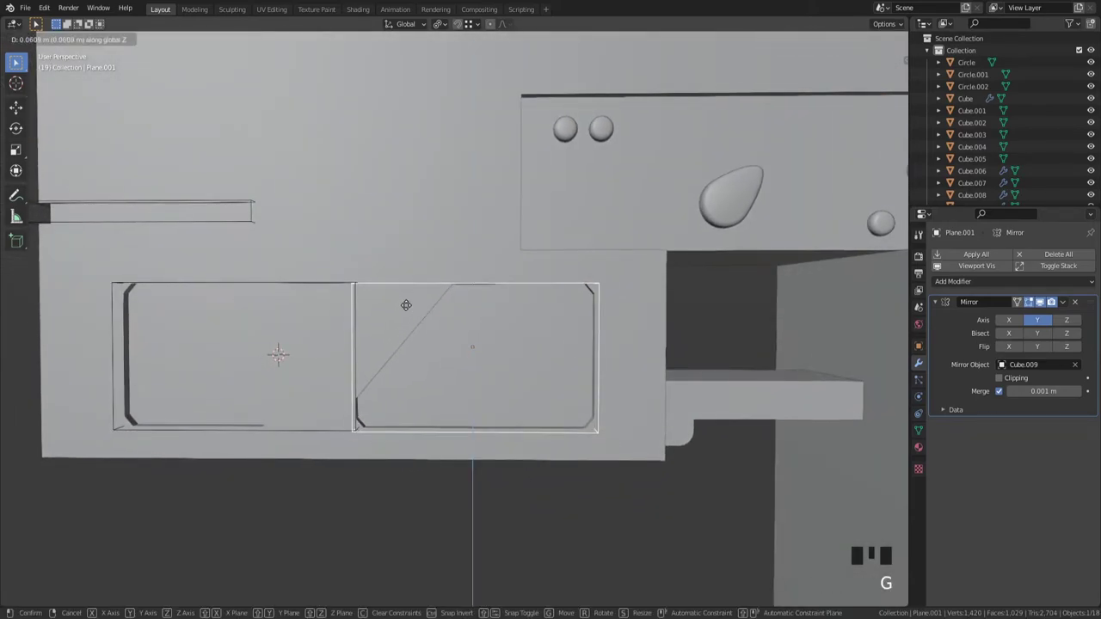
Step: In front orthographic view, move both plates vertically inside the recess
{"action": "key", "text": "`"}
{"action": "scroll", "scroll_direction": "up", "scroll_amount": 3}
{"action": "key", "text": "z"}
{"action": "key", "text": "g"}
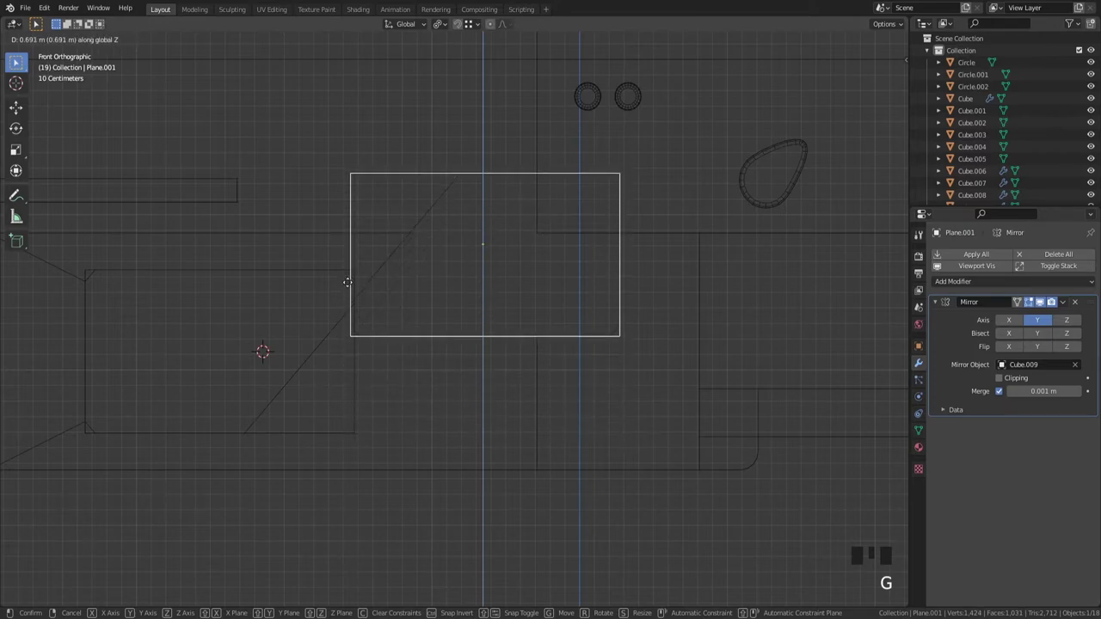
{"action": "scroll", "scroll_direction": "up", "scroll_amount": 3}
{"action": "key", "text": "g"}
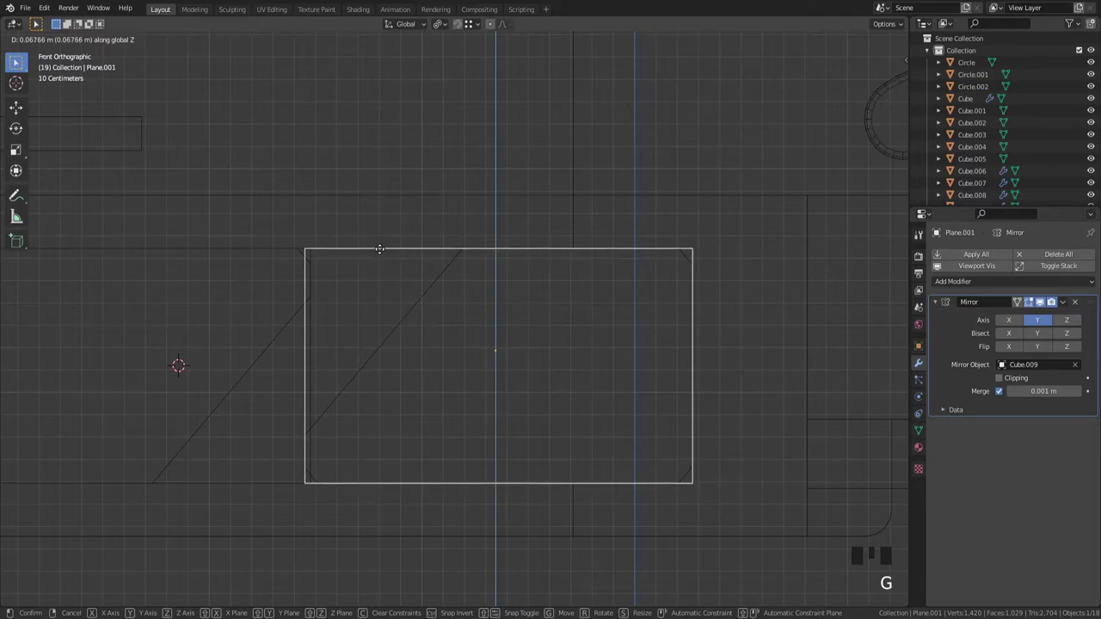
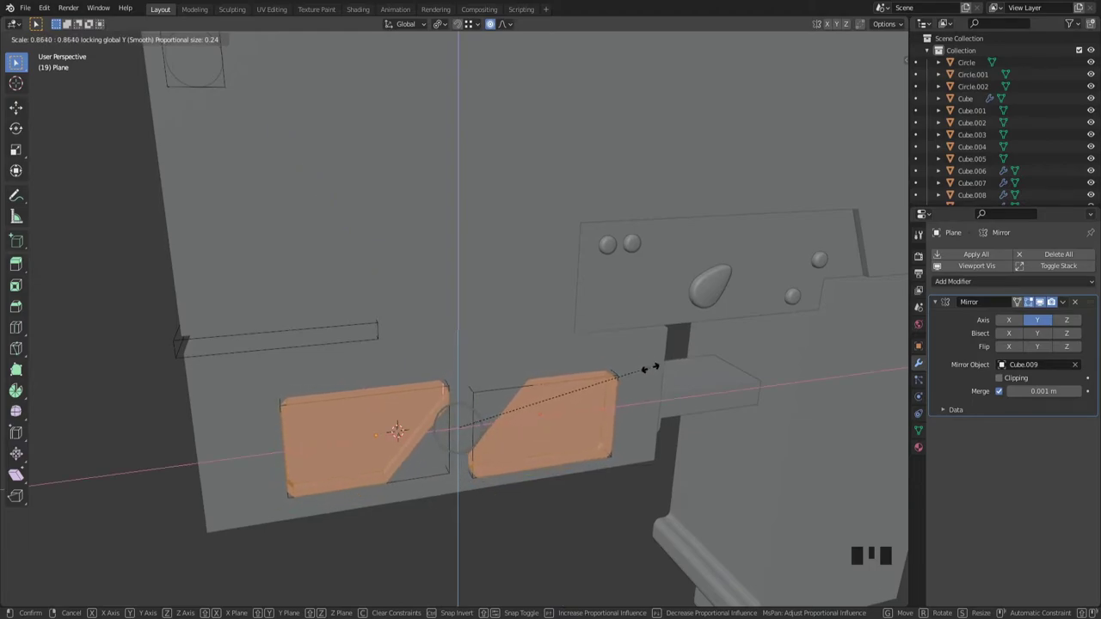
Step: Scale the plates to 0.901 keeping their thickness and slide them 0.201 m along X
{"action": "key", "text": "`"}
{"action": "key", "text": "z"}
{"action": "key", "text": "g"}
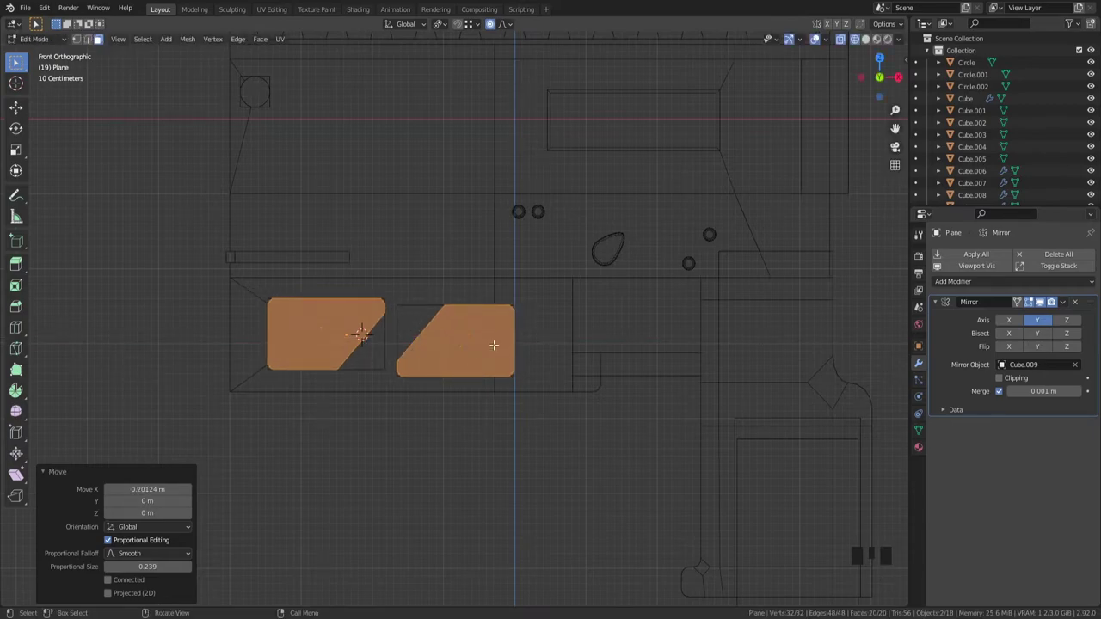
{"action": "scroll", "scroll_direction": "up", "scroll_amount": 3}
{"action": "key", "text": "z"}
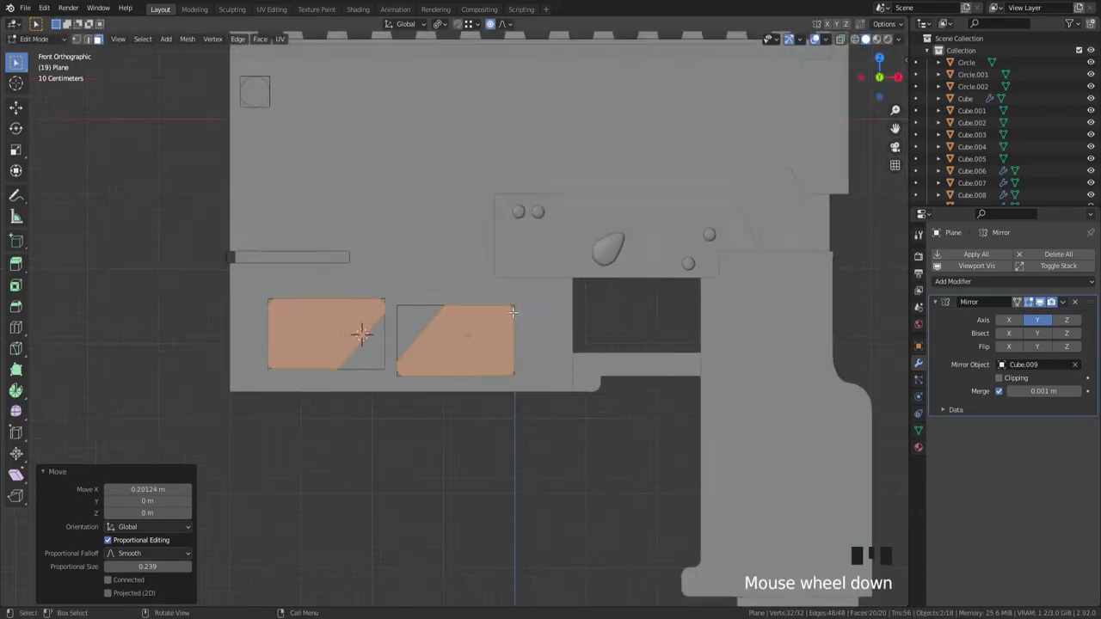
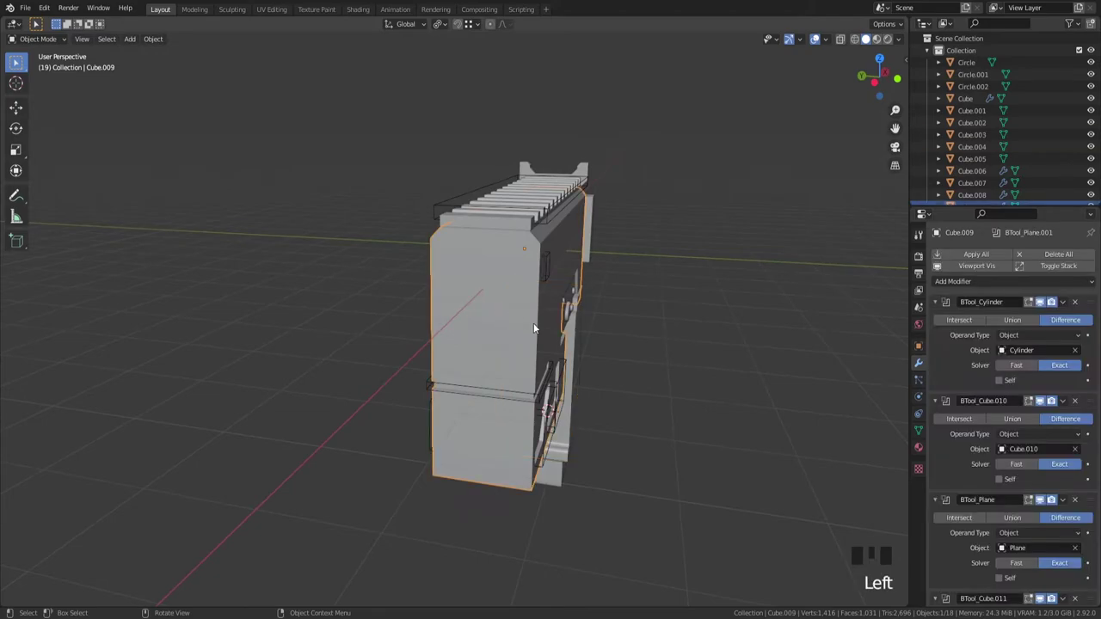
Step: Orbit around to face the gun body's end face for the new square cutter plane
{"action": "left_click_drag", "start_coordinate": [636, 364], "coordinate": [634, 337]}
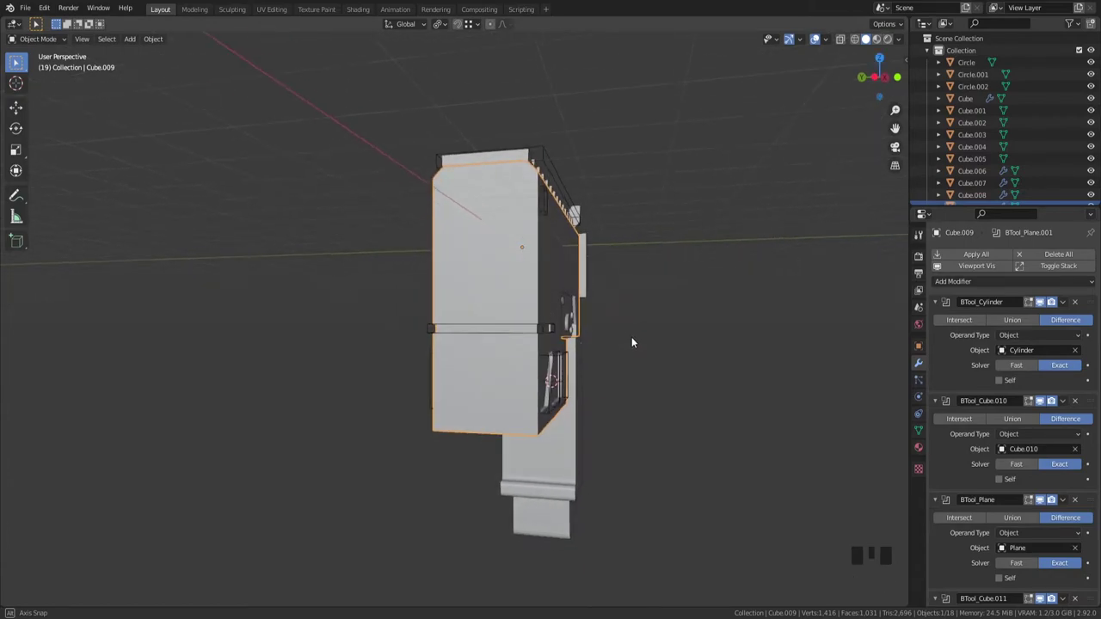
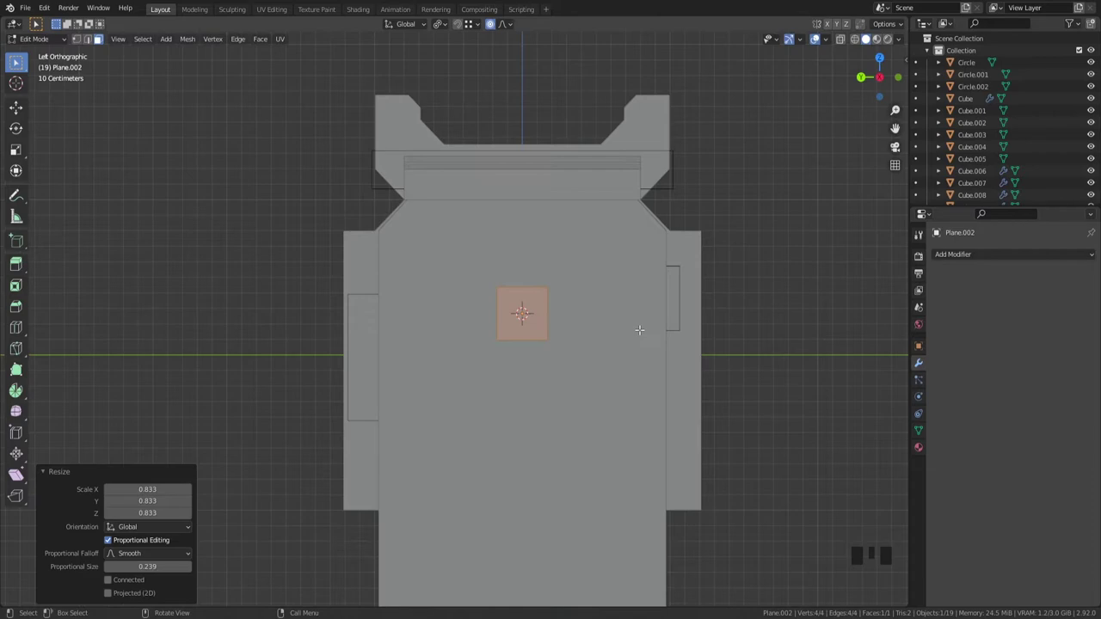
Step: Shrink the square plane and slide it along one axis to the body's front side edge
{"action": "key", "text": "s"}
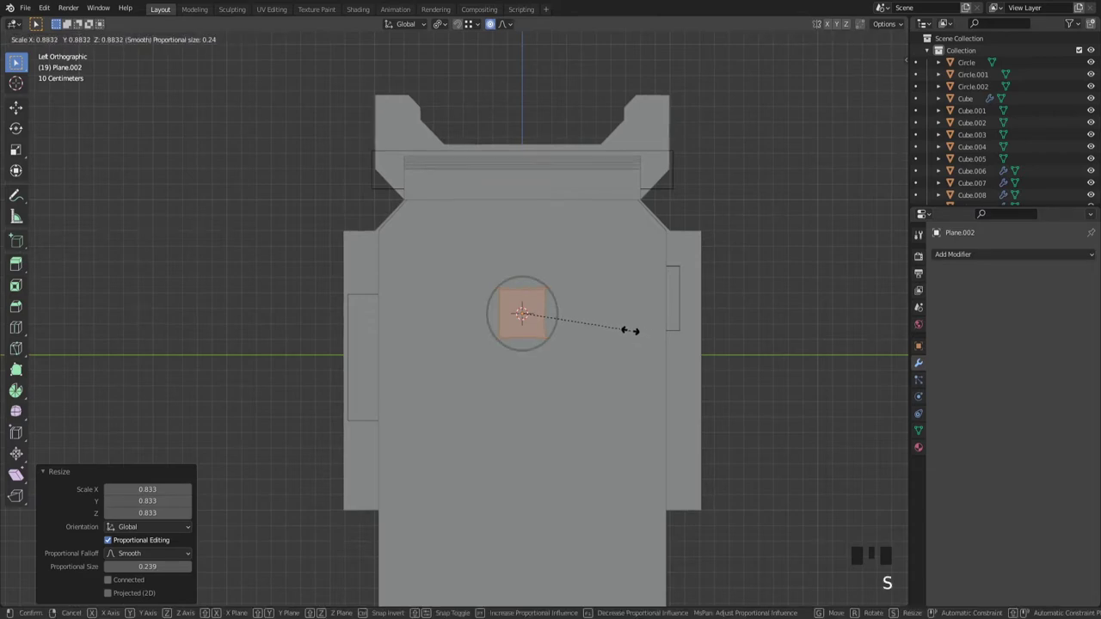
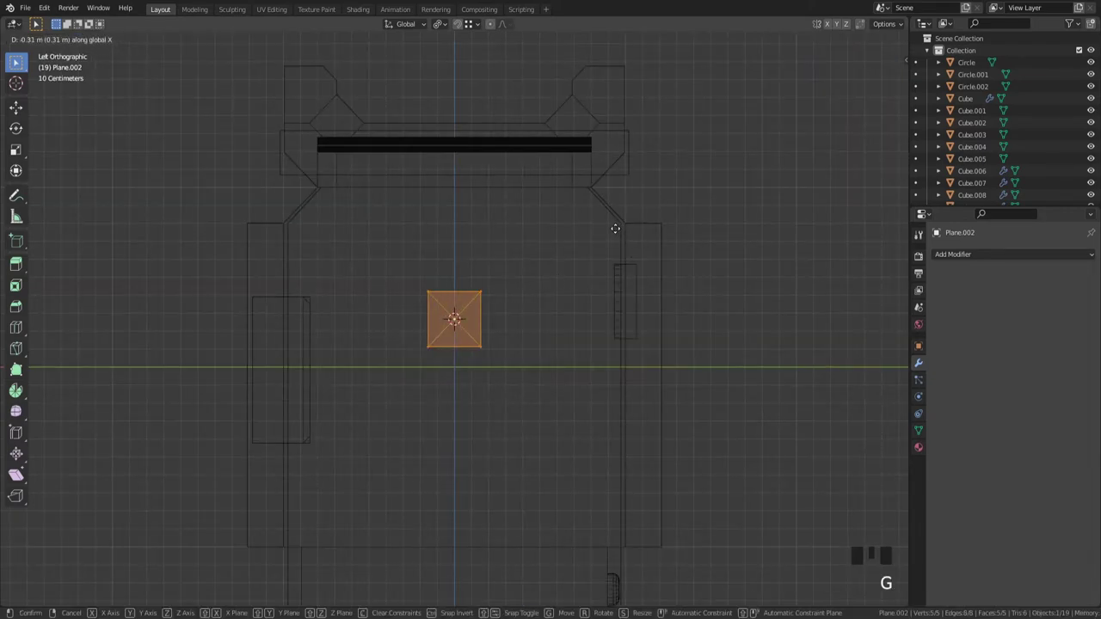
{"action": "key", "text": "z"}
{"action": "key", "text": "g"}
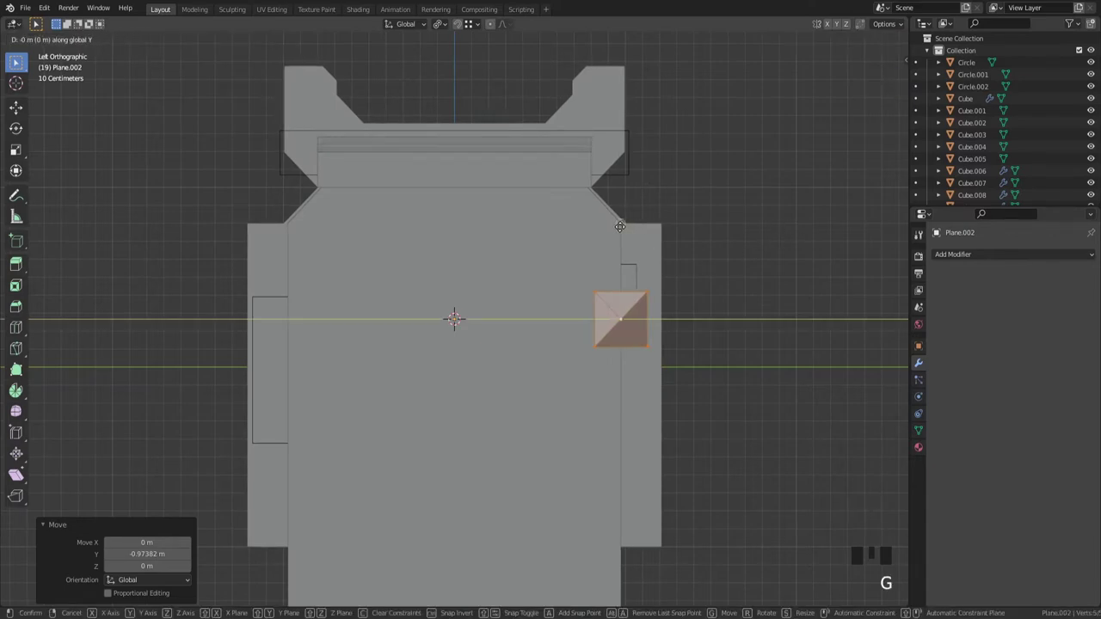
{"action": "key", "text": "g"}
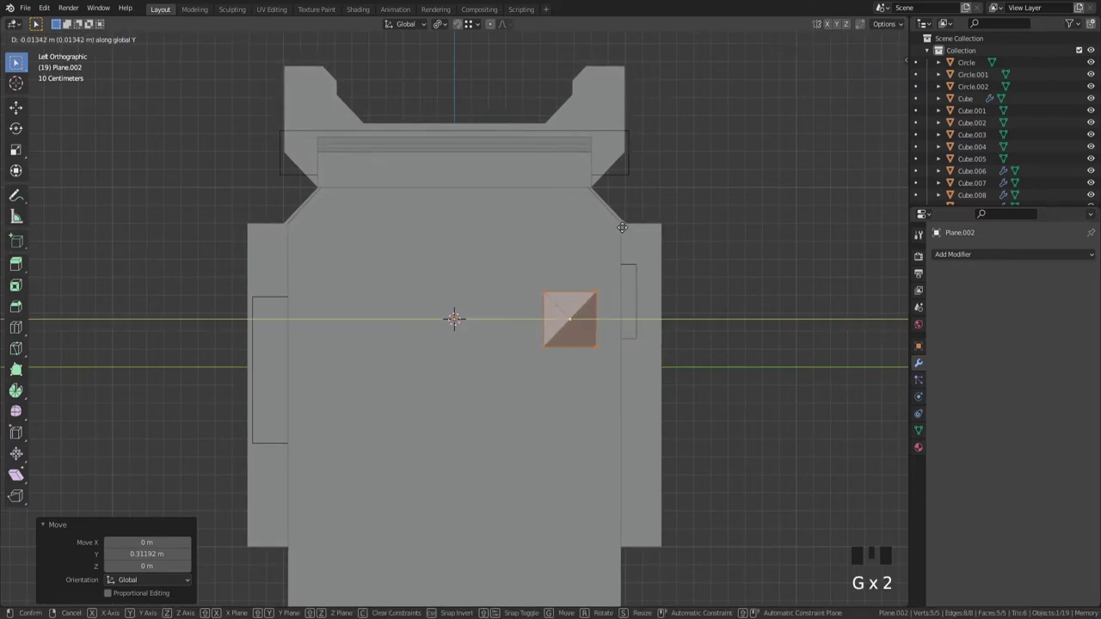
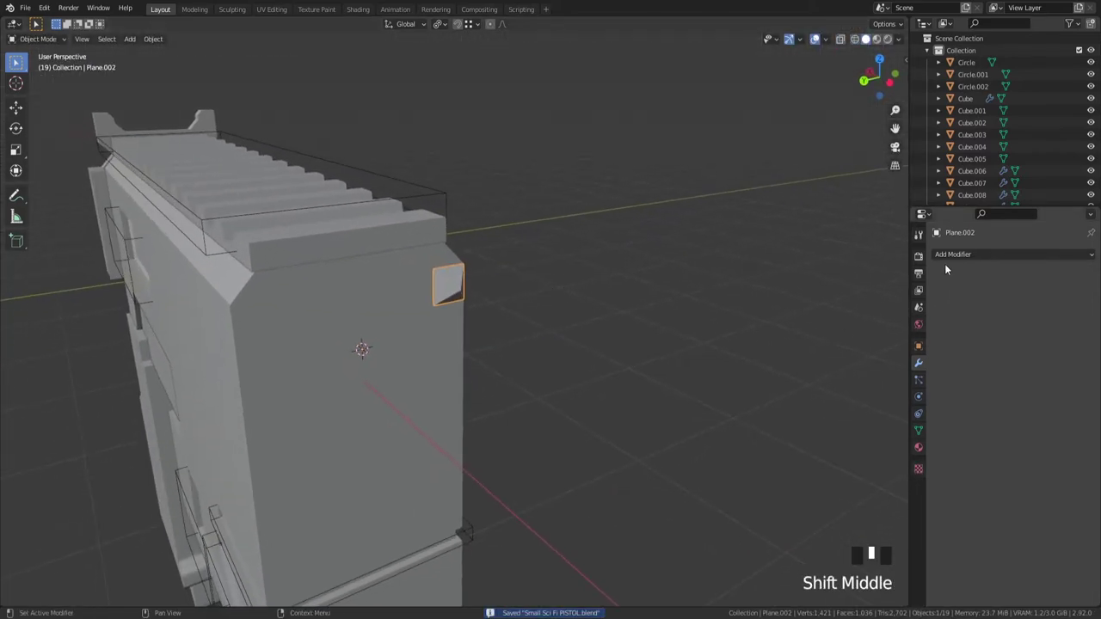
Step: Repeat the stud five times with an Array and mirror the row across Y only
{"action": "left_click_drag", "start_coordinate": [954, 259], "coordinate": [596, 398]}
{"action": "scroll", "scroll_direction": "down", "scroll_amount": 3}
{"action": "left_click_drag", "start_coordinate": [554, 390], "coordinate": [472, 367]}
{"action": "scroll", "scroll_direction": "up", "scroll_amount": 3}
{"action": "scroll", "scroll_direction": "up", "scroll_amount": 3}
{"action": "left_click_drag", "start_coordinate": [1085, 338], "coordinate": [973, 283]}
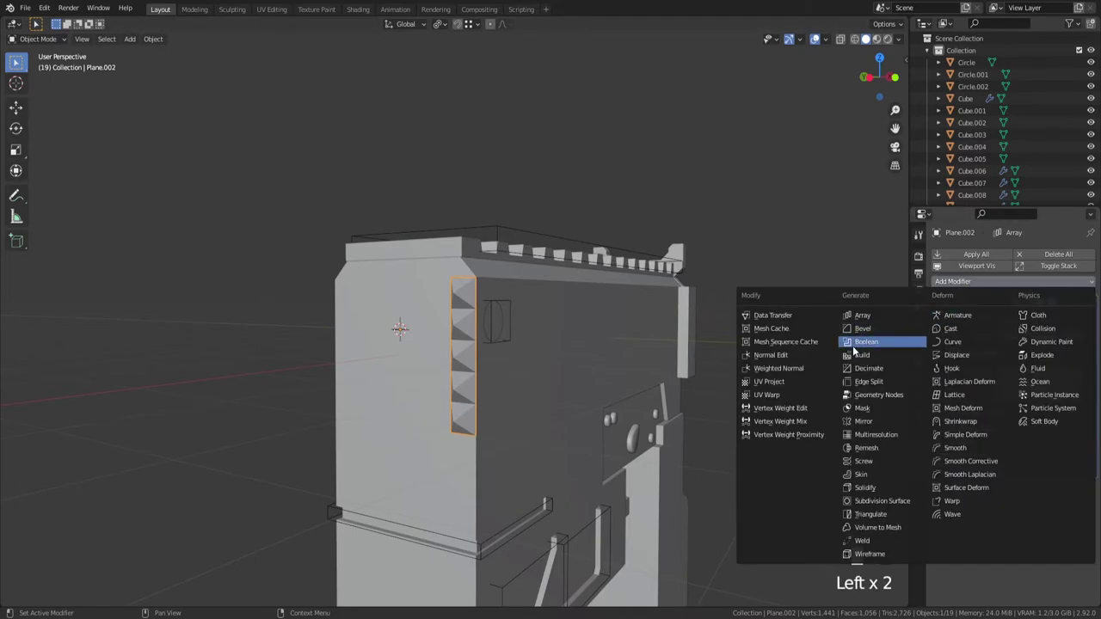
{"action": "left_click_drag", "start_coordinate": [871, 422], "coordinate": [1080, 528]}
{"action": "left_click", "coordinate": [1078, 552]}
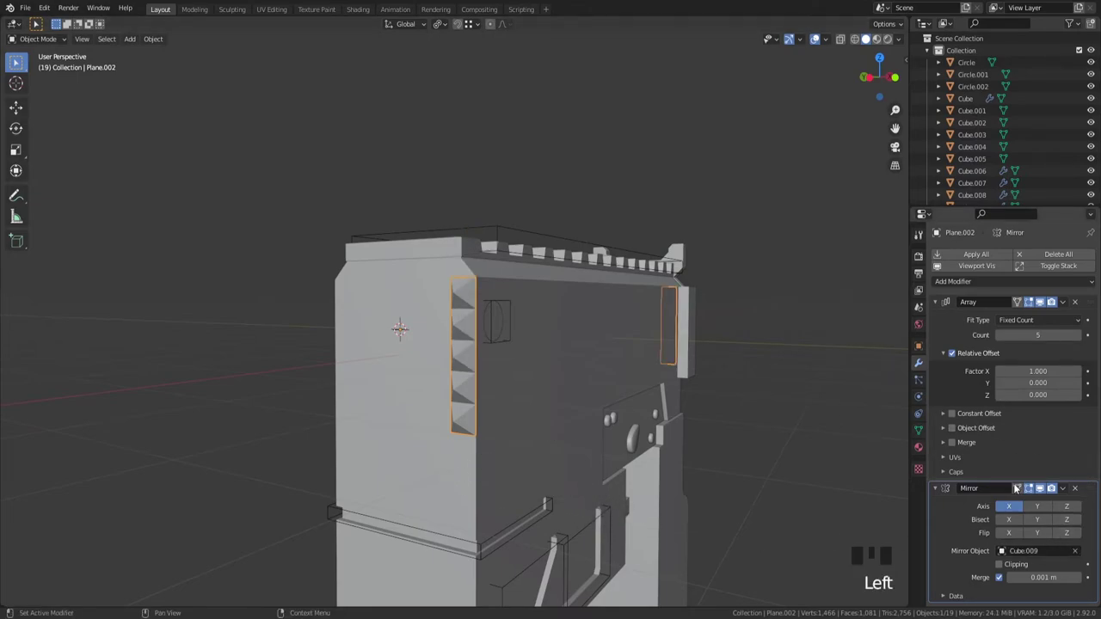
{"action": "left_click", "coordinate": [1041, 516]}
{"action": "left_click", "coordinate": [1010, 514]}
{"action": "left_click", "coordinate": [872, 401]}
Step: Check both stud rows and enter Edit Mode on the stud's vertices
{"action": "scroll", "scroll_direction": "down", "scroll_amount": 3}
{"action": "left_click_drag", "start_coordinate": [753, 354], "coordinate": [614, 358]}
{"action": "key", "text": "ctrl+s"}
{"action": "left_click_drag", "start_coordinate": [668, 301], "coordinate": [624, 341]}
{"action": "scroll", "scroll_direction": "up", "scroll_amount": 3}
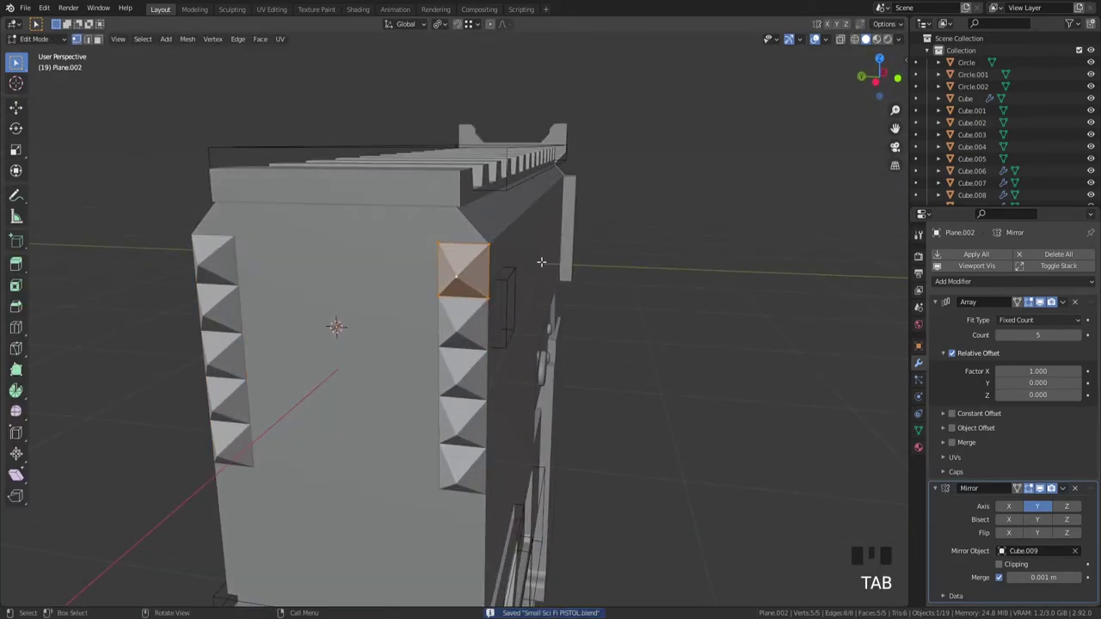
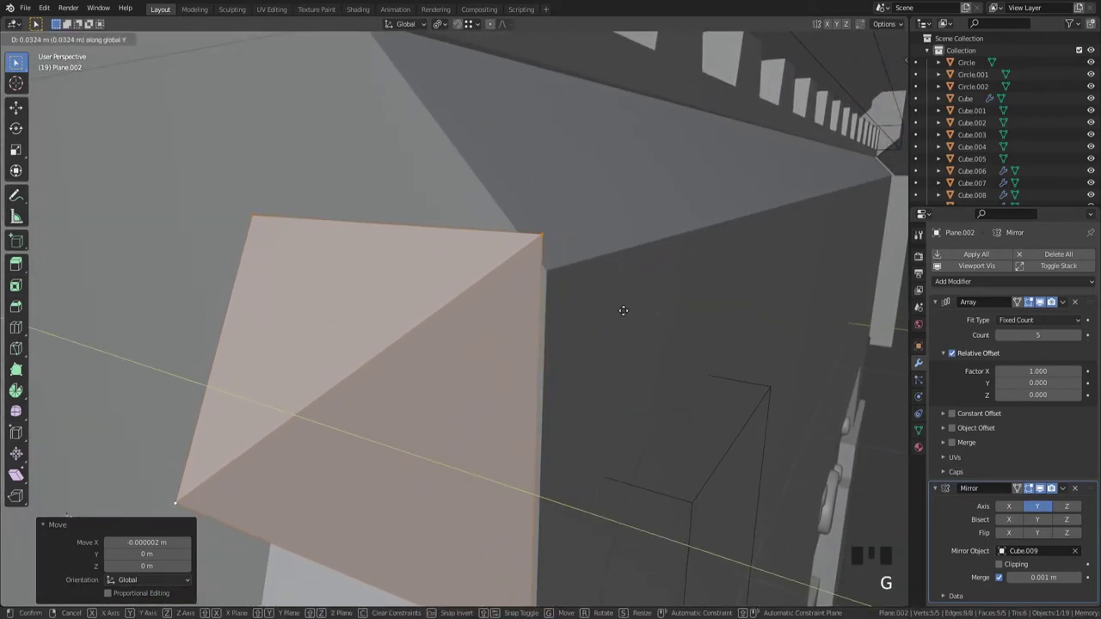
Step: Slide the stud's vertices along Y so its corner sits flush on the body's edge
{"action": "scroll", "scroll_direction": "down", "scroll_amount": 3}
{"action": "scroll", "scroll_direction": "up", "scroll_amount": 3}
{"action": "key", "text": "g"}
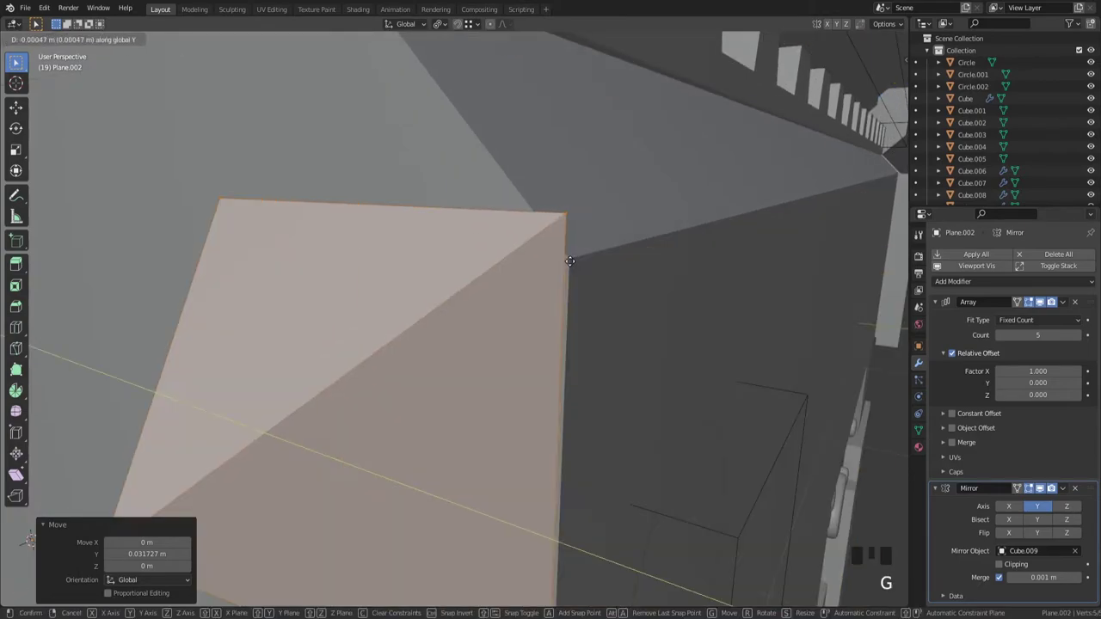
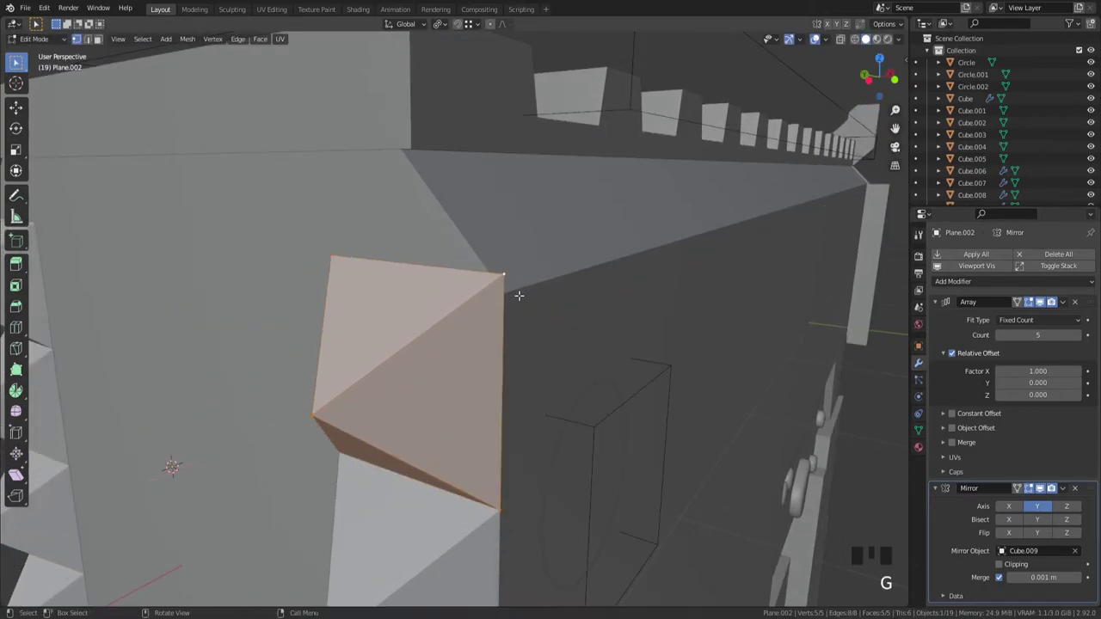
Step: In front orthographic view nudge the tip vertex 0.000219 m down on Z and apply transforms
{"action": "key", "text": "`"}
{"action": "key", "text": "z"}
{"action": "scroll", "scroll_direction": "up", "scroll_amount": 3}
{"action": "key", "text": "g"}
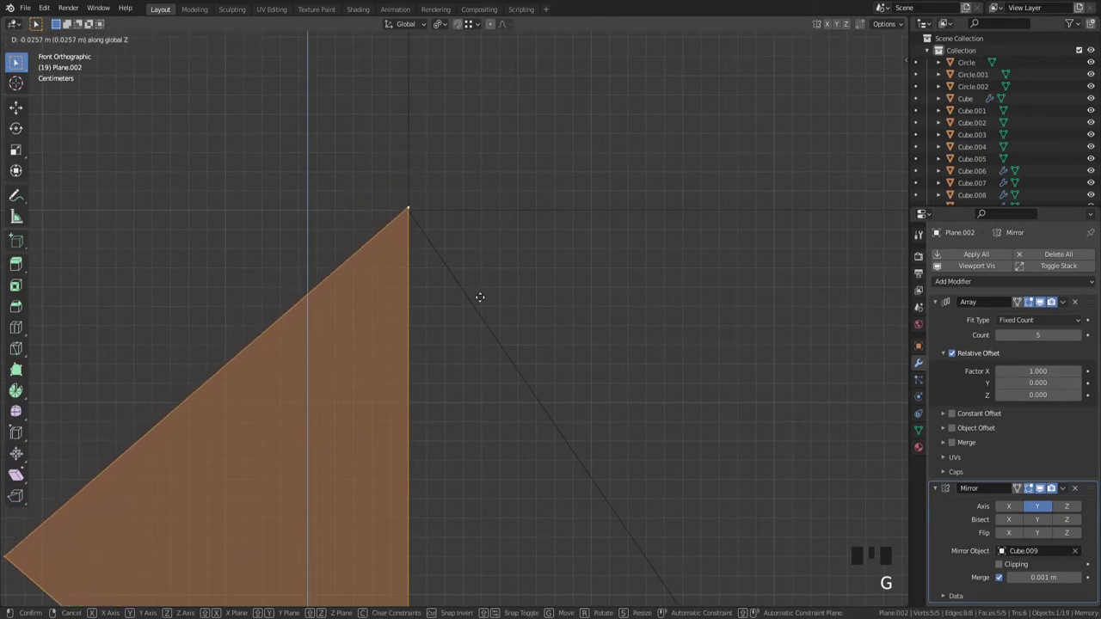
{"action": "key", "text": "Tab"}
{"action": "scroll", "scroll_direction": "down", "scroll_amount": 3}
{"action": "key", "text": "ctrl+a"}
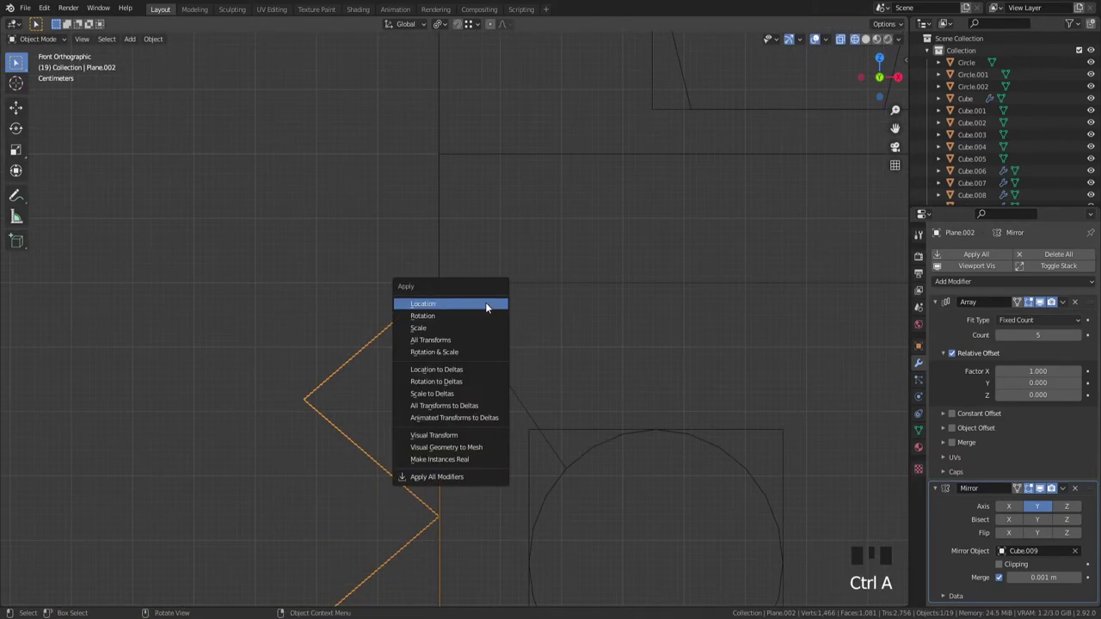
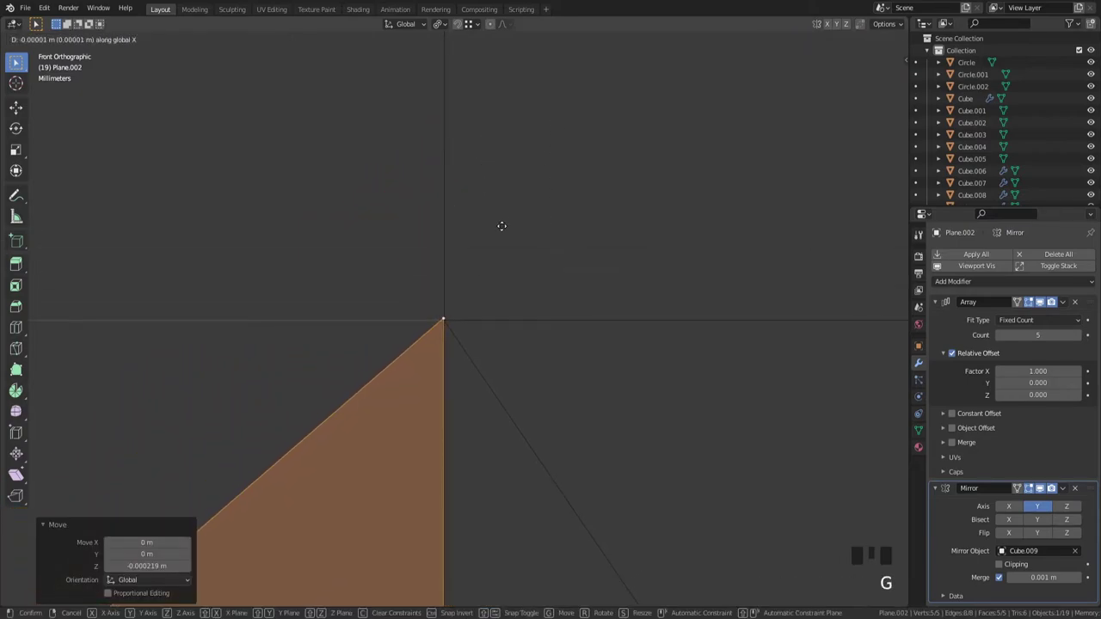
Step: Shift the stud's tip minutely along X so it lines up with the body's edge
{"action": "key", "text": "g"}
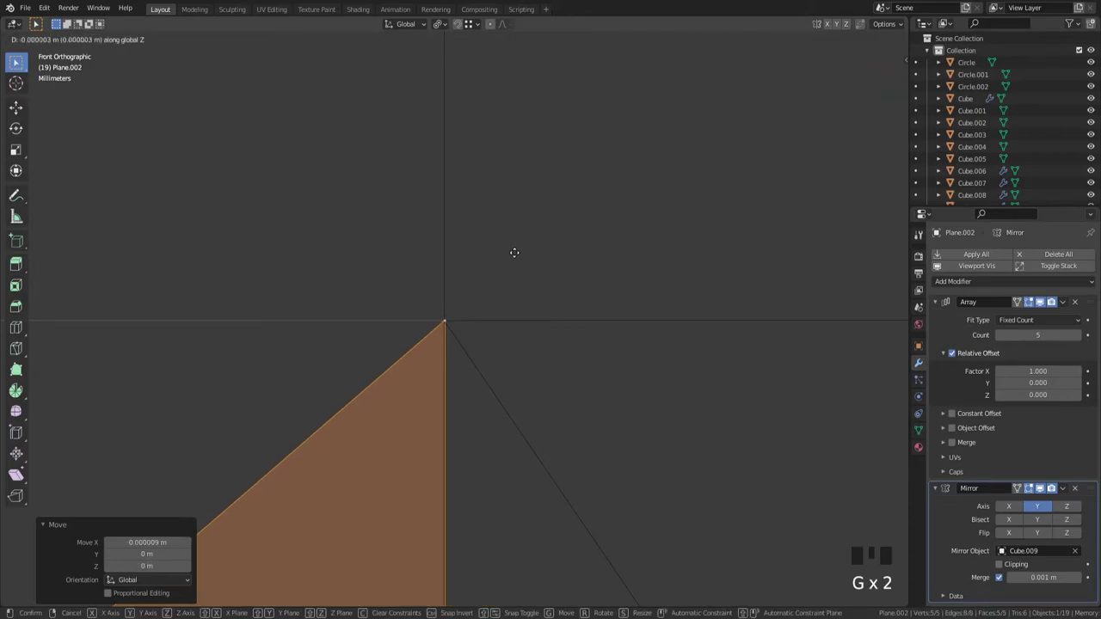
{"action": "key", "text": "z"}
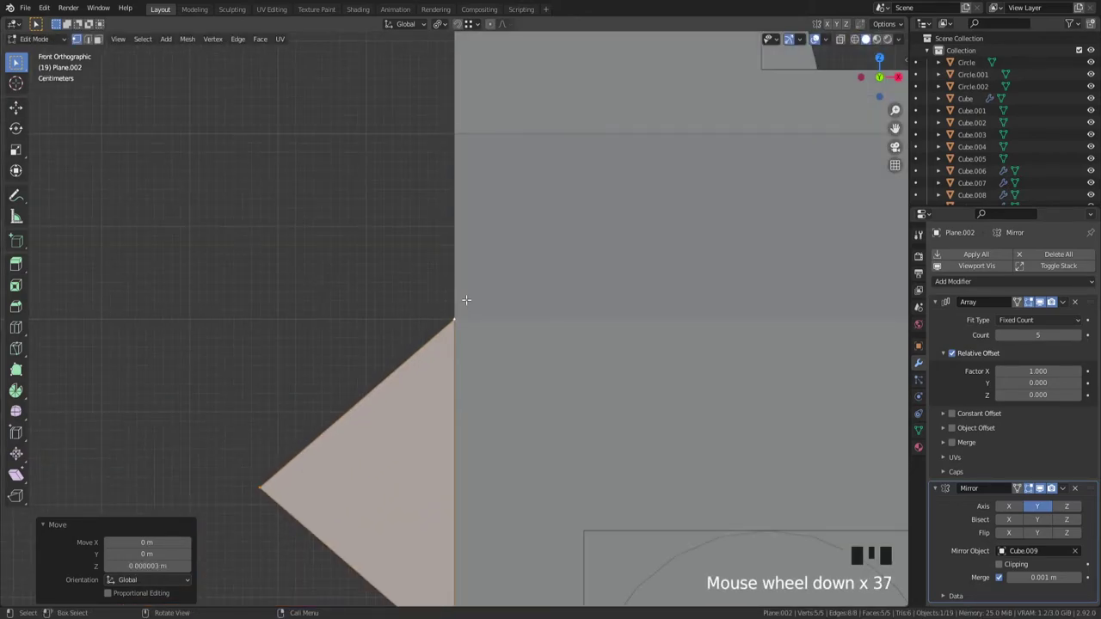
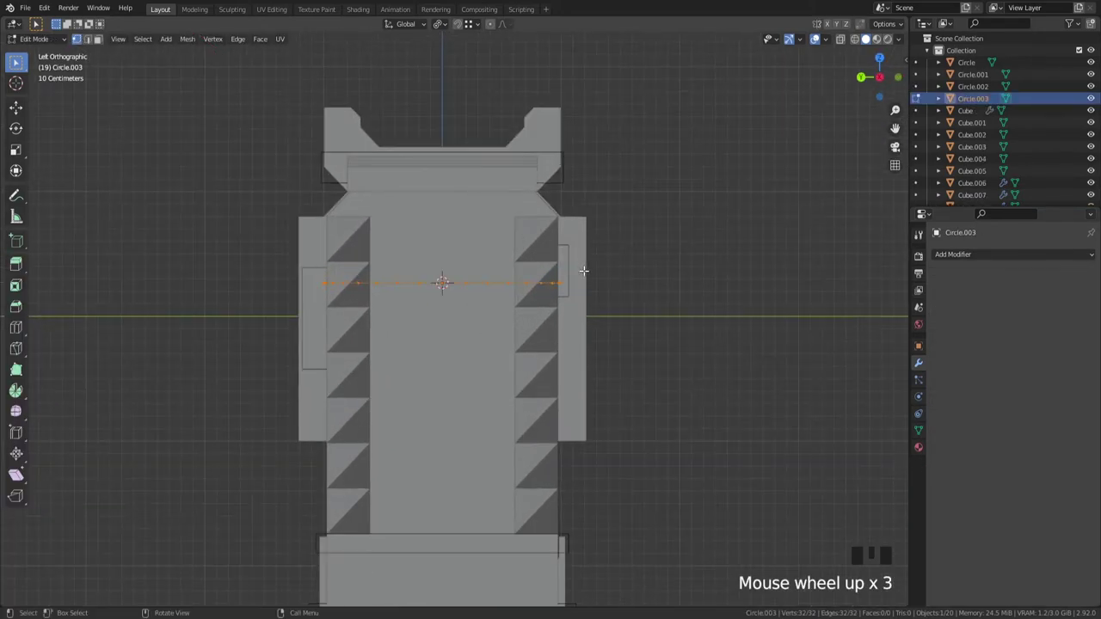
Step: Rotate Circle.003 90° about X and scale it to about 0.38 between the stud rows
{"action": "key", "text": "r"}
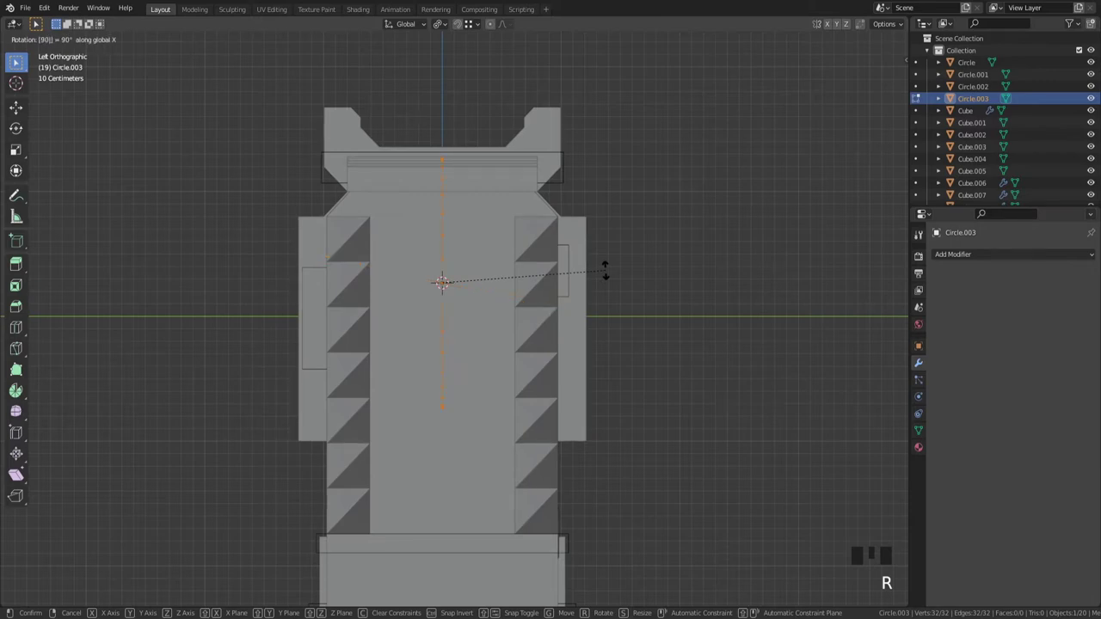
{"action": "scroll", "scroll_direction": "up", "scroll_amount": 3}
{"action": "key", "text": "s"}
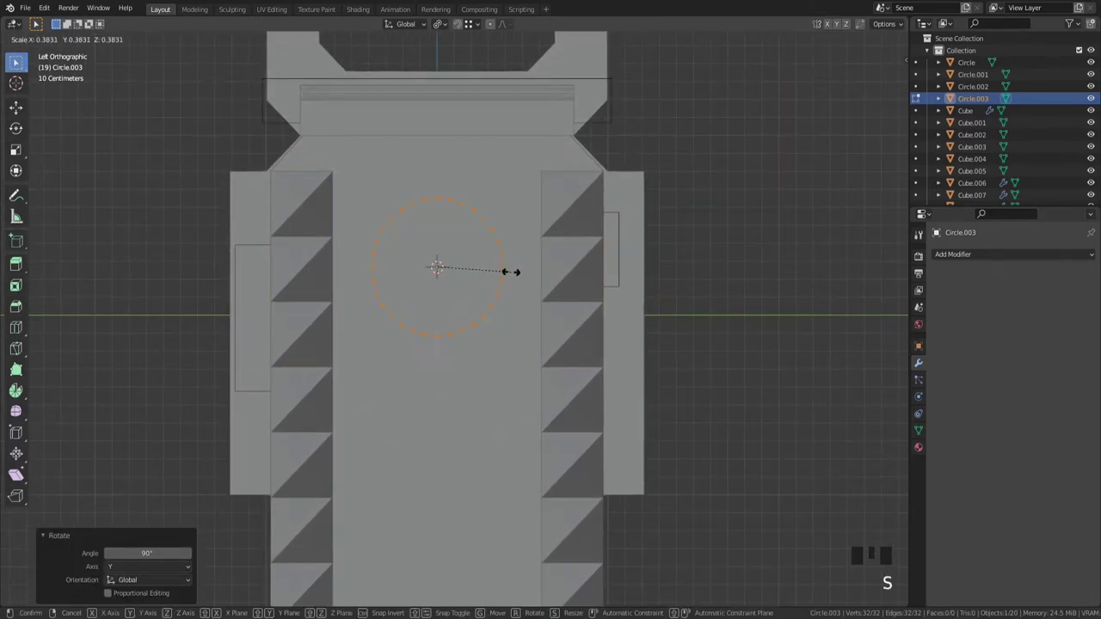
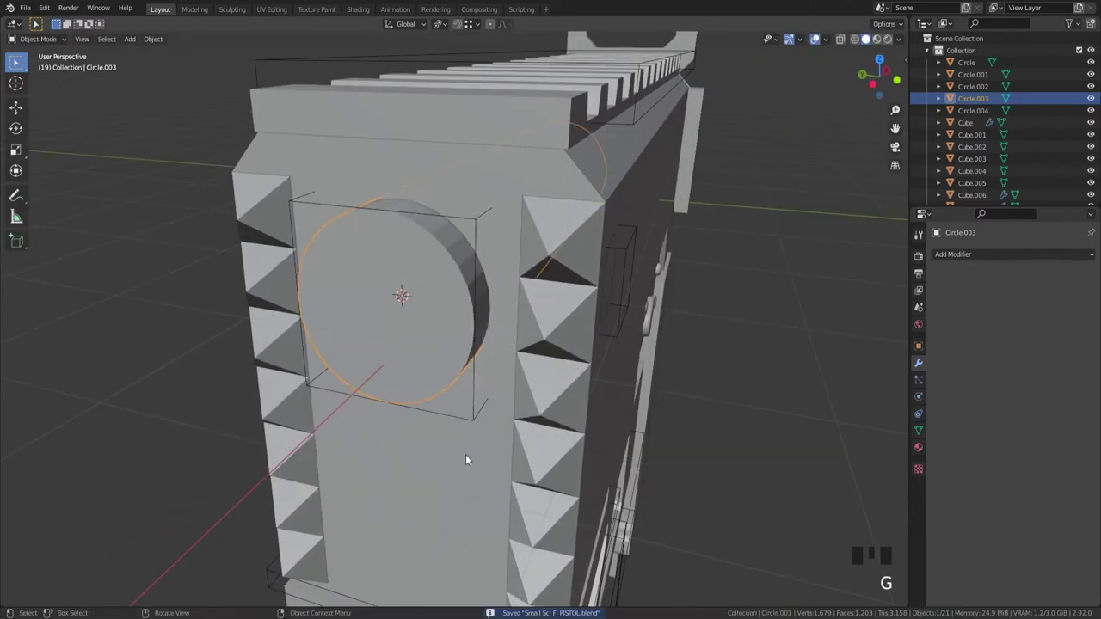
Step: Enable Auto Smooth under Normals for the Circle.004 cutter and the Cube.009 body
{"action": "key", "text": "h"}
{"action": "left_click", "coordinate": [479, 218]}
{"action": "left_click_drag", "start_coordinate": [479, 218], "coordinate": [786, 292]}
{"action": "left_click", "coordinate": [786, 293]}
{"action": "scroll", "scroll_direction": "down", "scroll_amount": 3}
{"action": "left_click_drag", "start_coordinate": [573, 330], "coordinate": [522, 276]}
{"action": "left_click", "coordinate": [522, 276]}
{"action": "left_click", "coordinate": [920, 425]}
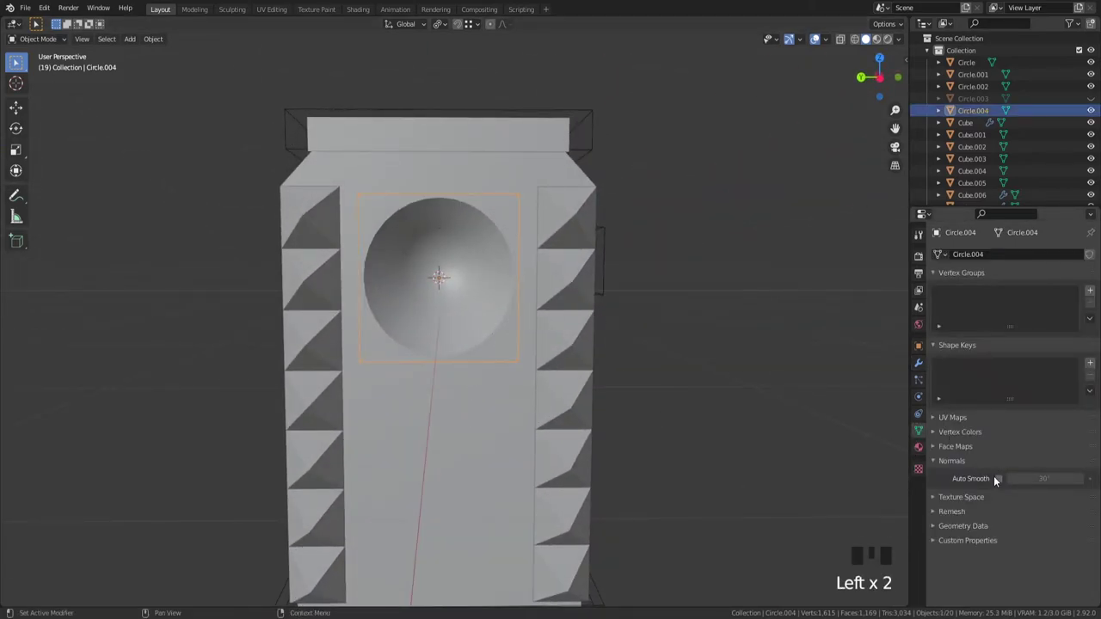
{"action": "left_click", "coordinate": [1003, 481]}
{"action": "left_click", "coordinate": [474, 463]}
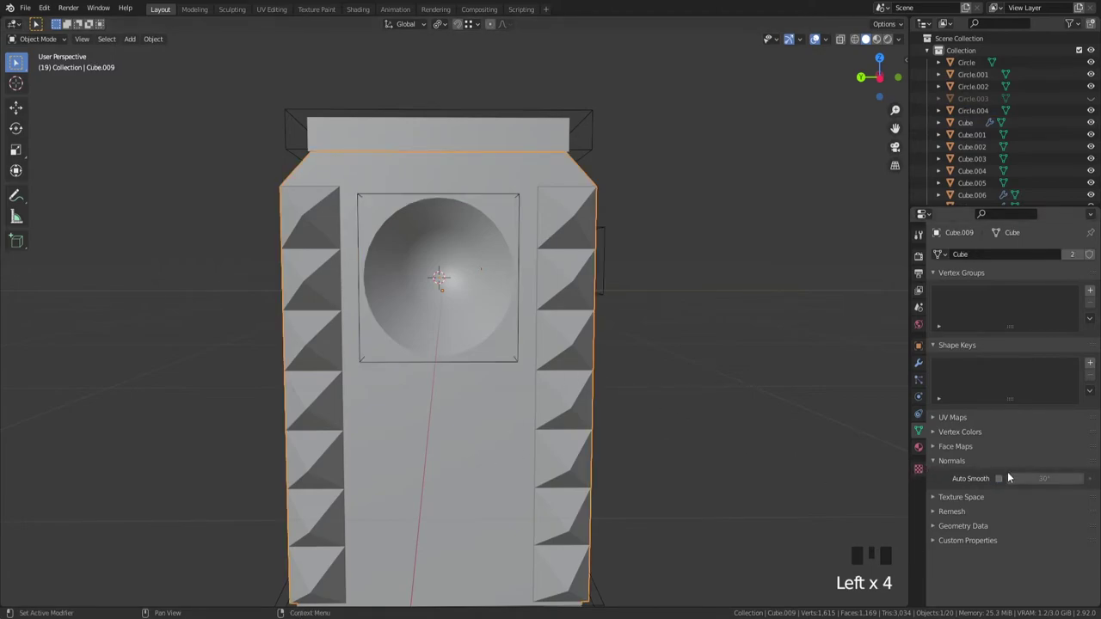
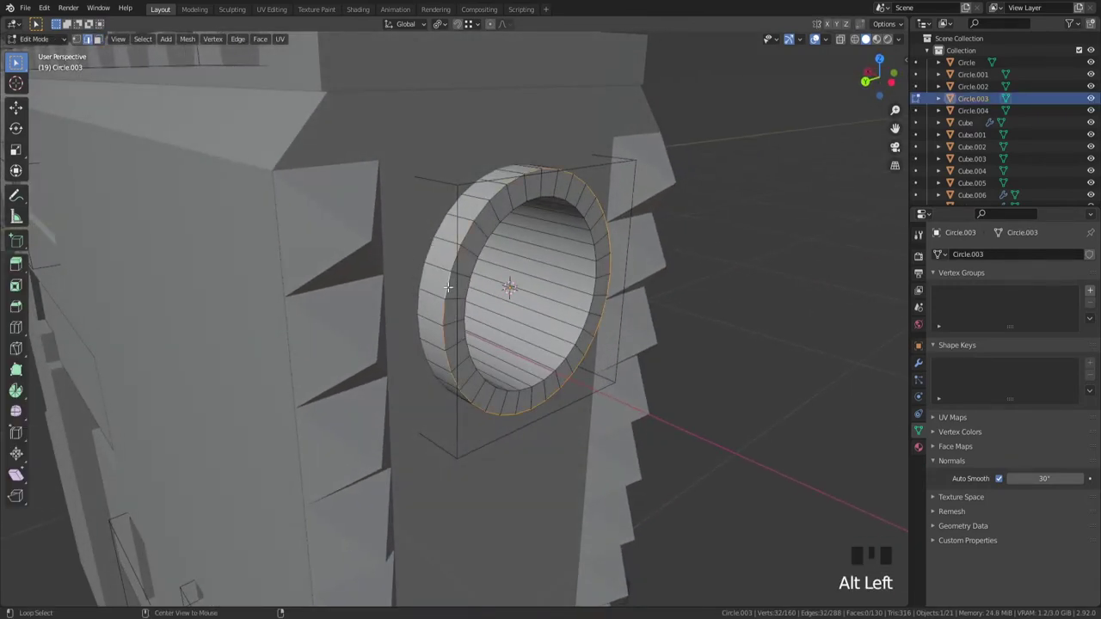
Step: Bevel the round recess ring's rim edges with Ctrl+B
{"action": "scroll", "scroll_direction": "up", "scroll_amount": 3}
{"action": "key", "text": "ctrl+b"}
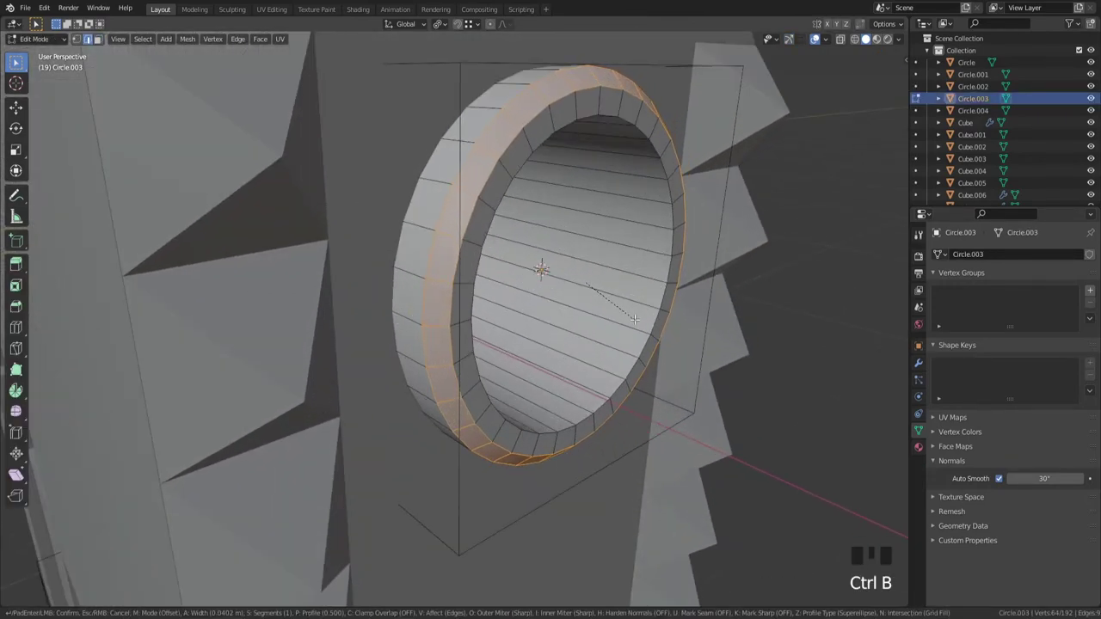
{"action": "key", "text": "Tab"}
{"action": "scroll", "scroll_direction": "down", "scroll_amount": 3}
{"action": "left_click_drag", "start_coordinate": [644, 359], "coordinate": [563, 341]}
{"action": "scroll", "scroll_direction": "down", "scroll_amount": 3}
Step: Inspect the ring around the body and select the second round cutter
{"action": "left_click", "coordinate": [467, 154]}
{"action": "scroll", "scroll_direction": "down", "scroll_amount": 3}
{"action": "left_click_drag", "start_coordinate": [507, 255], "coordinate": [491, 303]}
{"action": "scroll", "scroll_direction": "up", "scroll_amount": 3}
{"action": "scroll", "scroll_direction": "down", "scroll_amount": 3}
{"action": "left_click", "coordinate": [267, 215]}
{"action": "left_click_drag", "start_coordinate": [429, 326], "coordinate": [479, 300]}
{"action": "scroll", "scroll_direction": "up", "scroll_amount": 3}
{"action": "left_click", "coordinate": [481, 266]}
{"action": "scroll", "scroll_direction": "up", "scroll_amount": 3}
{"action": "left_click", "coordinate": [512, 178]}
{"action": "left_click", "coordinate": [508, 181]}
{"action": "left_click", "coordinate": [563, 151]}
{"action": "left_click_drag", "start_coordinate": [614, 199], "coordinate": [688, 241]}
Step: Scale Circle.004 to about 0.906 and shift the Plane.002 stud rows 0.13 m along Y
{"action": "key", "text": "s"}
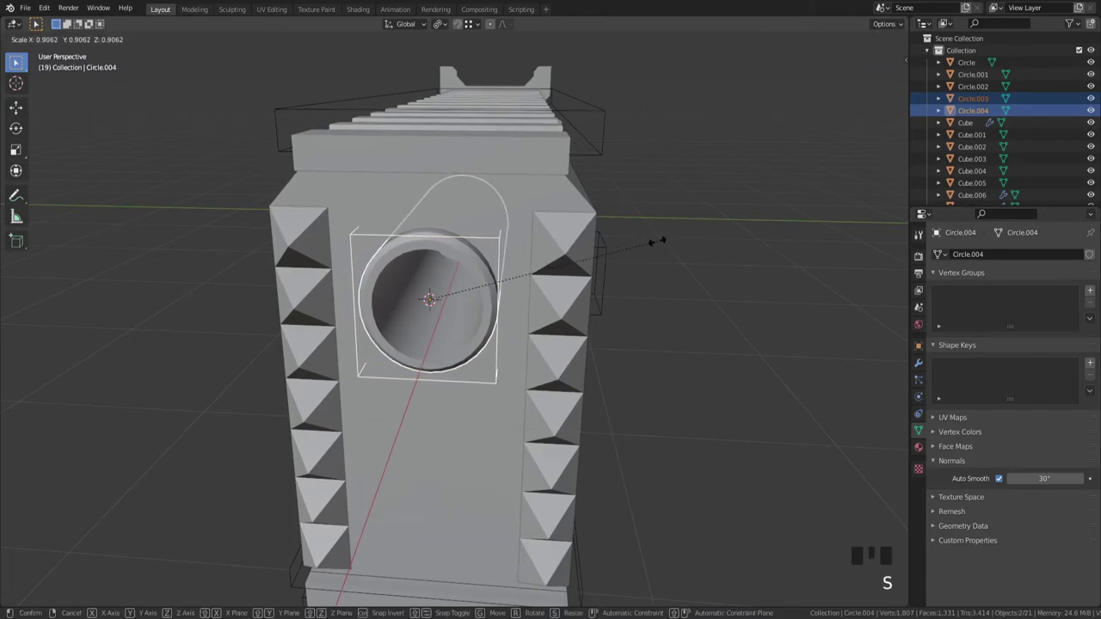
{"action": "key", "text": "g"}
{"action": "left_click", "coordinate": [551, 254]}
{"action": "key", "text": "g"}
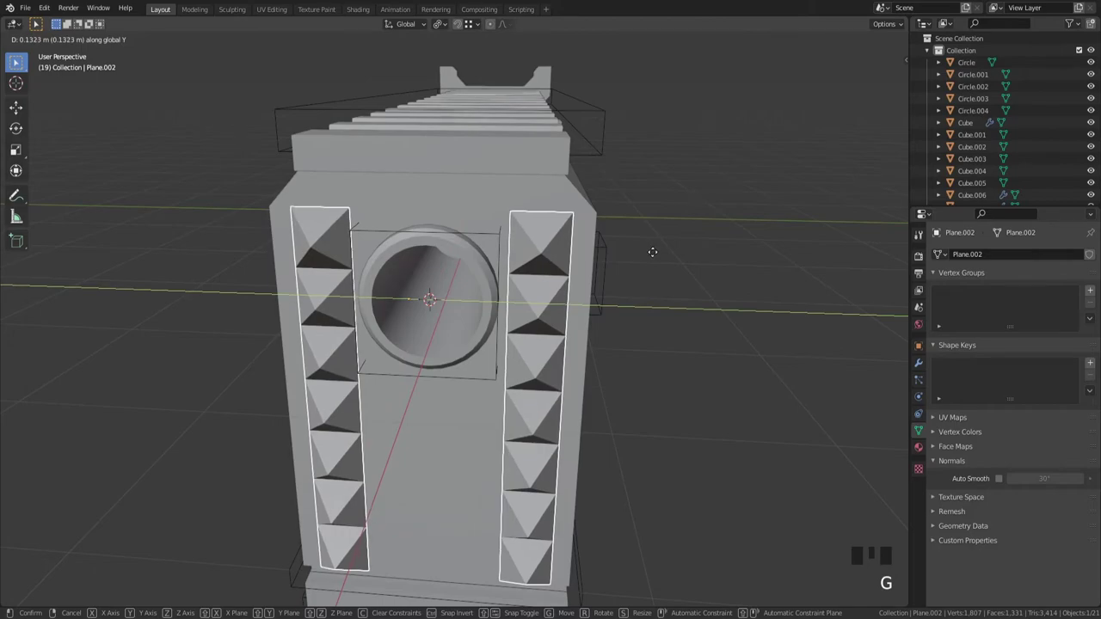
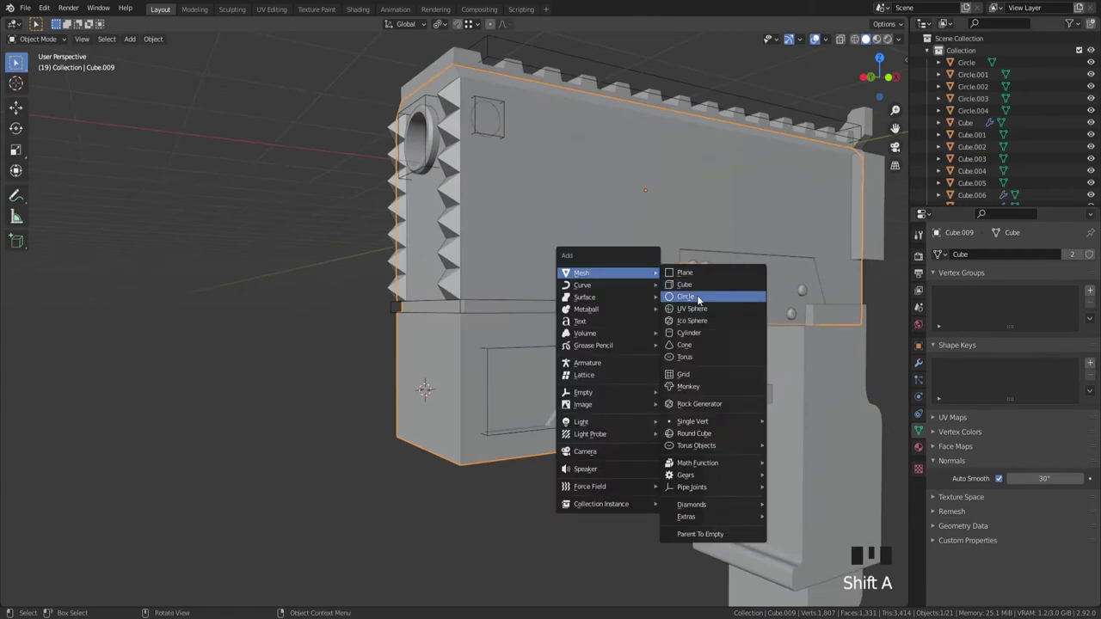
Step: Add Circle.005 on the body's lower section and rotate it 90° about X in side view
{"action": "scroll", "scroll_direction": "down", "scroll_amount": 3}
{"action": "key", "text": "`"}
{"action": "scroll", "scroll_direction": "up", "scroll_amount": 3}
{"action": "key", "text": "`"}
{"action": "scroll", "scroll_direction": "up", "scroll_amount": 3}
{"action": "key", "text": "Tab"}
{"action": "key", "text": "r"}
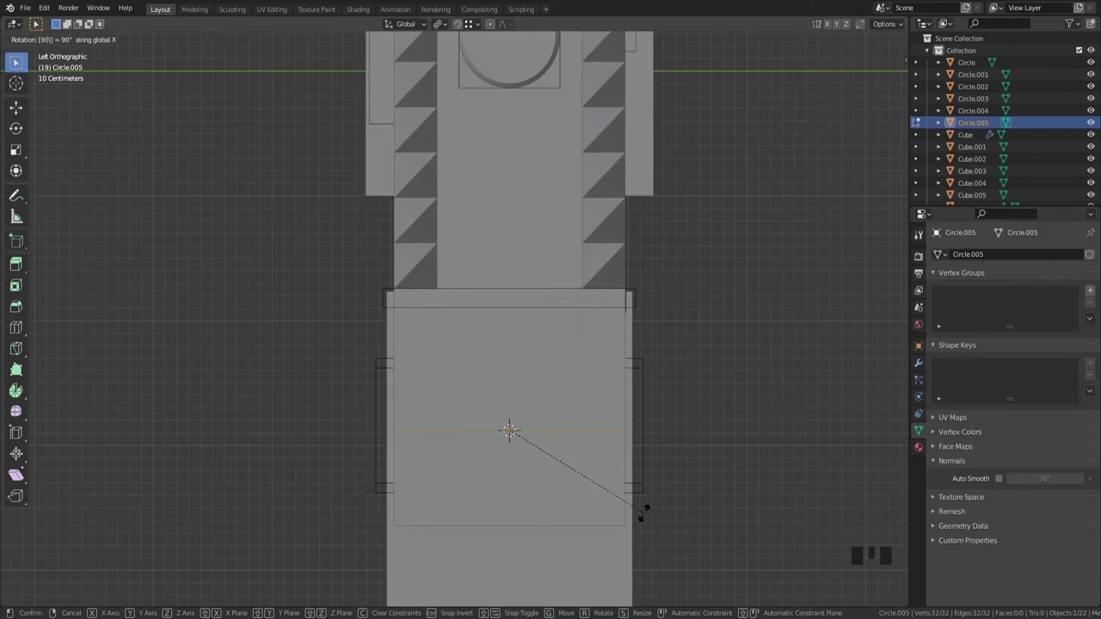
{"action": "key", "text": "r"}
{"action": "key", "text": "1"}
{"action": "key", "text": "r"}
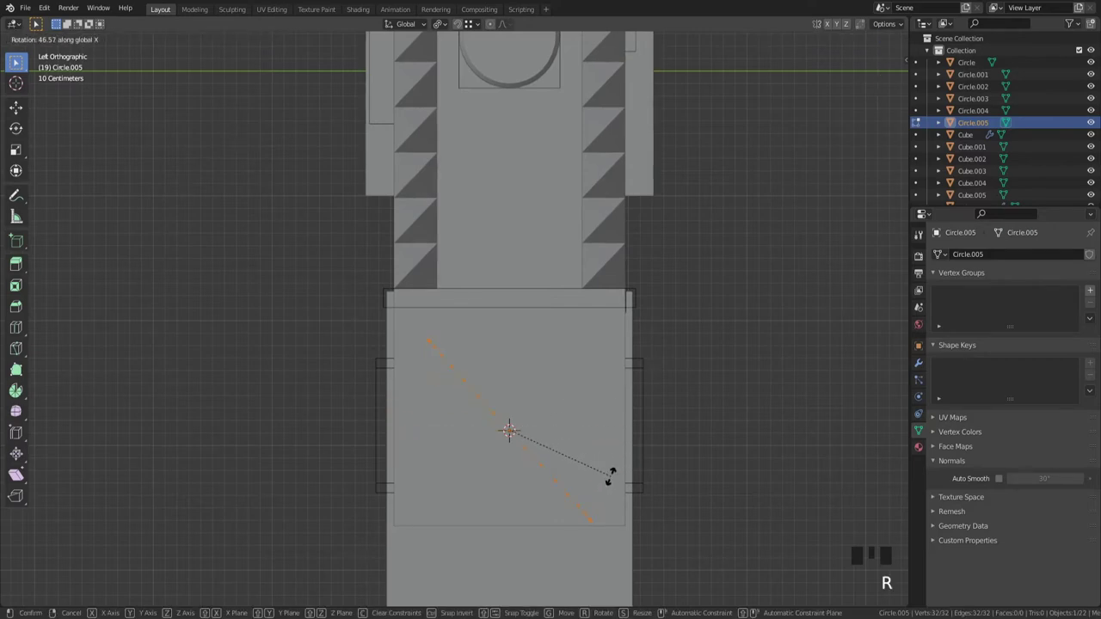
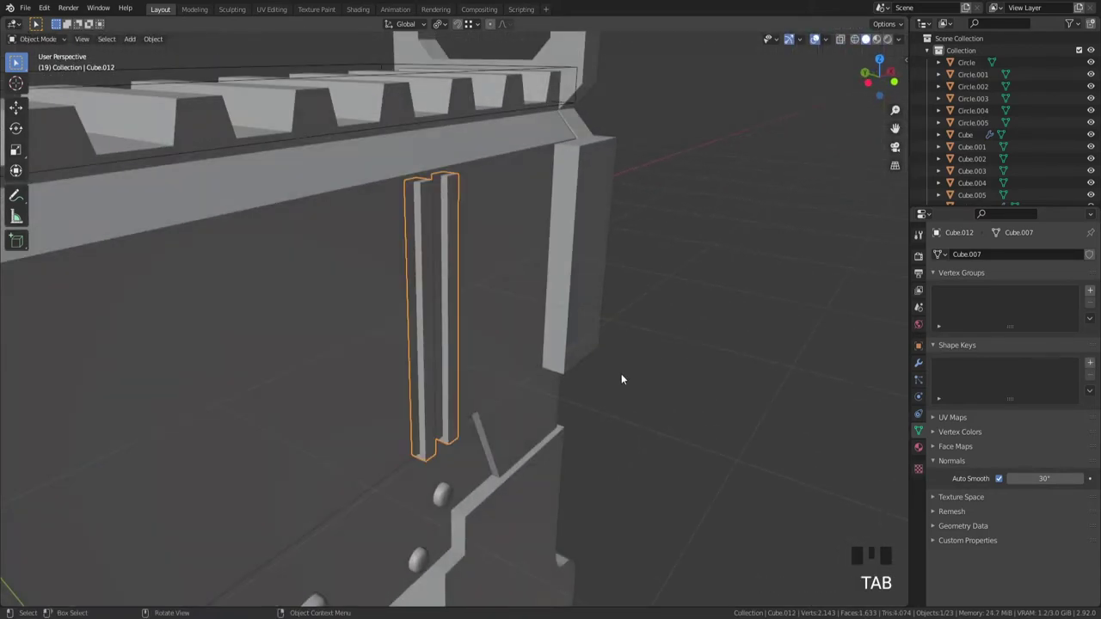
Step: Save the project and inspect the slot cutter Cube.012 from below in wireframe
{"action": "left_click", "coordinate": [519, 302]}
{"action": "key", "text": "ctrl+KP_Subtract"}
{"action": "key", "text": "ctrl+s"}
{"action": "left_click_drag", "start_coordinate": [497, 277], "coordinate": [549, 311]}
{"action": "left_click", "coordinate": [549, 310]}
{"action": "left_click_drag", "start_coordinate": [513, 377], "coordinate": [547, 358]}
{"action": "scroll", "scroll_direction": "up", "scroll_amount": 3}
{"action": "left_click", "coordinate": [454, 449]}
{"action": "scroll", "scroll_direction": "up", "scroll_amount": 3}
{"action": "left_click_drag", "start_coordinate": [511, 391], "coordinate": [533, 326]}
{"action": "scroll", "scroll_direction": "down", "scroll_amount": 3}
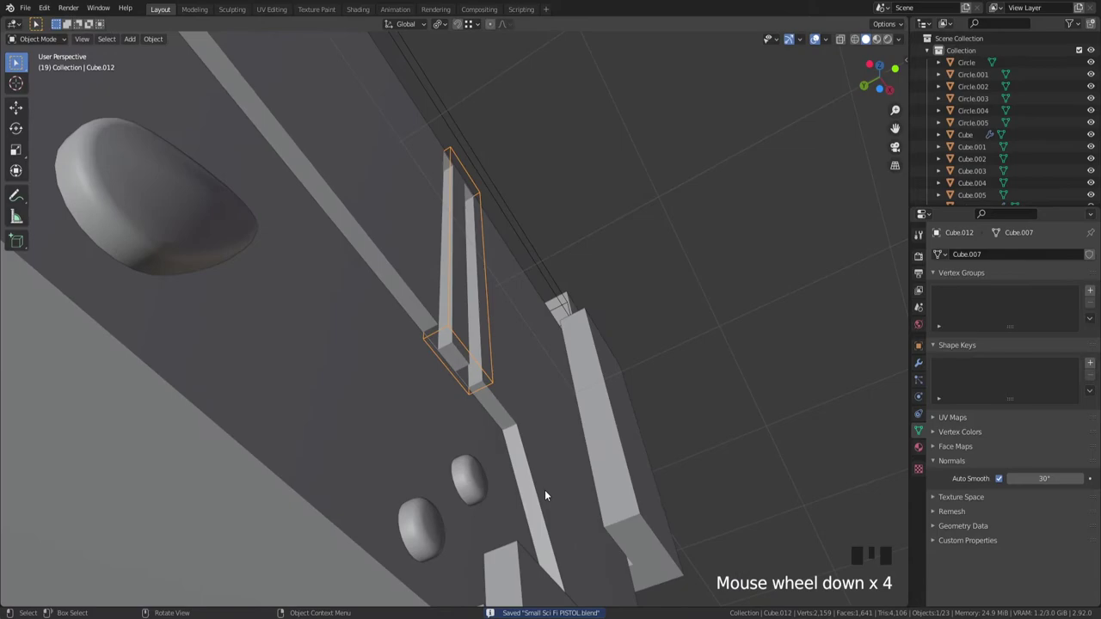
{"action": "scroll", "scroll_direction": "down", "scroll_amount": 3}
{"action": "key", "text": "z"}
{"action": "left_click_drag", "start_coordinate": [538, 452], "coordinate": [621, 518]}
{"action": "scroll", "scroll_direction": "up", "scroll_amount": 3}
Step: Nudge the slot cutter along Y into the gun body so it cuts a recessed groove, then save
{"action": "key", "text": "g"}
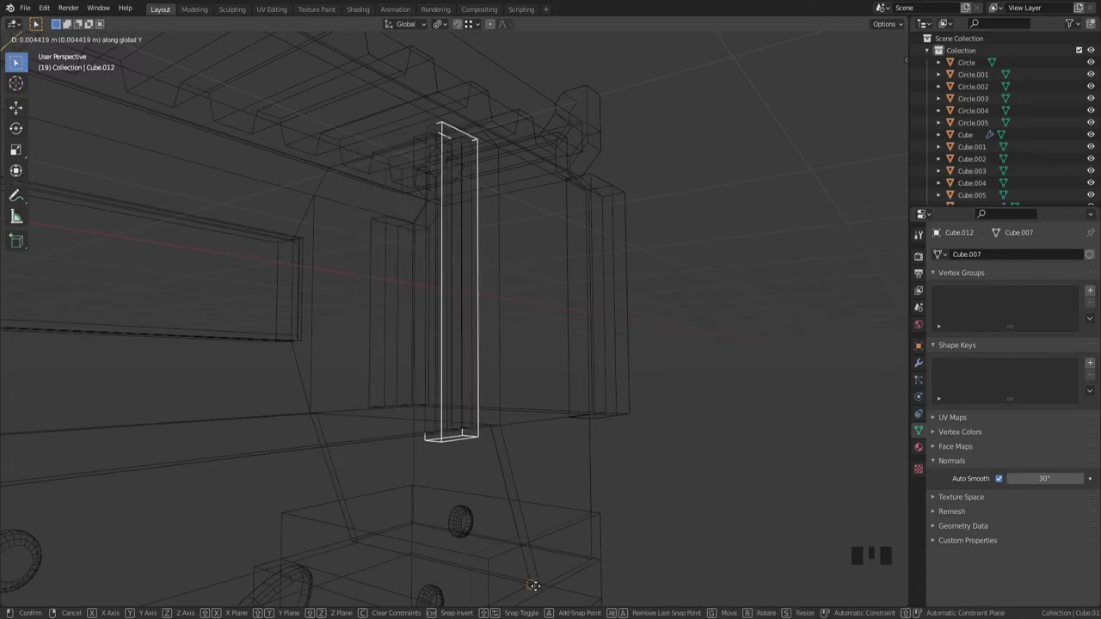
{"action": "key", "text": "z"}
{"action": "left_click_drag", "start_coordinate": [594, 427], "coordinate": [618, 371]}
{"action": "scroll", "scroll_direction": "up", "scroll_amount": 3}
{"action": "left_click_drag", "start_coordinate": [591, 376], "coordinate": [571, 407]}
{"action": "scroll", "scroll_direction": "down", "scroll_amount": 3}
{"action": "left_click", "coordinate": [694, 242]}
{"action": "left_click_drag", "start_coordinate": [596, 326], "coordinate": [563, 406]}
{"action": "scroll", "scroll_direction": "down", "scroll_amount": 3}
{"action": "key", "text": "ctrl+s"}
{"action": "scroll", "scroll_direction": "up", "scroll_amount": 3}
{"action": "scroll", "scroll_direction": "down", "scroll_amount": 3}
Step: Orbit around the gun body to check the cut slot and view its side face-on
{"action": "left_click_drag", "start_coordinate": [469, 348], "coordinate": [413, 336]}
{"action": "scroll", "scroll_direction": "down", "scroll_amount": 3}
{"action": "left_click_drag", "start_coordinate": [462, 317], "coordinate": [488, 322]}
{"action": "scroll", "scroll_direction": "up", "scroll_amount": 3}
{"action": "scroll", "scroll_direction": "down", "scroll_amount": 3}
{"action": "left_click_drag", "start_coordinate": [500, 259], "coordinate": [519, 268]}
{"action": "scroll", "scroll_direction": "up", "scroll_amount": 3}
{"action": "scroll", "scroll_direction": "down", "scroll_amount": 3}
{"action": "left_click_drag", "start_coordinate": [624, 323], "coordinate": [414, 348]}
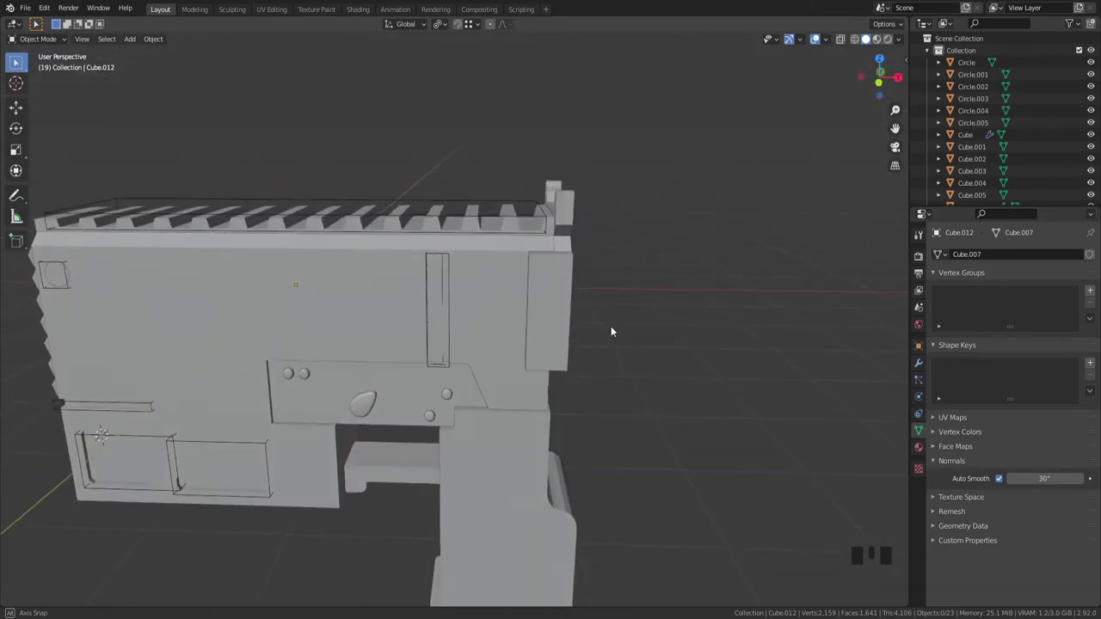
{"action": "scroll", "scroll_direction": "down", "scroll_amount": 3}
{"action": "left_click_drag", "start_coordinate": [561, 369], "coordinate": [516, 397]}
{"action": "scroll", "scroll_direction": "up", "scroll_amount": 3}
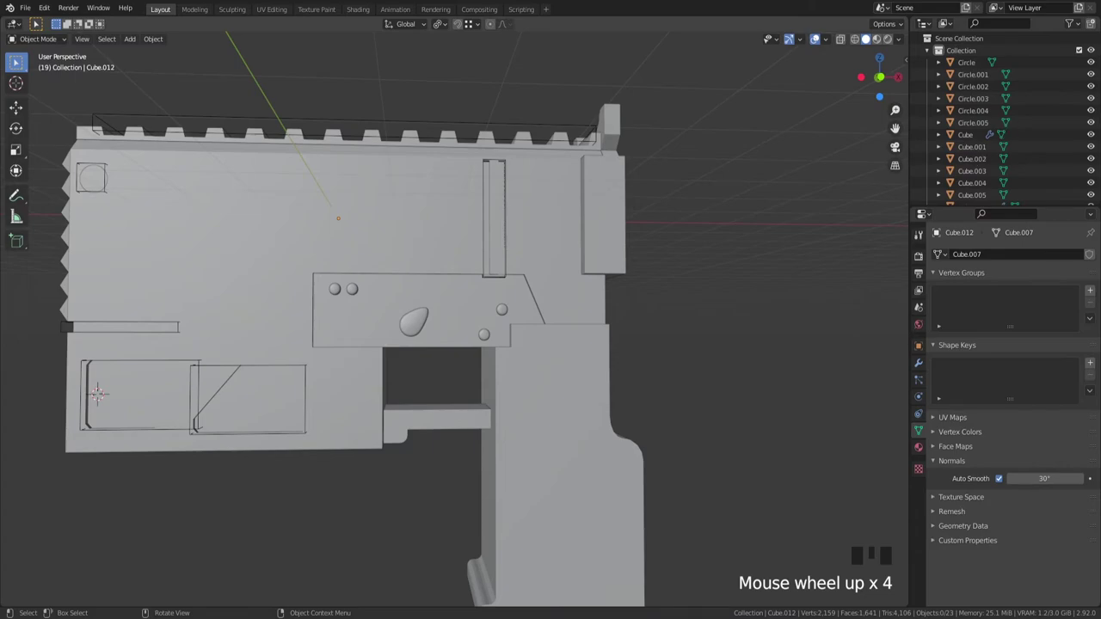
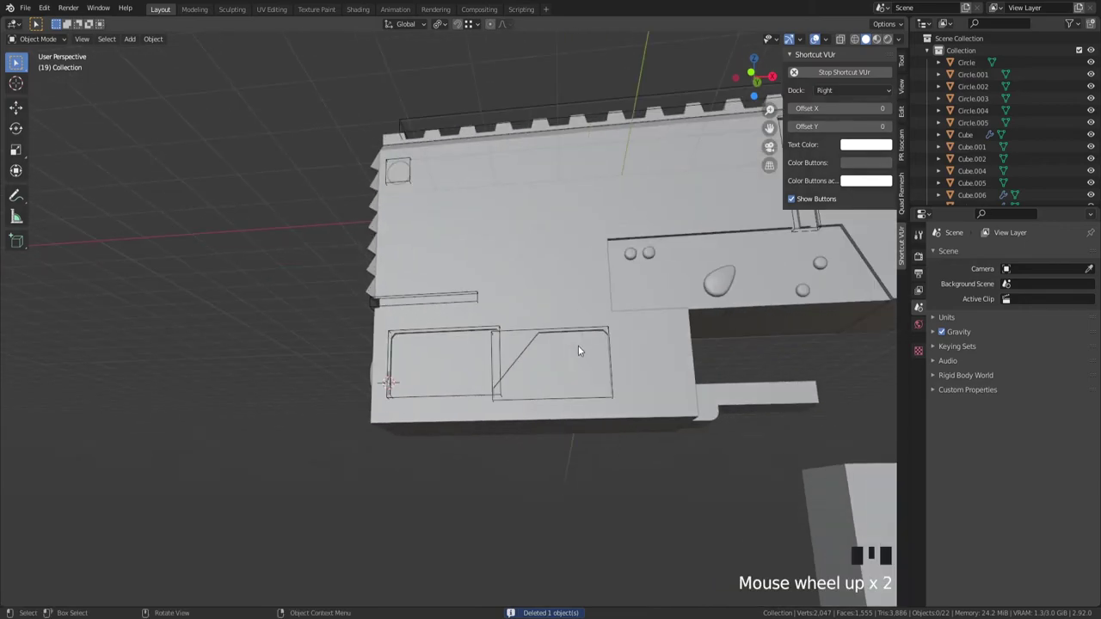
Step: Pick objects around the body and attempt a delete, undoing the mistaken drag and delete
{"action": "middle_click", "coordinate": [703, 250]}
{"action": "scroll", "scroll_direction": "up", "scroll_amount": 3}
{"action": "left_click", "coordinate": [497, 278]}
{"action": "scroll", "scroll_direction": "up", "scroll_amount": 3}
{"action": "left_click_drag", "start_coordinate": [623, 279], "coordinate": [1079, 303]}
{"action": "left_click_drag", "start_coordinate": [1079, 304], "coordinate": [775, 359]}
{"action": "key", "text": "ctrl+z"}
{"action": "left_click_drag", "start_coordinate": [621, 340], "coordinate": [513, 368]}
{"action": "left_click", "coordinate": [513, 369]}
{"action": "left_click", "coordinate": [591, 371]}
{"action": "left_click_drag", "start_coordinate": [1080, 309], "coordinate": [510, 370]}
{"action": "left_click", "coordinate": [504, 386]}
{"action": "key", "text": "x"}
{"action": "key", "text": "ctrl+z"}
Step: Delete the unneeded object in wireframe view and save the file
{"action": "left_click", "coordinate": [514, 370]}
{"action": "key", "text": "z"}
{"action": "left_click", "coordinate": [499, 383]}
{"action": "left_click", "coordinate": [499, 377]}
{"action": "left_click", "coordinate": [503, 377]}
{"action": "left_click", "coordinate": [510, 365]}
{"action": "key", "text": "x"}
{"action": "key", "text": "z"}
{"action": "scroll", "scroll_direction": "down", "scroll_amount": 3}
{"action": "left_click_drag", "start_coordinate": [590, 400], "coordinate": [587, 403]}
{"action": "key", "text": "ctrl+s"}
Step: Select gun body Cube.009, view it from the front and enter Edit Mode on its mesh
{"action": "left_click", "coordinate": [554, 350]}
{"action": "left_click_drag", "start_coordinate": [585, 356], "coordinate": [581, 343]}
{"action": "scroll", "scroll_direction": "up", "scroll_amount": 3}
{"action": "key", "text": "`"}
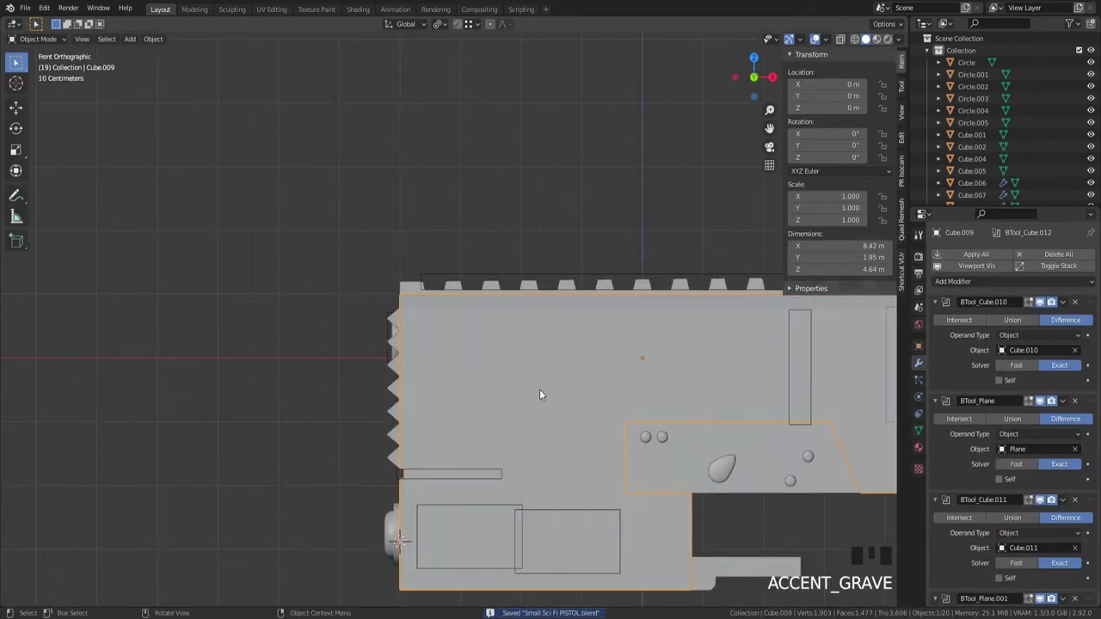
{"action": "left_click_drag", "start_coordinate": [585, 408], "coordinate": [587, 305]}
{"action": "scroll", "scroll_direction": "up", "scroll_amount": 3}
{"action": "left_click_drag", "start_coordinate": [465, 421], "coordinate": [471, 368]}
{"action": "scroll", "scroll_direction": "up", "scroll_amount": 3}
{"action": "key", "text": "z"}
{"action": "key", "text": "z"}
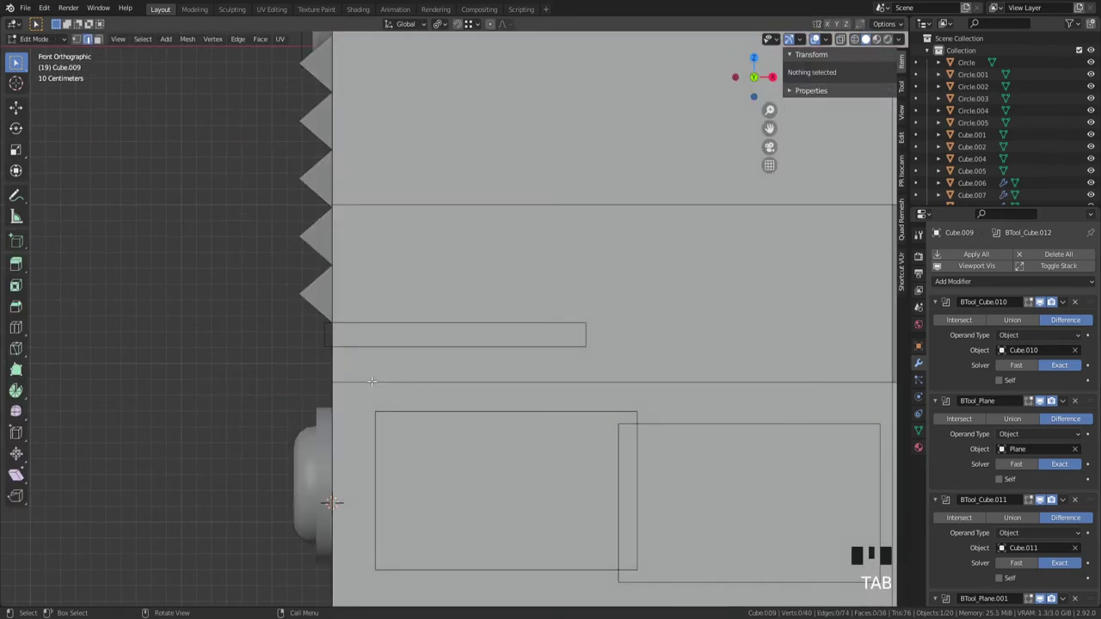
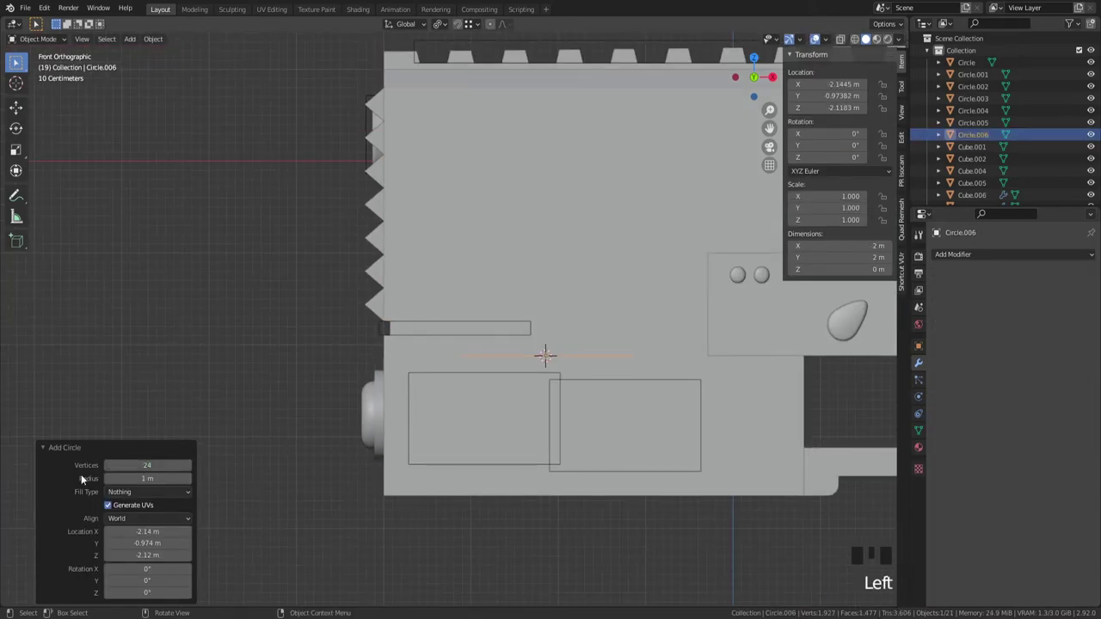
Step: Add a 24-vertex circle, rotate it 90° upright on X and shrink it to about 0.225 m
{"action": "key", "text": "Tab"}
{"action": "key", "text": "z"}
{"action": "scroll", "scroll_direction": "up", "scroll_amount": 3}
{"action": "key", "text": "r"}
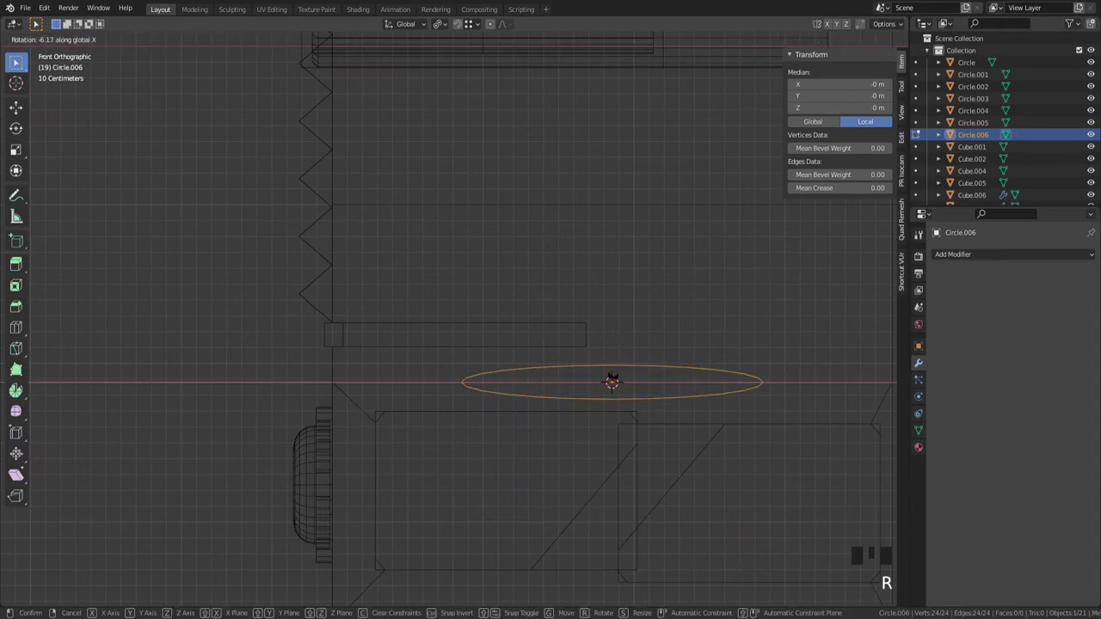
{"action": "key", "text": "s"}
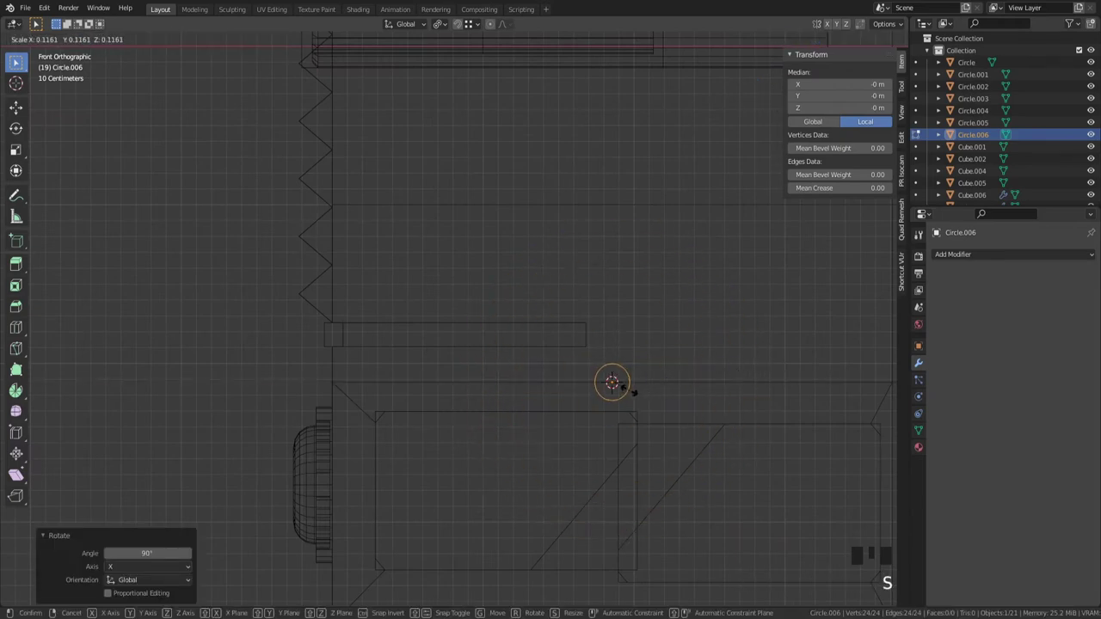
{"action": "key", "text": "1"}
Step: Move the small circle along X toward the gun's rear edge
{"action": "key", "text": "s"}
{"action": "key", "text": "Tab"}
{"action": "key", "text": "g"}
{"action": "key", "text": "z"}
{"action": "key", "text": "g"}
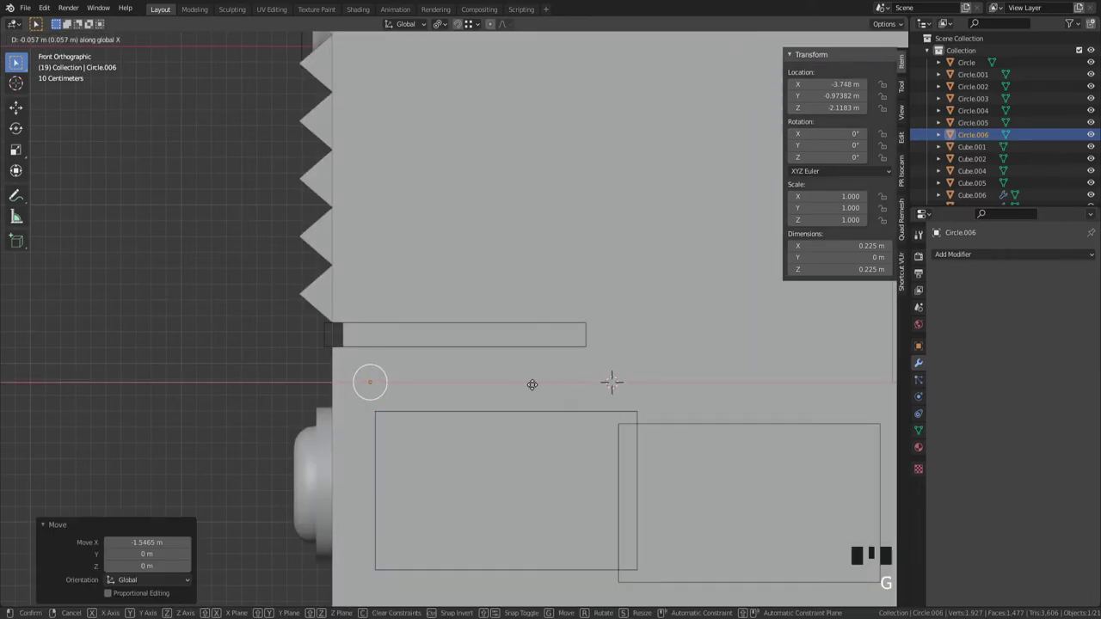
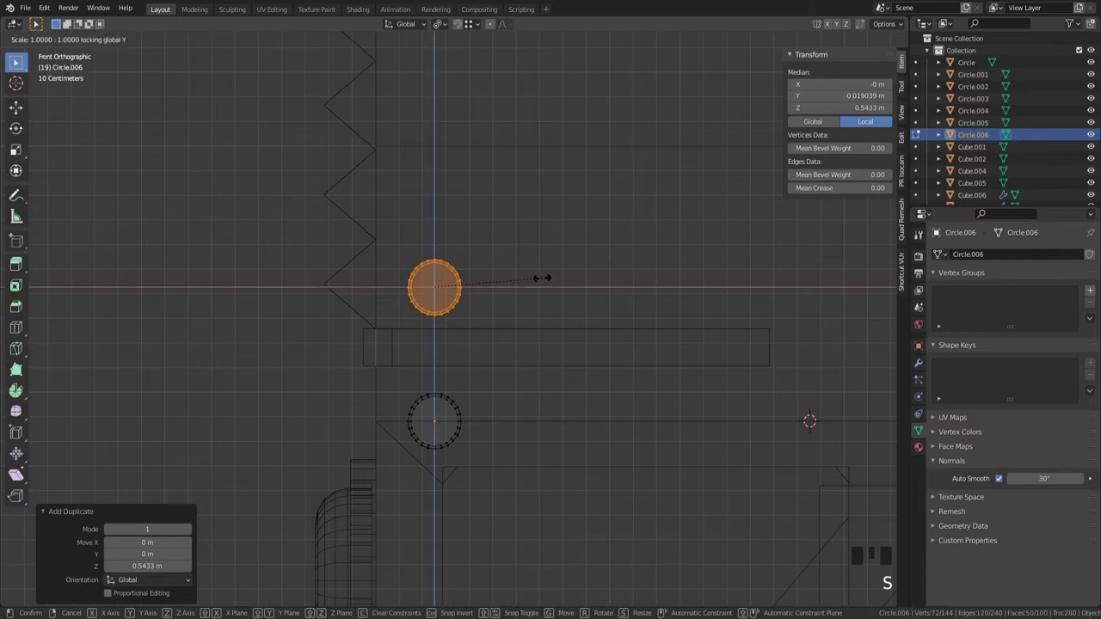
Step: Scale the duplicated circle ring to 0.534 and start repositioning it above the slot
{"action": "key", "text": "g"}
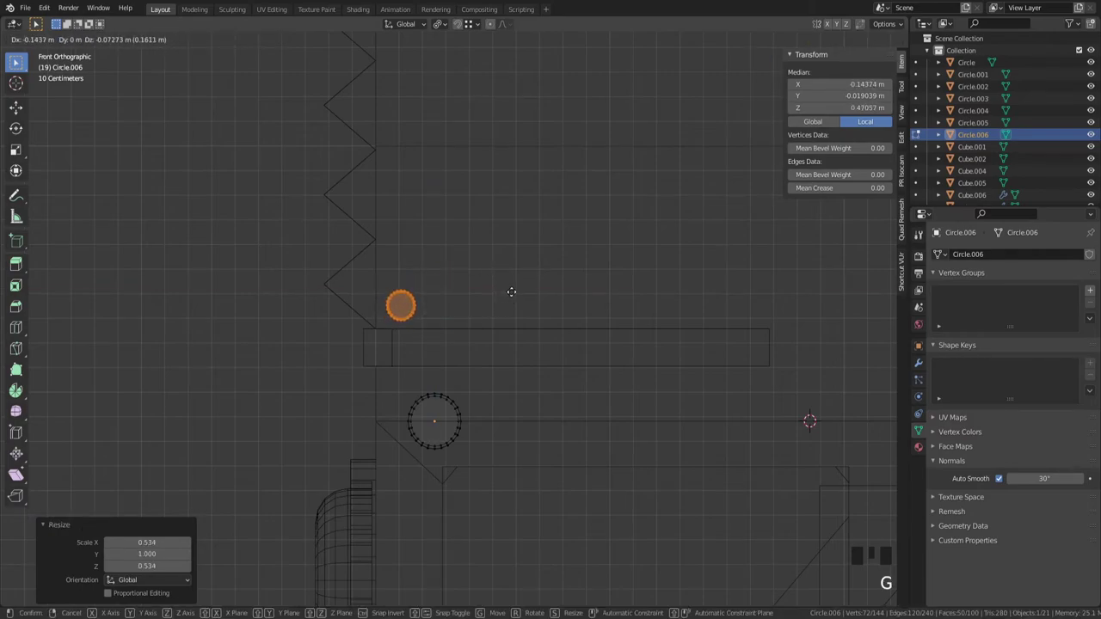
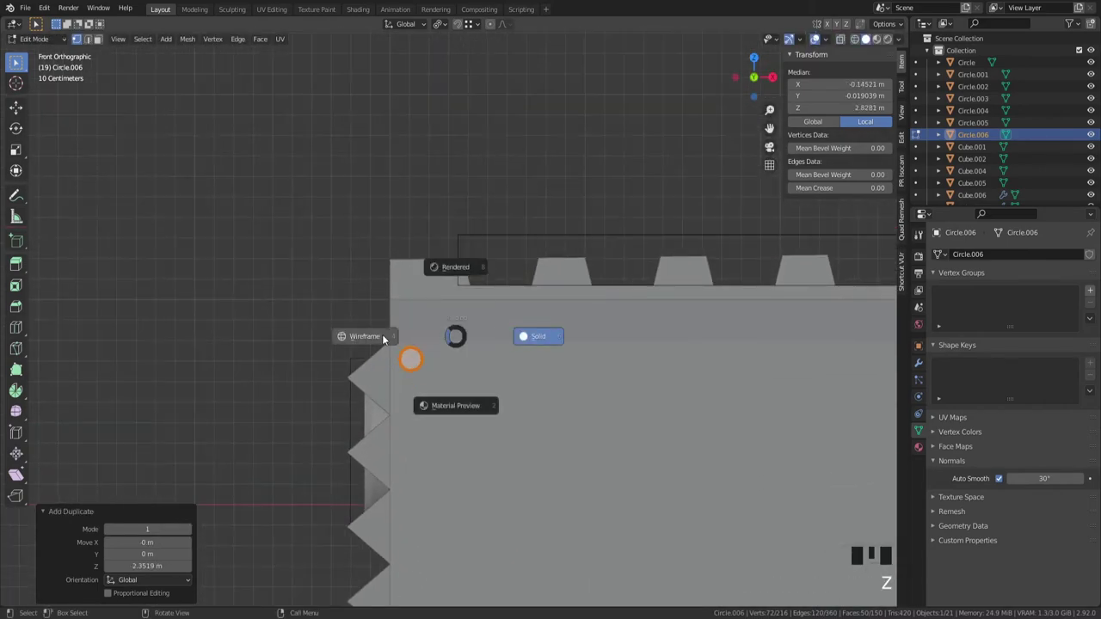
Step: In wireframe, duplicate the small circle cutter along X and place copies at the rear corner and panel's right end
{"action": "key", "text": "g"}
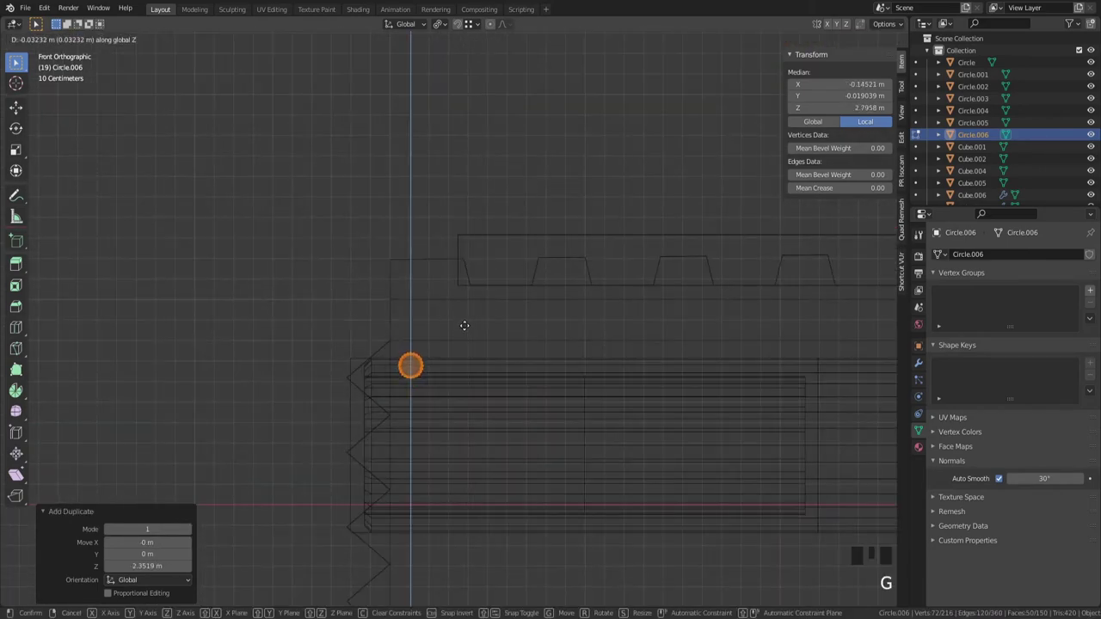
{"action": "key", "text": "z"}
{"action": "scroll", "scroll_direction": "down", "scroll_amount": 3}
{"action": "scroll", "scroll_direction": "up", "scroll_amount": 3}
{"action": "scroll", "scroll_direction": "up", "scroll_amount": 3}
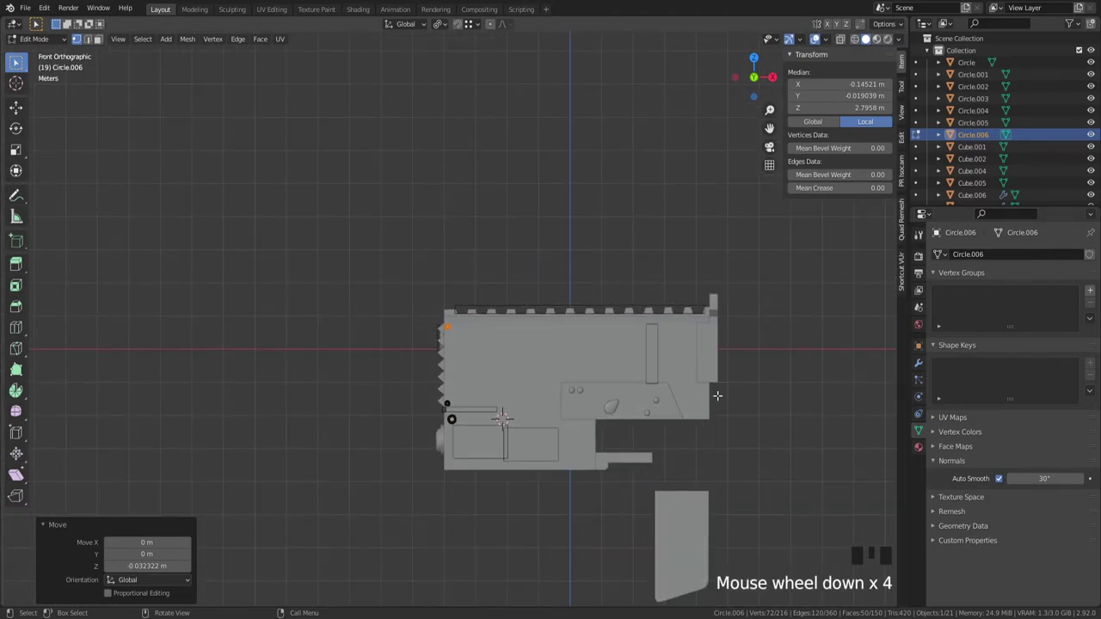
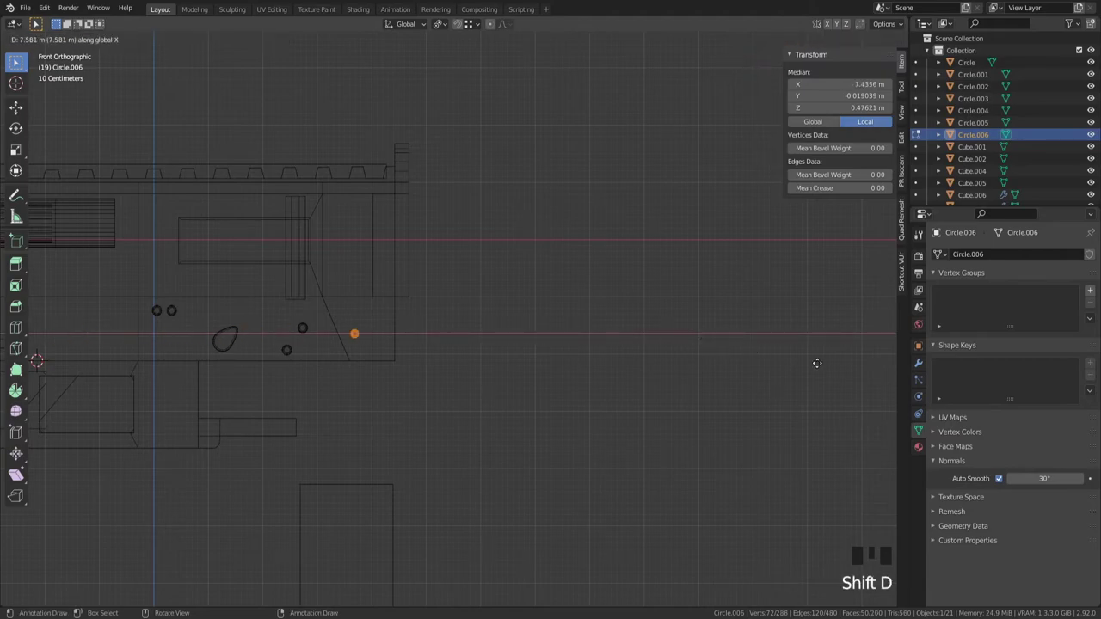
{"action": "scroll", "scroll_direction": "up", "scroll_amount": 3}
{"action": "key", "text": "g"}
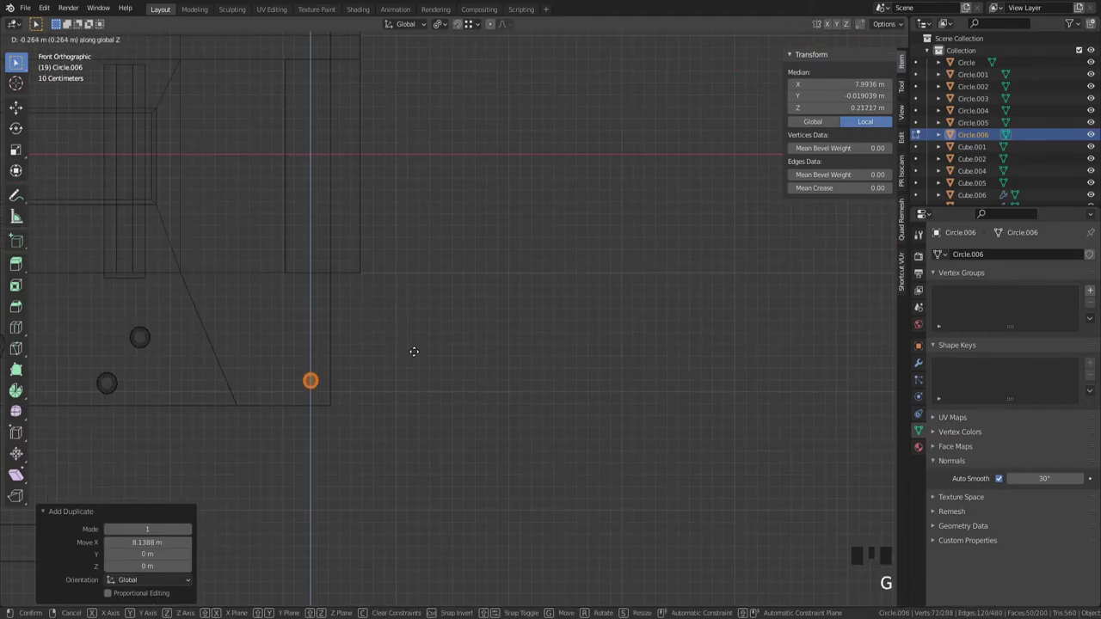
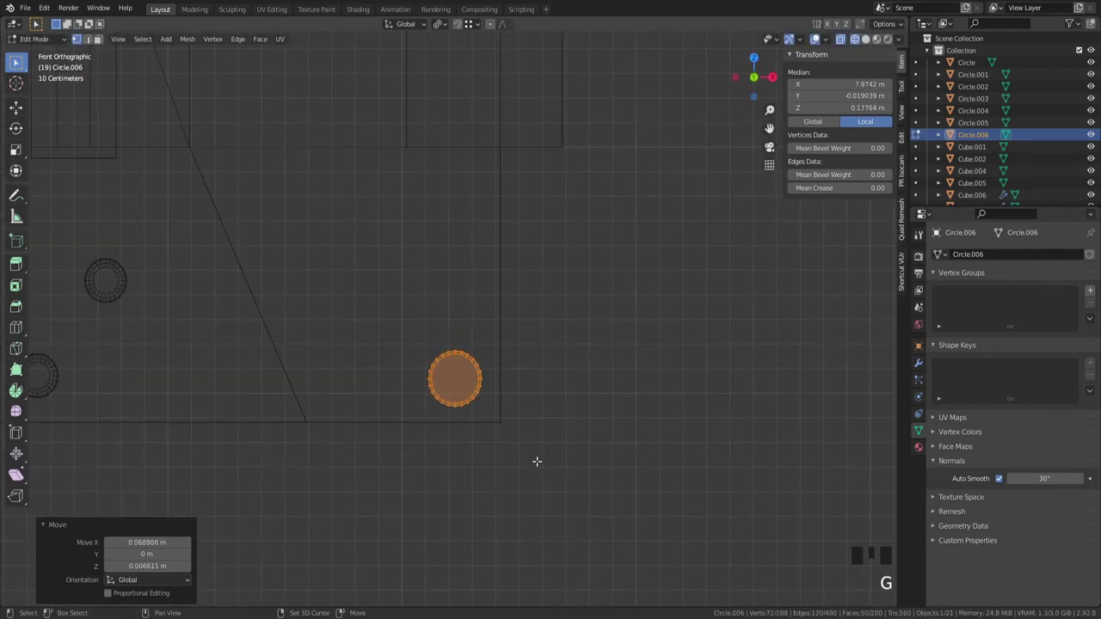
{"action": "scroll", "scroll_direction": "down", "scroll_amount": 3}
{"action": "key", "text": "g"}
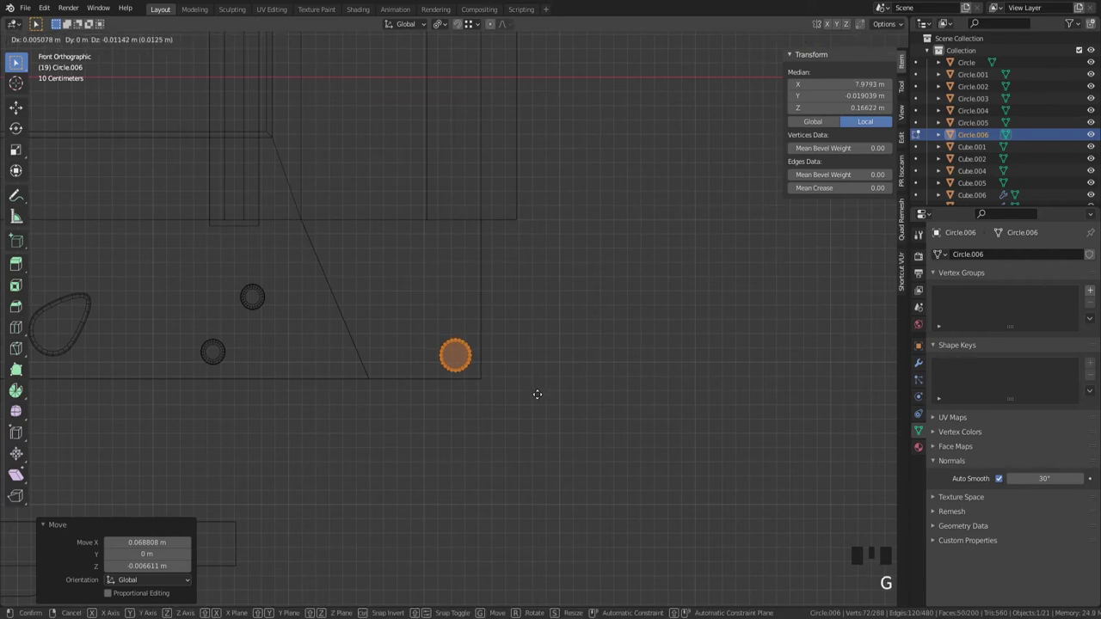
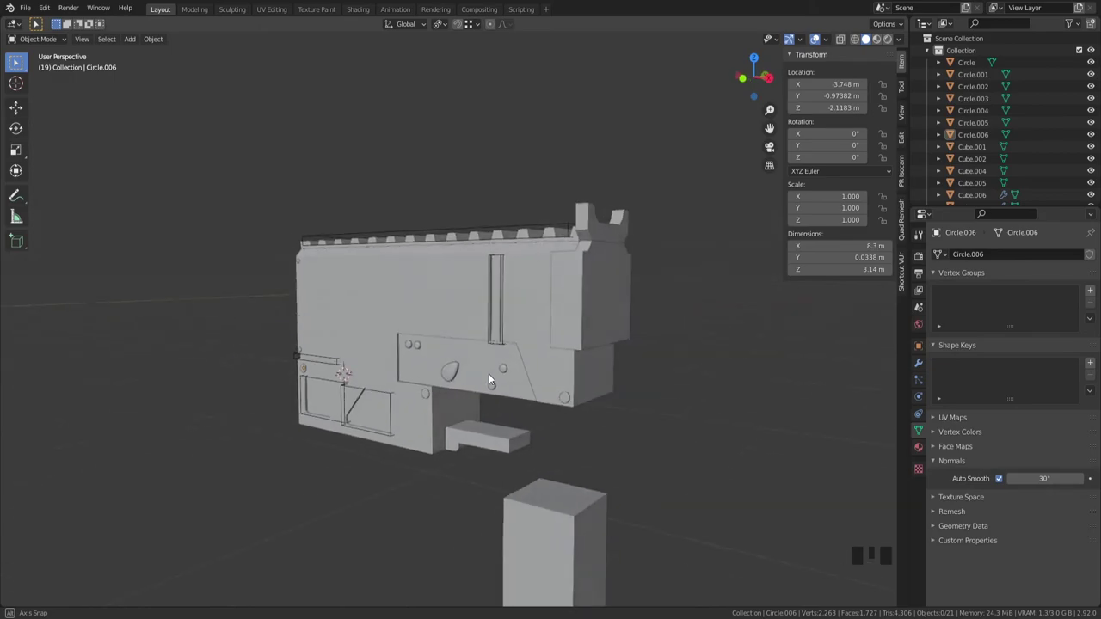
Step: Orbit the view around the pistol toward the toothed top rail
{"action": "left_click", "coordinate": [518, 325]}
{"action": "left_click_drag", "start_coordinate": [601, 321], "coordinate": [387, 386]}
{"action": "scroll", "scroll_direction": "up", "scroll_amount": 3}
{"action": "left_click_drag", "start_coordinate": [705, 327], "coordinate": [490, 360]}
{"action": "scroll", "scroll_direction": "up", "scroll_amount": 3}
{"action": "scroll", "scroll_direction": "down", "scroll_amount": 3}
{"action": "middle_click", "coordinate": [449, 352]}
{"action": "scroll", "scroll_direction": "up", "scroll_amount": 3}
Step: Select rail body Cube.008, save the file and show its BTool Difference modifier stack
{"action": "left_click", "coordinate": [386, 367]}
{"action": "left_click_drag", "start_coordinate": [490, 348], "coordinate": [531, 351]}
{"action": "left_click", "coordinate": [531, 350]}
{"action": "key", "text": "ctrl+KP_Add"}
{"action": "middle_click", "coordinate": [532, 346]}
{"action": "key", "text": "ctrl+s"}
{"action": "left_click", "coordinate": [619, 267]}
{"action": "left_click", "coordinate": [505, 309]}
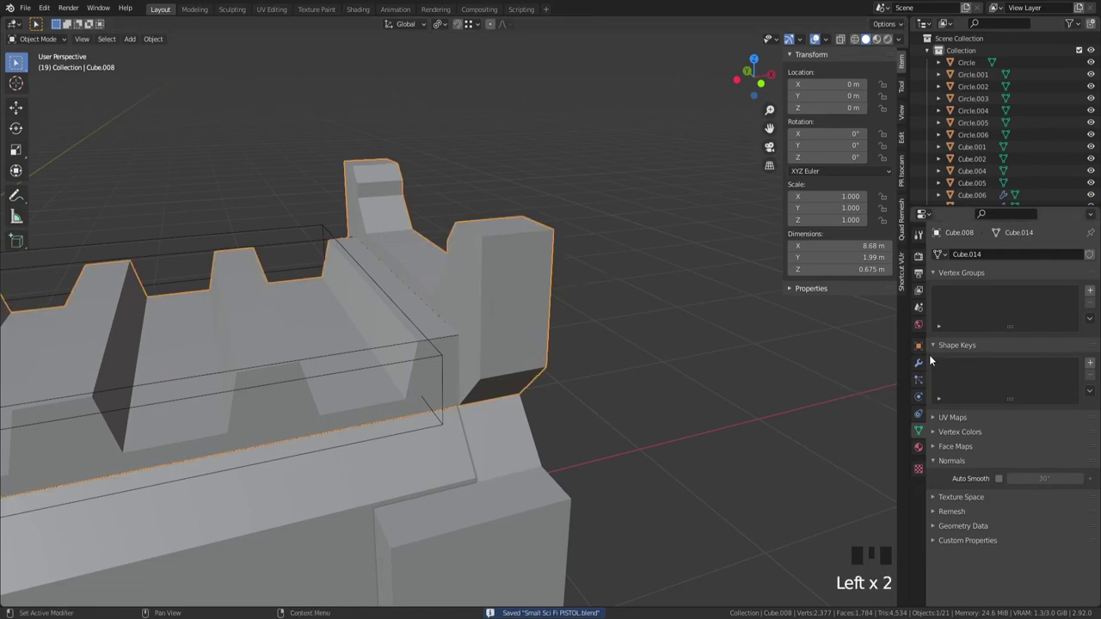
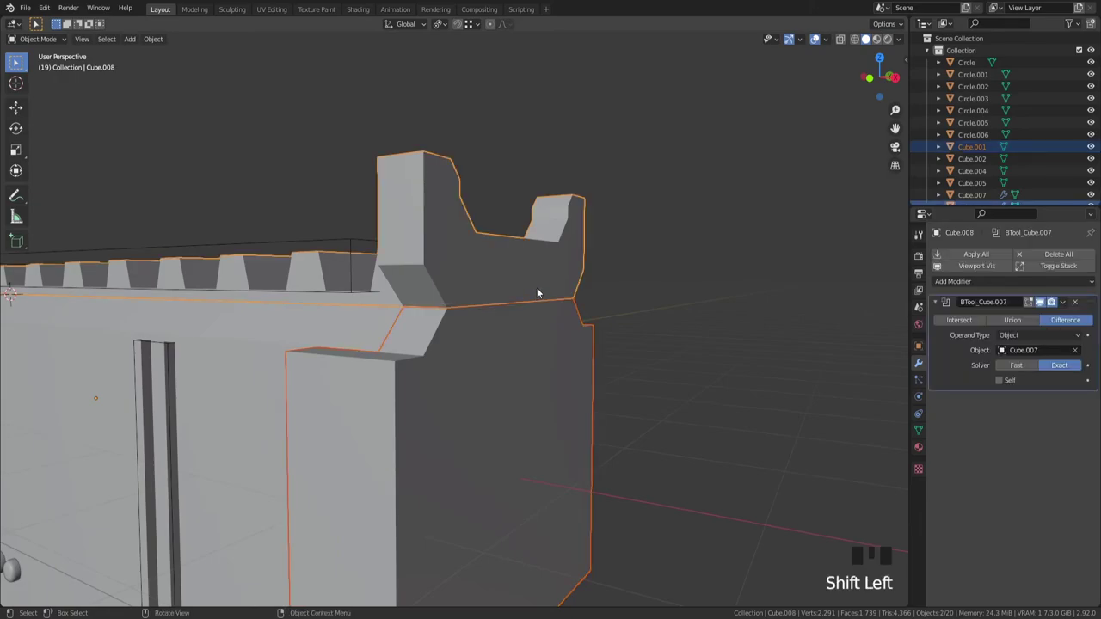
Step: Edit Cube.008's mesh, select all and merge overlapping vertices by distance, removing 2
{"action": "middle_click", "coordinate": [609, 241]}
{"action": "key", "text": "Tab"}
{"action": "scroll", "scroll_direction": "up", "scroll_amount": 3}
{"action": "key", "text": "Tab"}
{"action": "key", "text": "ctrl+j"}
{"action": "key", "text": "Tab"}
{"action": "key", "text": "a"}
{"action": "key", "text": "m"}
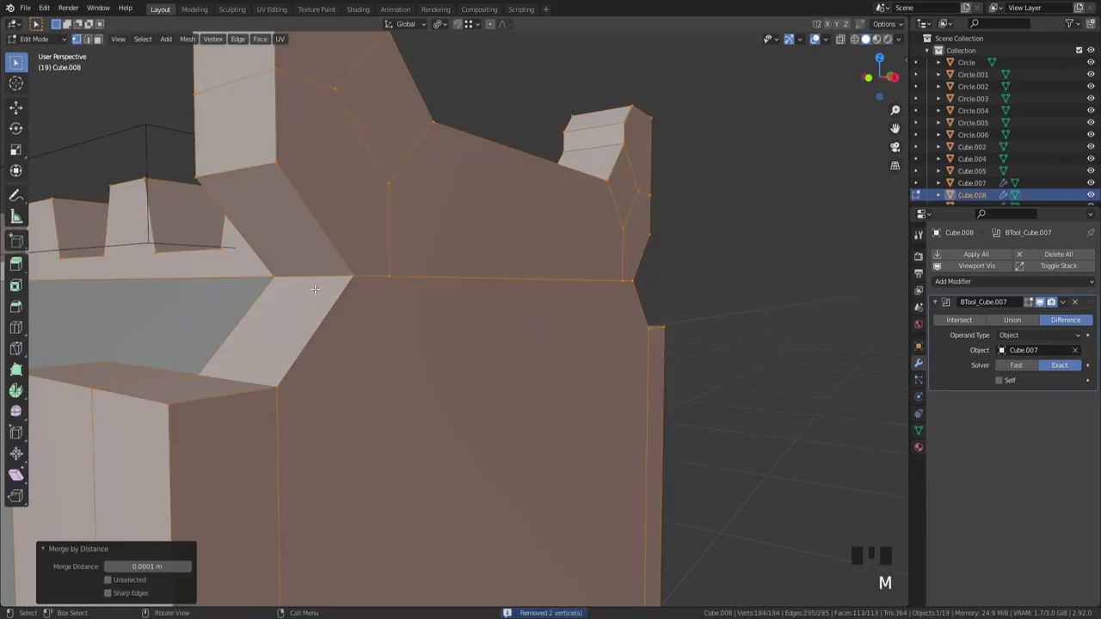
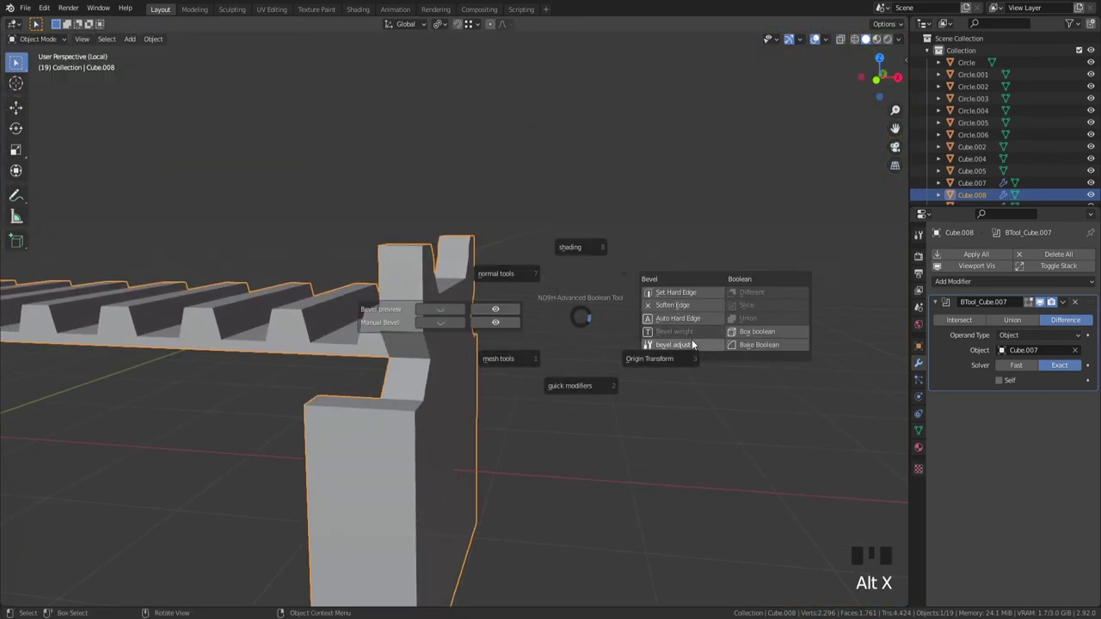
Step: Add a BV_preview bevel to the rail body and set its Amount to 0.026 m
{"action": "left_click_drag", "start_coordinate": [520, 335], "coordinate": [580, 331]}
{"action": "scroll", "scroll_direction": "up", "scroll_amount": 3}
{"action": "left_click_drag", "start_coordinate": [655, 345], "coordinate": [597, 359]}
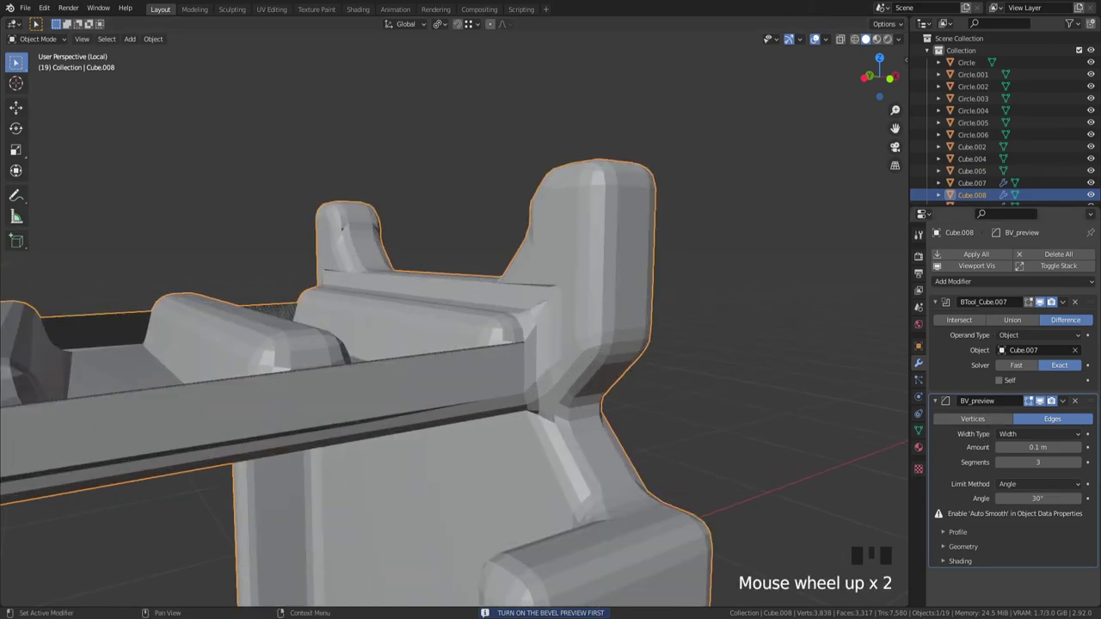
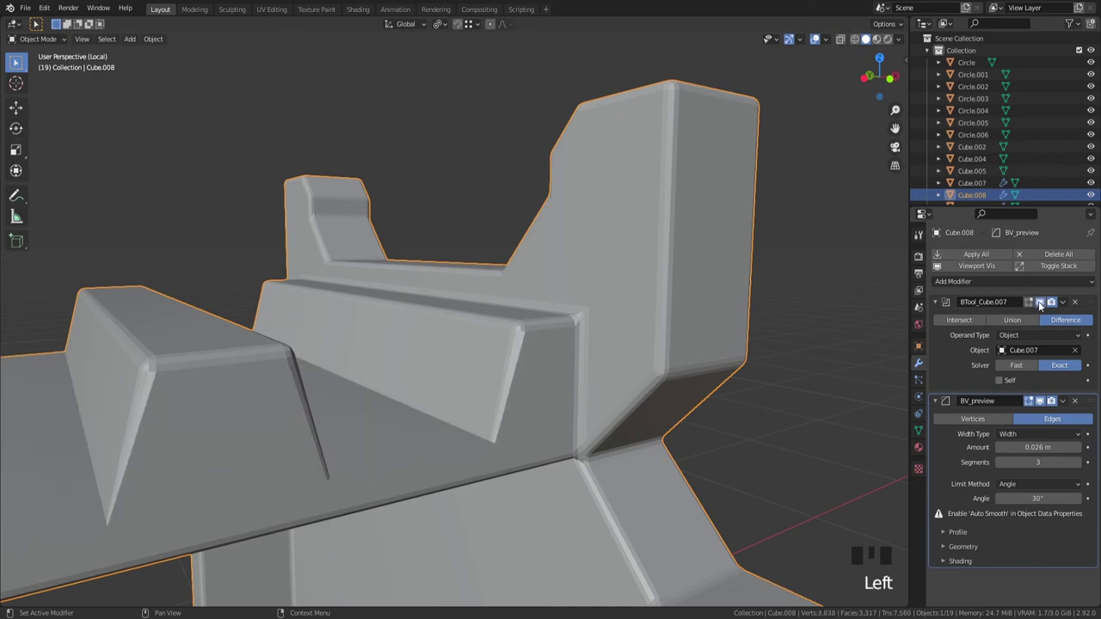
{"action": "left_click", "coordinate": [1044, 304]}
{"action": "left_click", "coordinate": [1044, 304]}
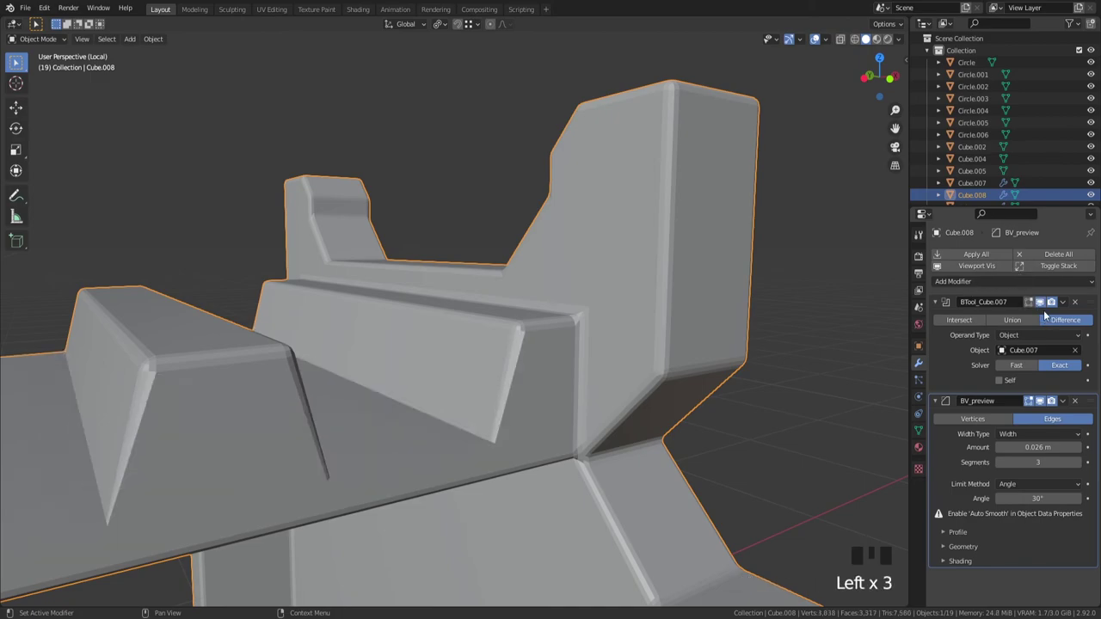
{"action": "left_click", "coordinate": [1047, 311]}
Step: Exit local view with numpad / and orbit back to see the whole rail in the scene
{"action": "middle_click", "coordinate": [574, 424]}
{"action": "scroll", "scroll_direction": "down", "scroll_amount": 3}
{"action": "key", "text": "/"}
{"action": "left_click_drag", "start_coordinate": [509, 359], "coordinate": [560, 365]}
{"action": "scroll", "scroll_direction": "up", "scroll_amount": 3}
Step: Select tooth cutter Cube.007 and drag it to adjust how deep it cuts the rail
{"action": "left_click", "coordinate": [427, 312]}
{"action": "scroll", "scroll_direction": "up", "scroll_amount": 3}
{"action": "key", "text": "g"}
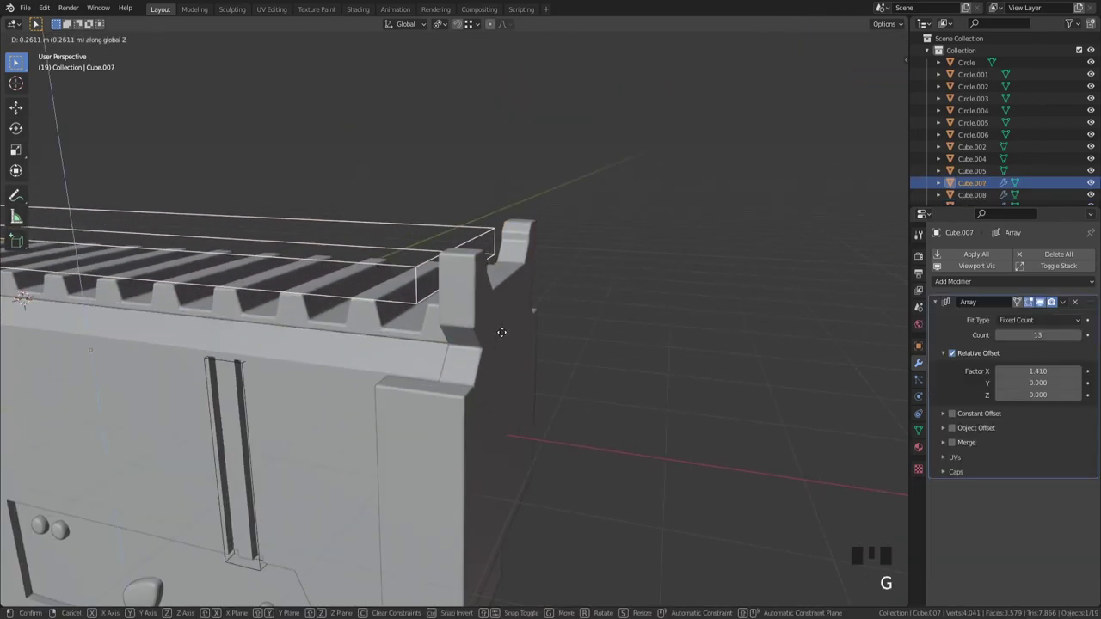
{"action": "scroll", "scroll_direction": "down", "scroll_amount": 3}
{"action": "left_click_drag", "start_coordinate": [464, 355], "coordinate": [481, 346]}
{"action": "scroll", "scroll_direction": "down", "scroll_amount": 3}
{"action": "left_click_drag", "start_coordinate": [527, 357], "coordinate": [665, 381]}
{"action": "scroll", "scroll_direction": "up", "scroll_amount": 3}
{"action": "scroll", "scroll_direction": "down", "scroll_amount": 3}
{"action": "left_click_drag", "start_coordinate": [581, 373], "coordinate": [616, 382]}
{"action": "scroll", "scroll_direction": "up", "scroll_amount": 3}
Step: Try a further cutter adjustment and view change, then undo back to the prior state
{"action": "key", "text": "x"}
{"action": "left_click_drag", "start_coordinate": [616, 366], "coordinate": [451, 398]}
{"action": "scroll", "scroll_direction": "up", "scroll_amount": 3}
{"action": "left_click", "coordinate": [676, 414]}
{"action": "left_click_drag", "start_coordinate": [1080, 305], "coordinate": [748, 439]}
{"action": "key", "text": "`"}
{"action": "left_click_drag", "start_coordinate": [609, 395], "coordinate": [575, 381]}
{"action": "scroll", "scroll_direction": "up", "scroll_amount": 3}
{"action": "key", "text": "ctrl+z"}
{"action": "key", "text": "ctrl+z"}
{"action": "key", "text": "ctrl+z"}
{"action": "key", "text": "ctrl+z"}
Step: Reselect the tooth cutter and slide it along the X axis into place
{"action": "left_click_drag", "start_coordinate": [697, 288], "coordinate": [573, 387]}
{"action": "scroll", "scroll_direction": "up", "scroll_amount": 3}
{"action": "left_click", "coordinate": [627, 470]}
{"action": "left_click_drag", "start_coordinate": [658, 430], "coordinate": [645, 396]}
{"action": "left_click", "coordinate": [645, 396]}
{"action": "key", "text": "g"}
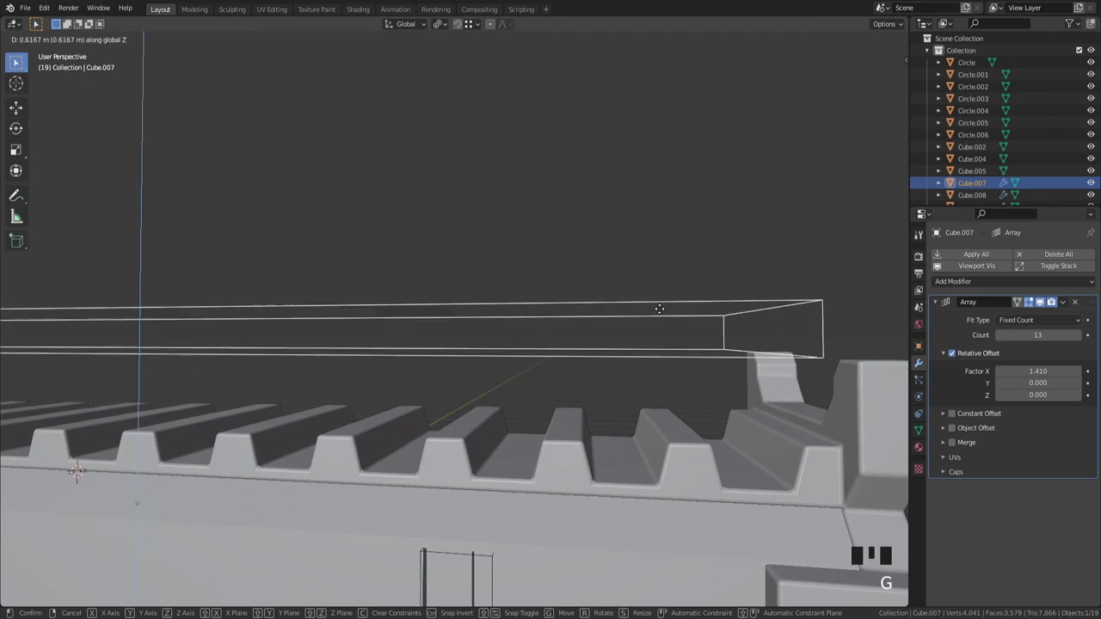
{"action": "key", "text": "g"}
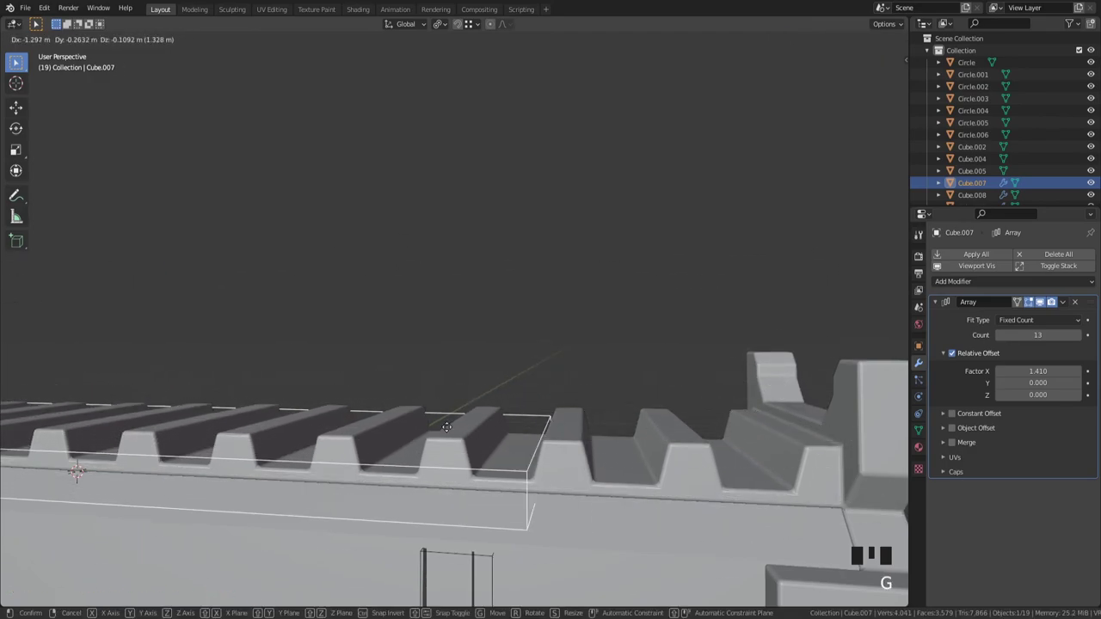
{"action": "key", "text": "x"}
{"action": "left_click_drag", "start_coordinate": [814, 416], "coordinate": [749, 450]}
{"action": "left_click", "coordinate": [748, 451]}
Step: Restore the accidentally deleted tooth cutter with undo and delete the stray extra object
{"action": "left_click", "coordinate": [1077, 307]}
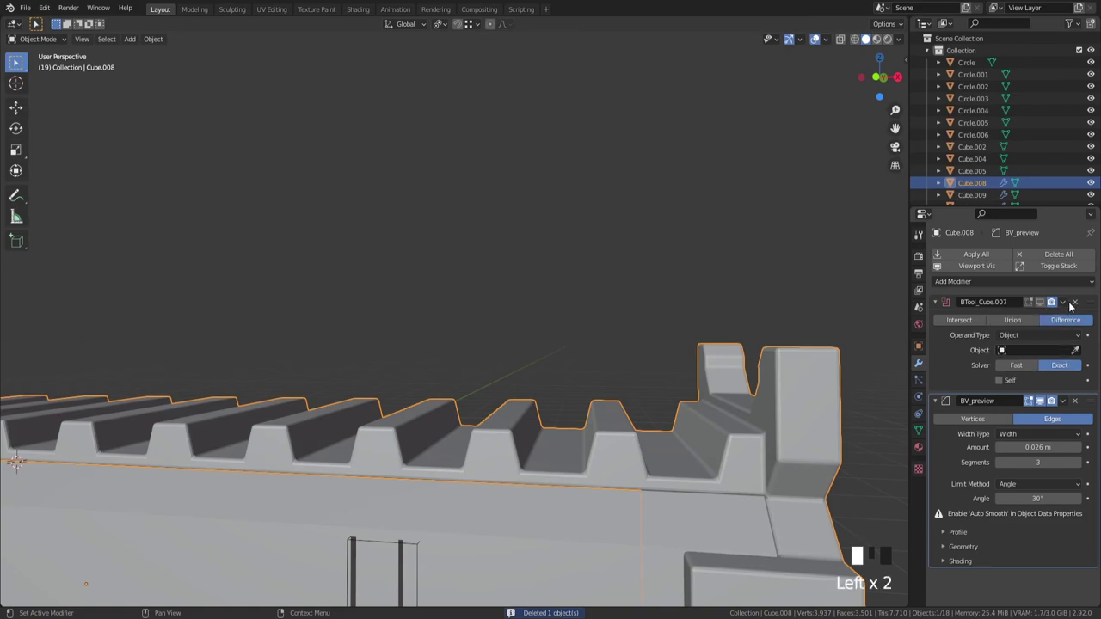
{"action": "left_click", "coordinate": [1049, 305]}
{"action": "key", "text": "ctrl+z"}
{"action": "key", "text": "ctrl+z"}
{"action": "key", "text": "ctrl+z"}
{"action": "key", "text": "ctrl+z"}
{"action": "left_click", "coordinate": [784, 428]}
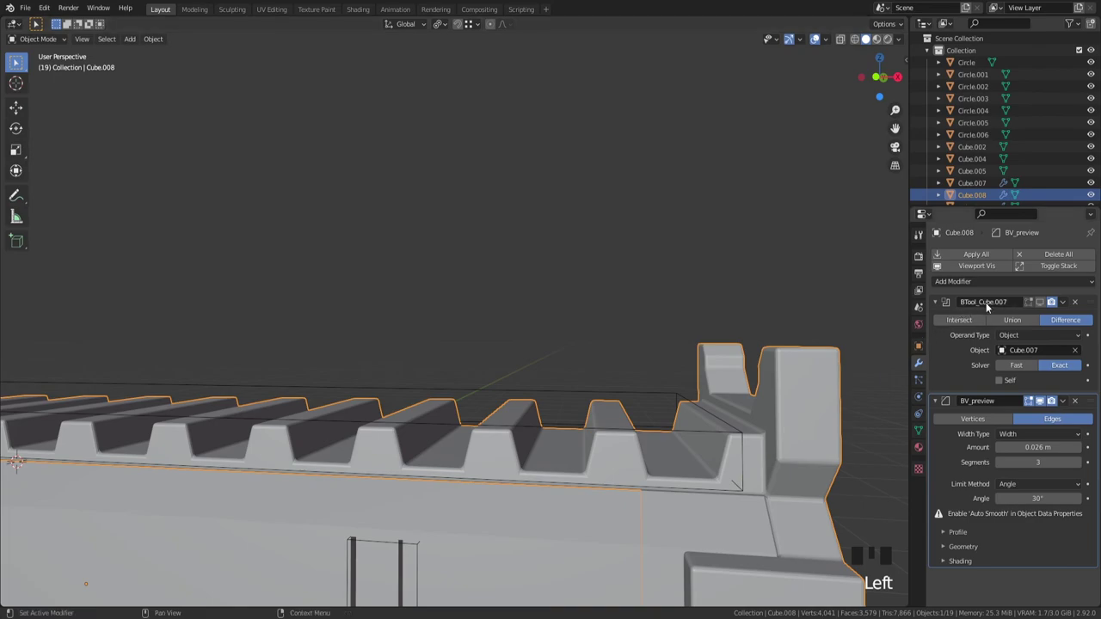
{"action": "left_click", "coordinate": [1046, 307]}
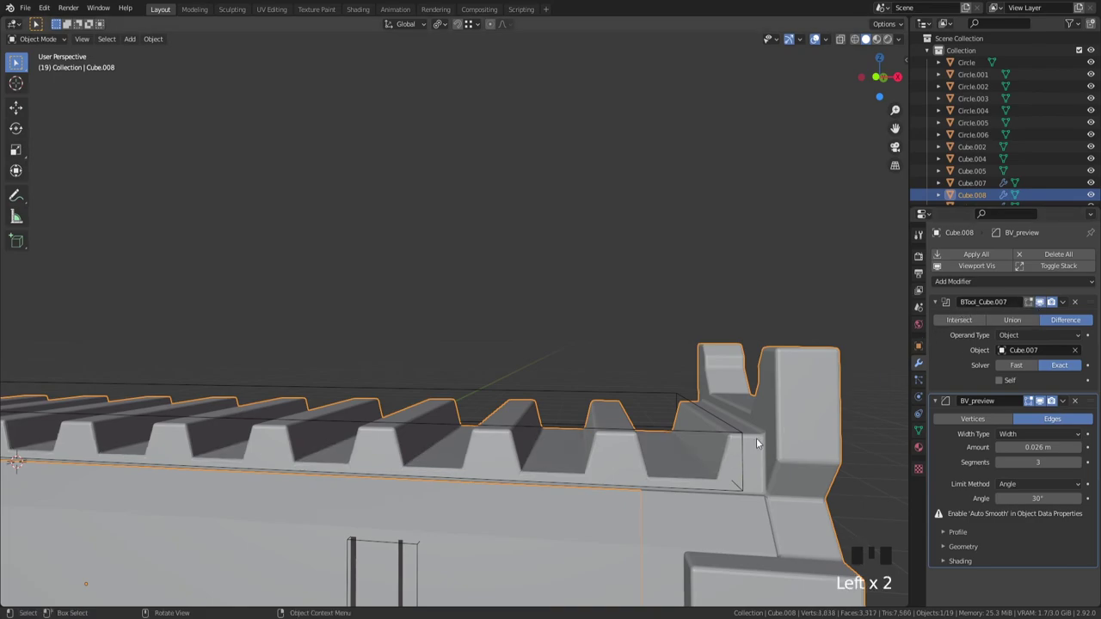
Step: Move Cube.007 along Z again and check the teeth depth from front orthographic view
{"action": "left_click", "coordinate": [740, 443]}
{"action": "left_click", "coordinate": [749, 438]}
{"action": "key", "text": "g"}
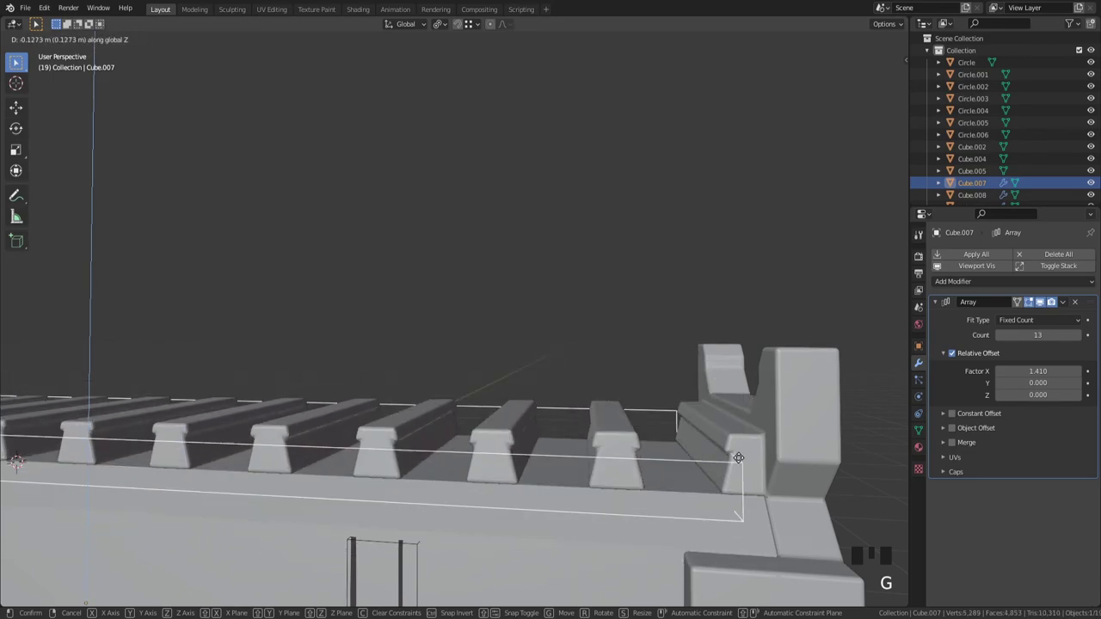
{"action": "key", "text": "g"}
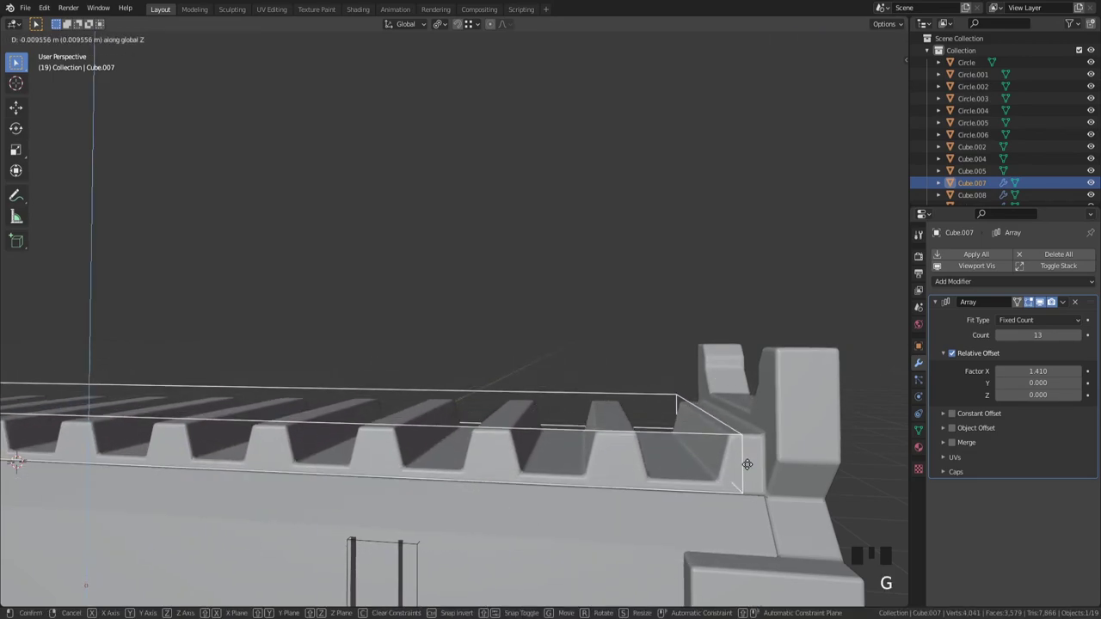
{"action": "key", "text": "`"}
{"action": "key", "text": "z"}
{"action": "scroll", "scroll_direction": "up", "scroll_amount": 3}
{"action": "left_click_drag", "start_coordinate": [756, 430], "coordinate": [529, 384]}
{"action": "key", "text": "g"}
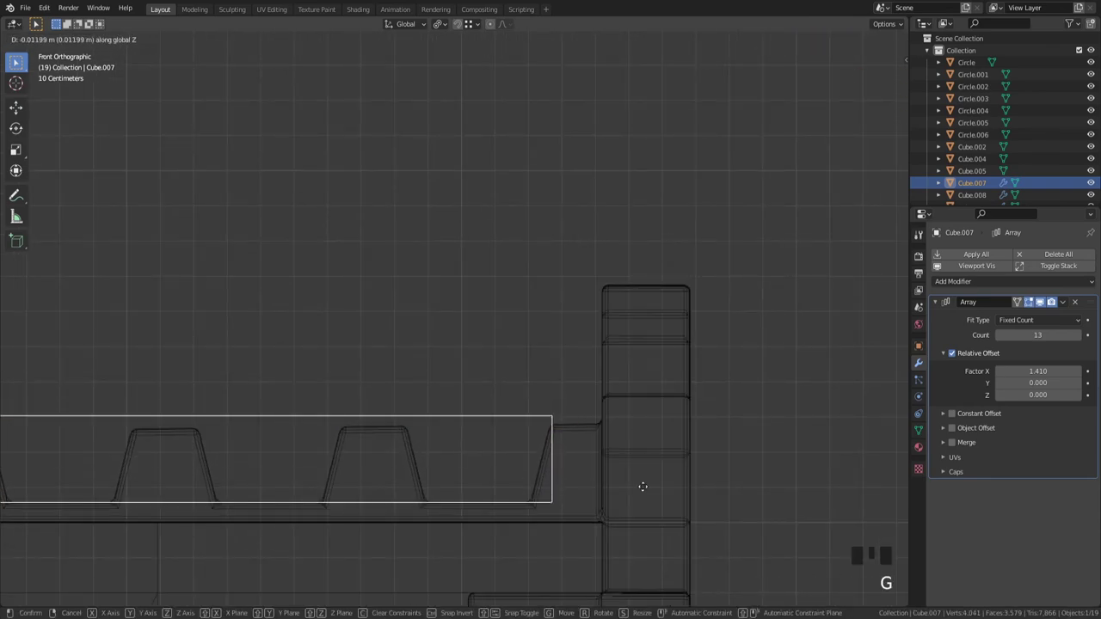
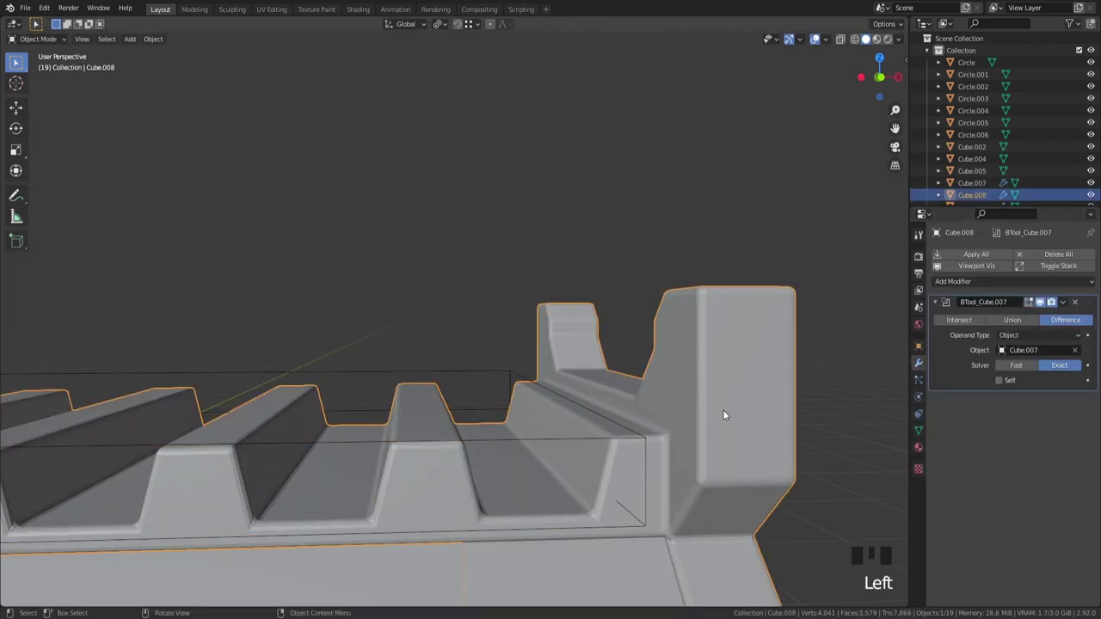
Step: Undo several steps to return the tooth cutter to its earlier position
{"action": "key", "text": "ctrl+z"}
{"action": "key", "text": "ctrl+z"}
{"action": "key", "text": "ctrl+z"}
{"action": "key", "text": "ctrl+z"}
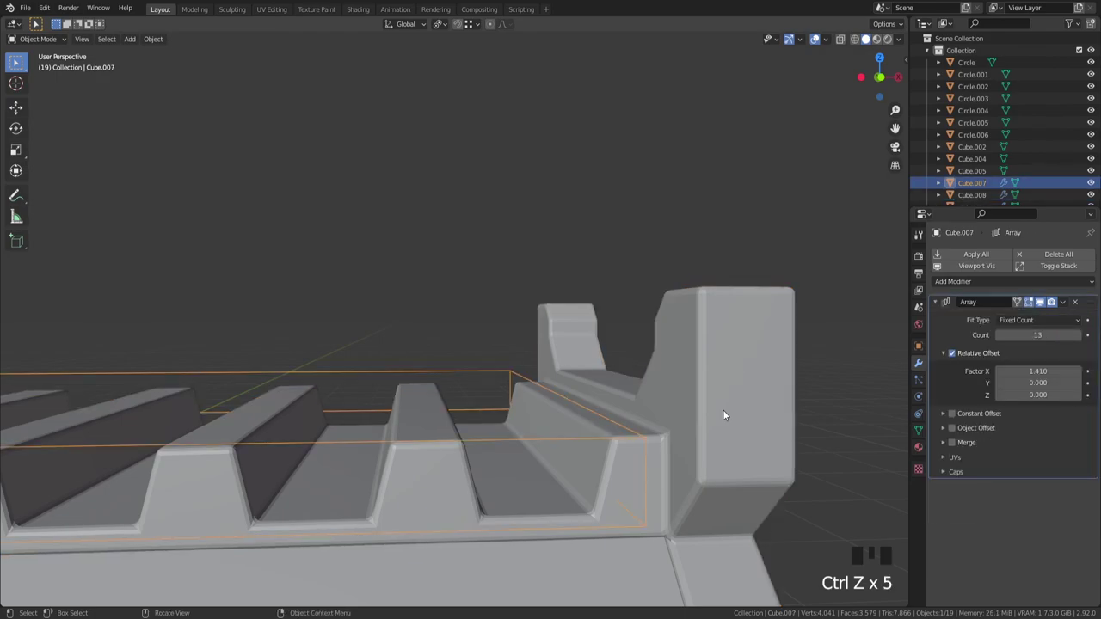
{"action": "key", "text": "ctrl+z"}
{"action": "key", "text": "ctrl+z"}
{"action": "key", "text": "ctrl+z"}
{"action": "key", "text": "ctrl+z"}
{"action": "key", "text": "ctrl+z"}
Step: Nudge Cube.007 along Z to its final cutting height and confirm
{"action": "left_click", "coordinate": [710, 418]}
{"action": "scroll", "scroll_direction": "down", "scroll_amount": 3}
{"action": "middle_click", "coordinate": [736, 389]}
{"action": "scroll", "scroll_direction": "up", "scroll_amount": 3}
{"action": "left_click_drag", "start_coordinate": [945, 306], "coordinate": [546, 439]}
{"action": "key", "text": "g"}
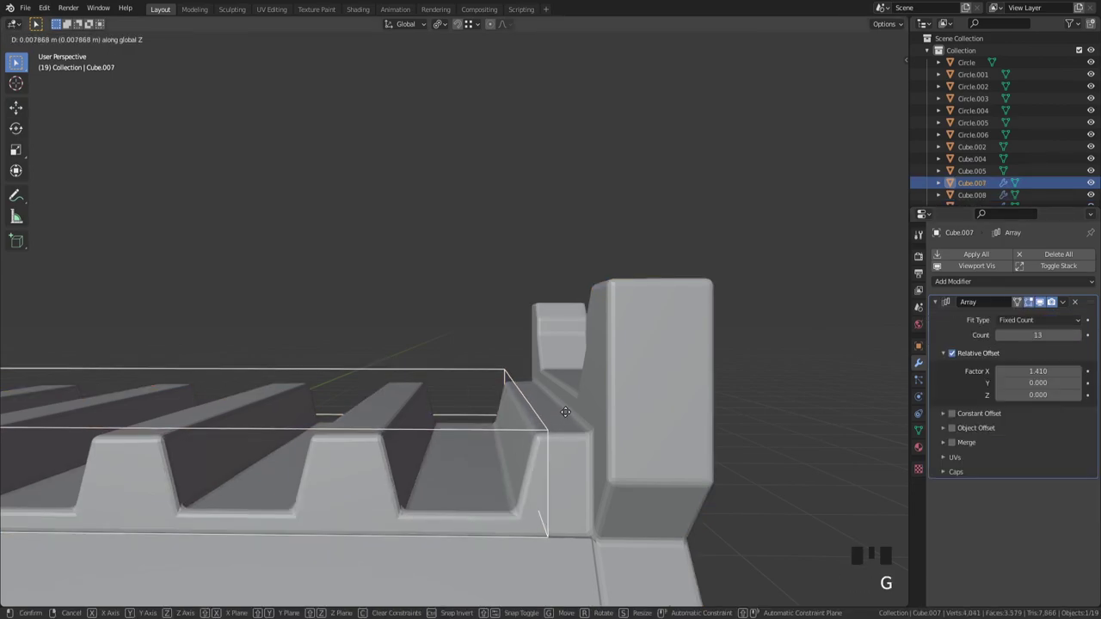
{"action": "left_click", "coordinate": [680, 407]}
Step: Apply the BTool_Cube.007 modifier on rail Cube.008 and delete the cutter
{"action": "key", "text": "ctrl+a"}
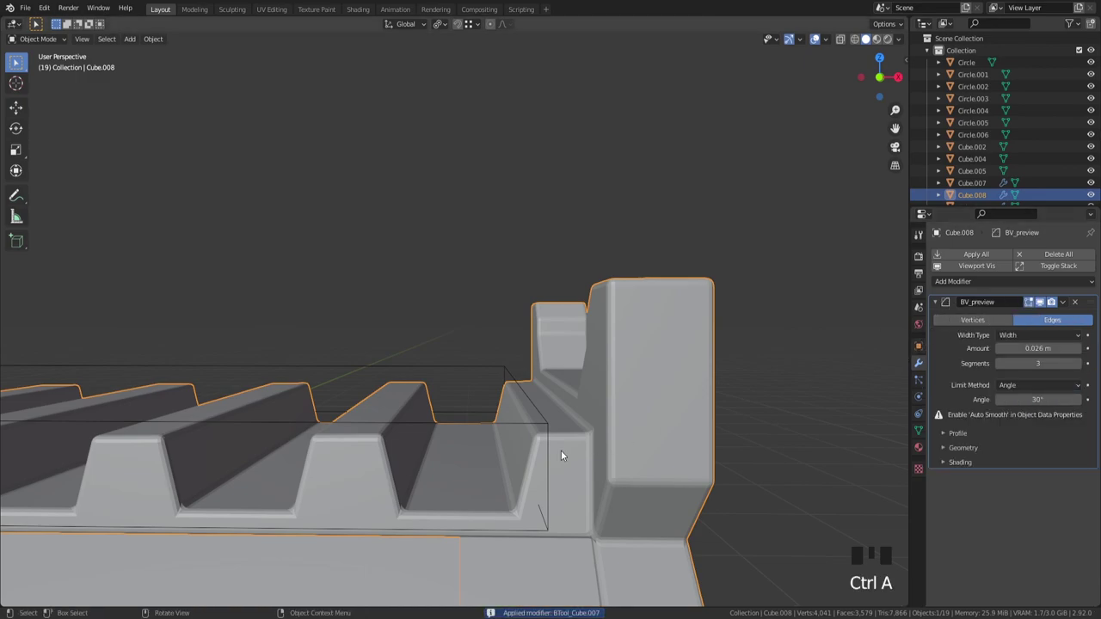
{"action": "left_click", "coordinate": [551, 433]}
{"action": "left_click", "coordinate": [553, 429]}
{"action": "key", "text": "x"}
Step: Enable Auto Smooth in Cube.008's Object Data settings
{"action": "left_click", "coordinate": [582, 479]}
{"action": "left_click_drag", "start_coordinate": [629, 363], "coordinate": [926, 430]}
{"action": "left_click", "coordinate": [926, 430]}
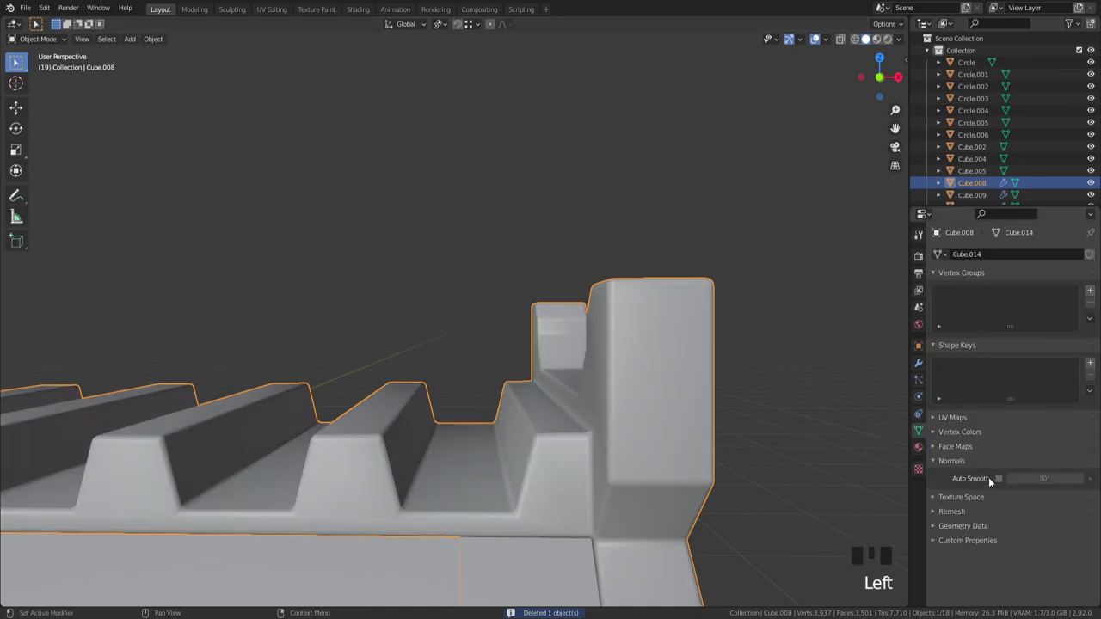